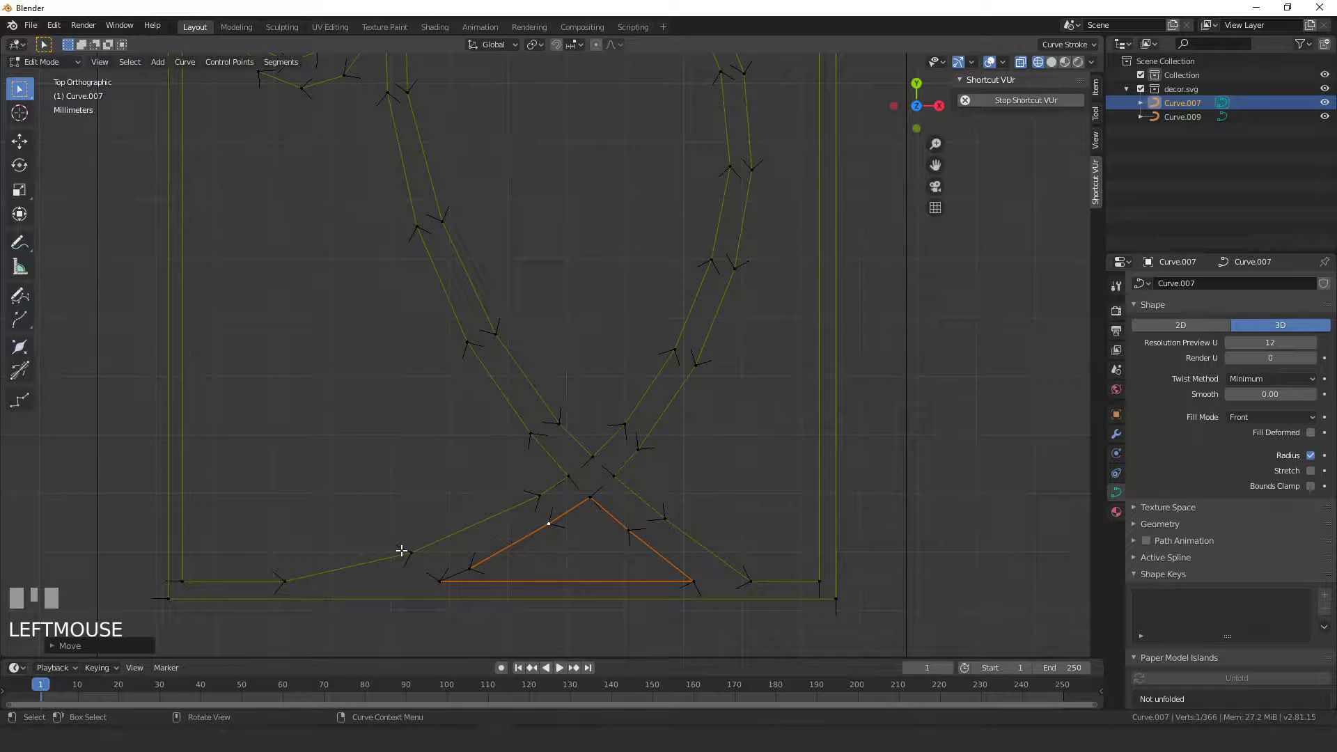
Zoom into the spiral and nudge several control points along its inner strand into cleaner positions
scroll(down, 3)
middle_click(689, 451)
scroll(up, 3)
click(496, 298)
key(g)
key(Escape)
click(499, 298)
key(g)
click(584, 210)
key(g)
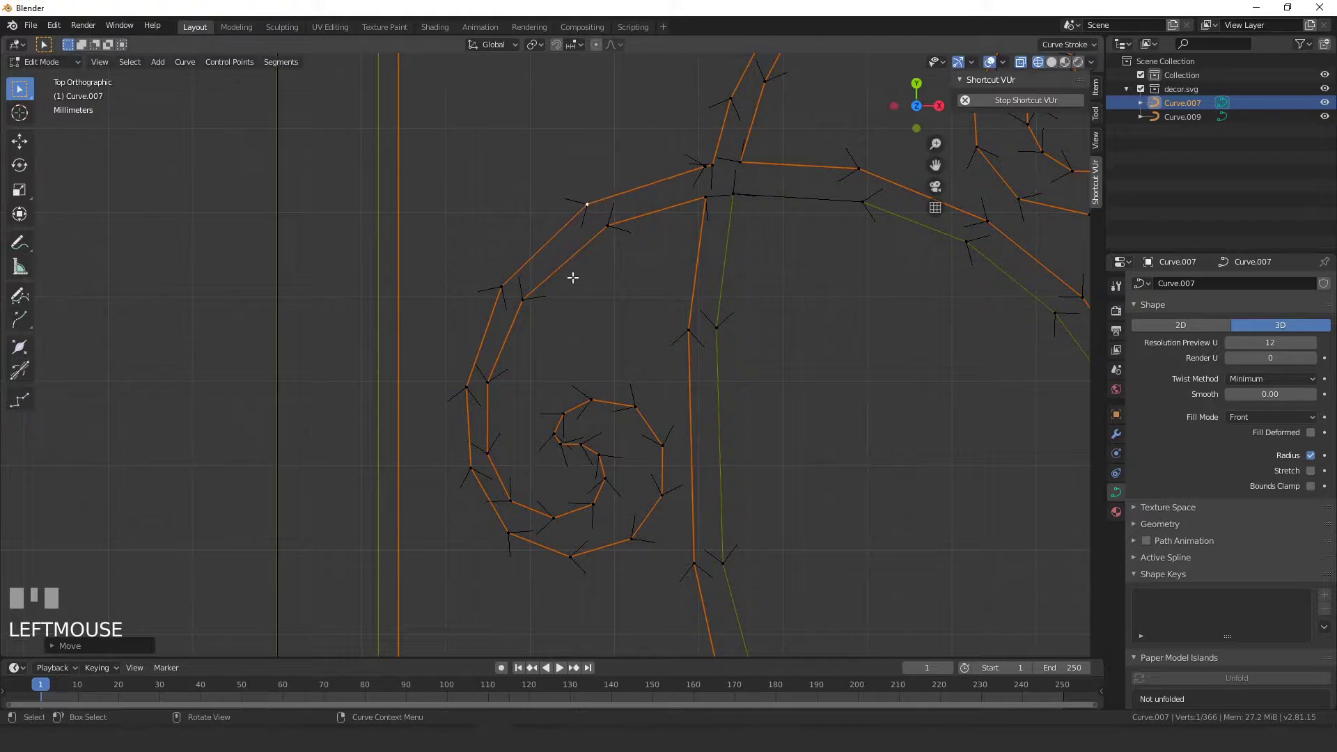
click(470, 382)
key(g)
right_click(473, 382)
click(451, 371)
key(g)
click(463, 406)
key(g)
Reposition control points along the lower edge of the spiral outline with Grab
drag(486, 525, 507, 542)
key(g)
drag(561, 540, 577, 563)
key(g)
click(602, 573)
click(640, 550)
key(g)
click(648, 569)
scroll(up, 3)
drag(664, 540, 624, 424)
click(624, 425)
key(g)
click(647, 461)
click(523, 352)
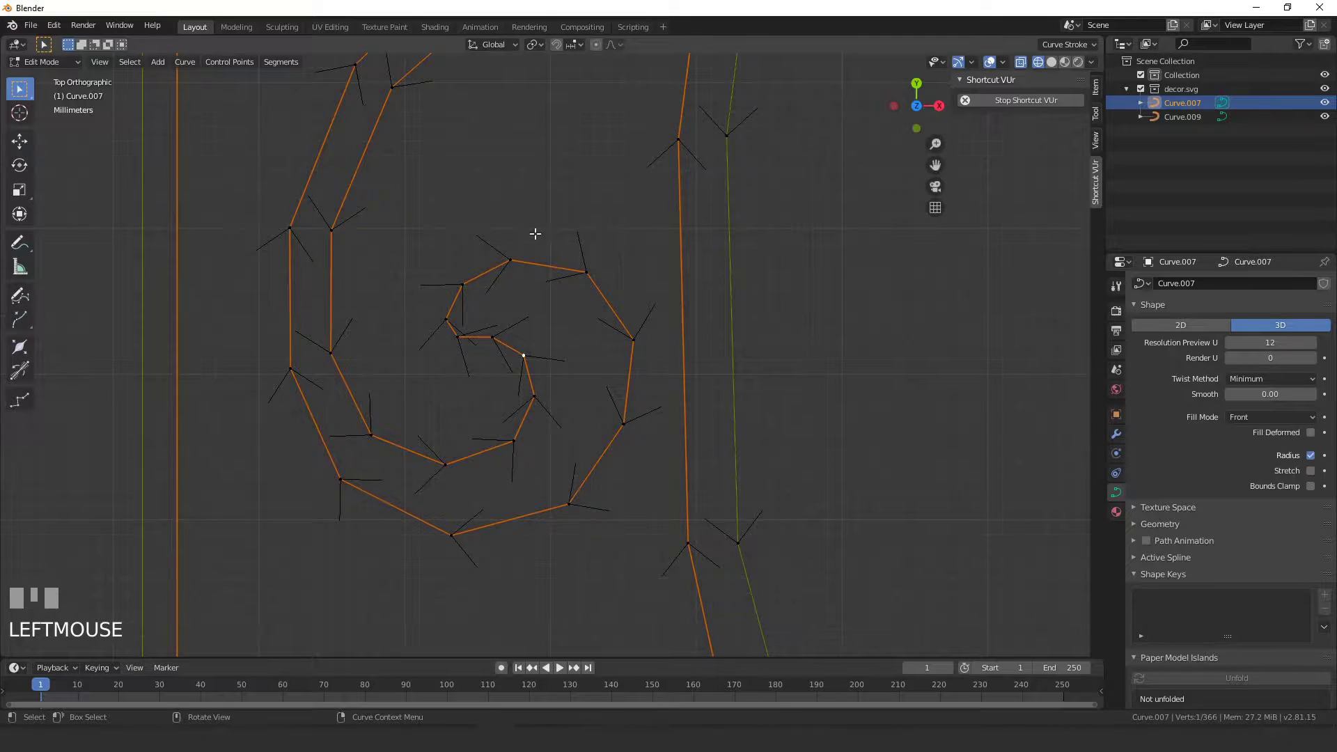
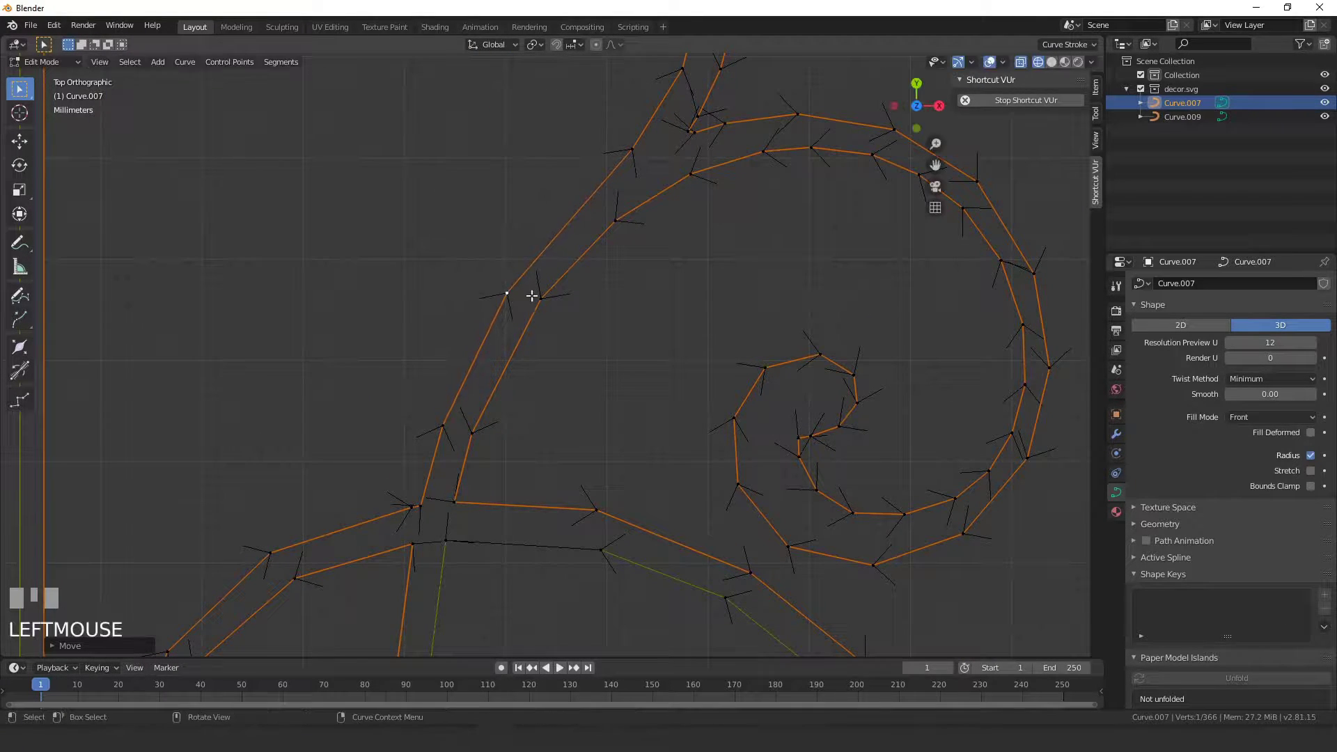
Adjust points on the upper strand, then delete a first redundant control point
click(544, 298)
key(g)
click(541, 300)
key(g)
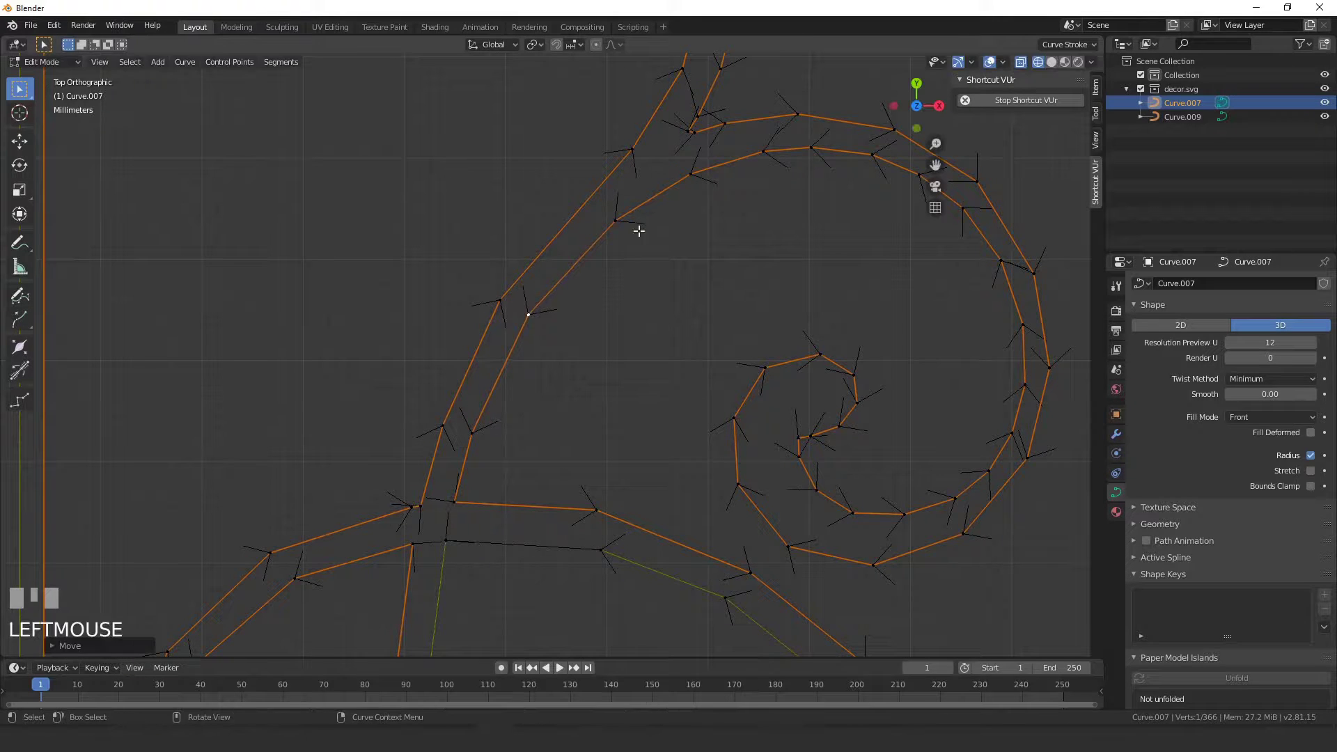
click(628, 133)
click(623, 215)
key(g)
click(640, 198)
scroll(down, 3)
drag(688, 228, 637, 244)
scroll(up, 3)
click(641, 223)
key(x)
Delete another surplus point on the upper right of the spiral and nudge its neighbours
click(595, 229)
key(g)
click(699, 238)
click(752, 253)
key(x)
click(782, 284)
key(g)
click(819, 327)
key(g)
click(826, 340)
Pan across and delete three more redundant points, grabbing adjacent points to keep the outline smooth
drag(894, 390, 731, 261)
click(731, 262)
key(x)
click(724, 323)
key(g)
click(690, 410)
key(x)
click(615, 449)
key(g)
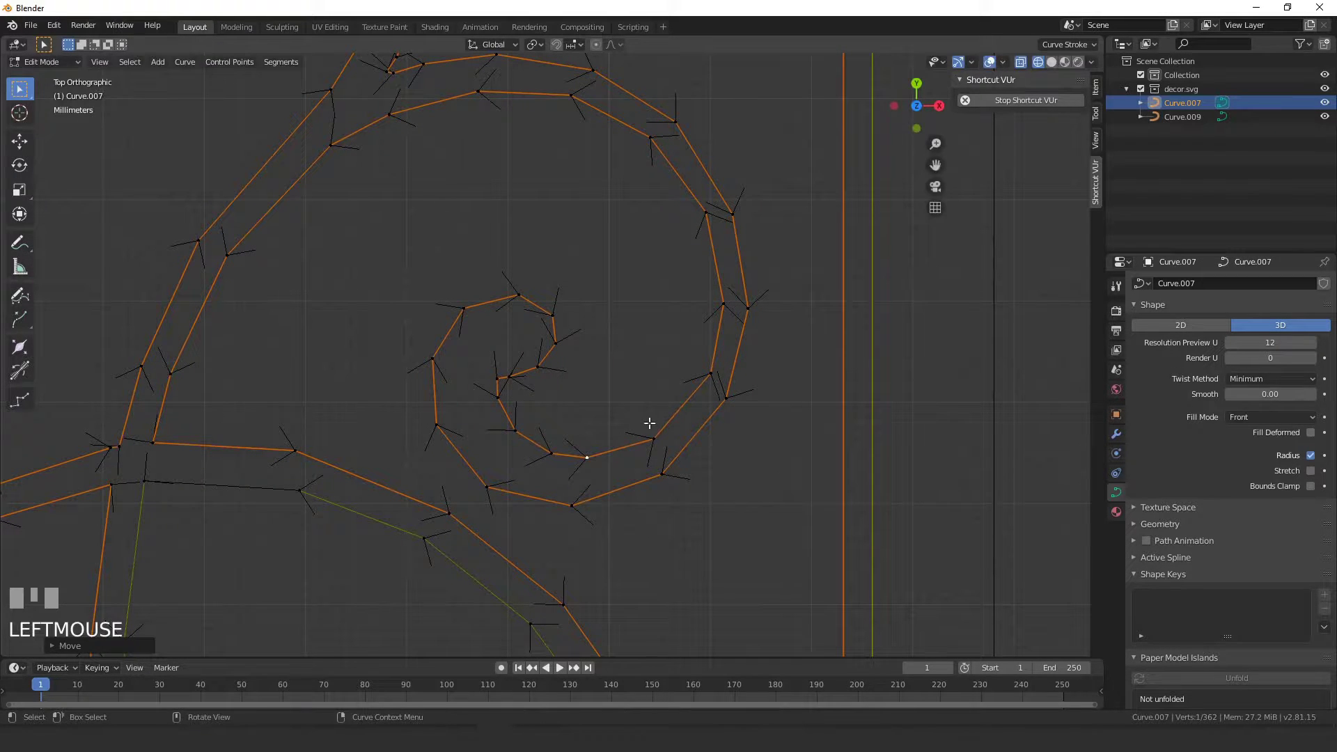
click(708, 367)
key(g)
click(549, 453)
key(x)
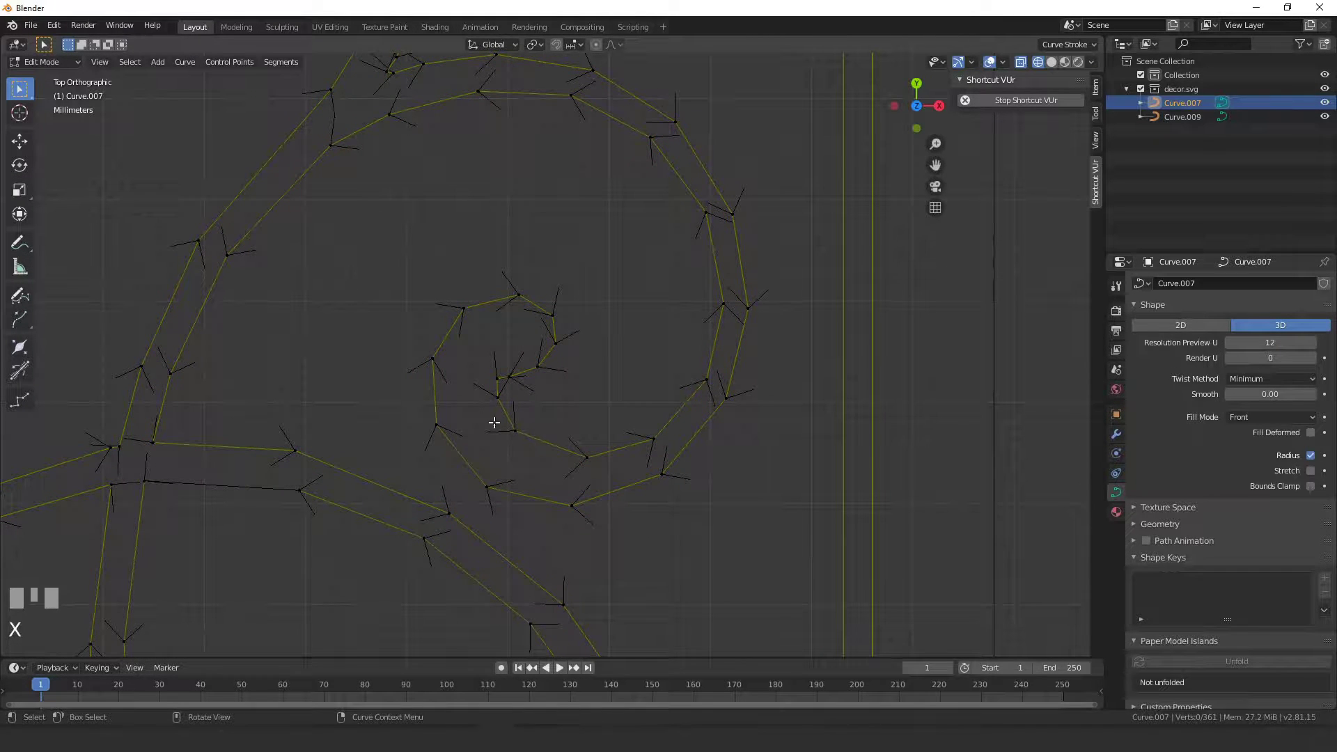
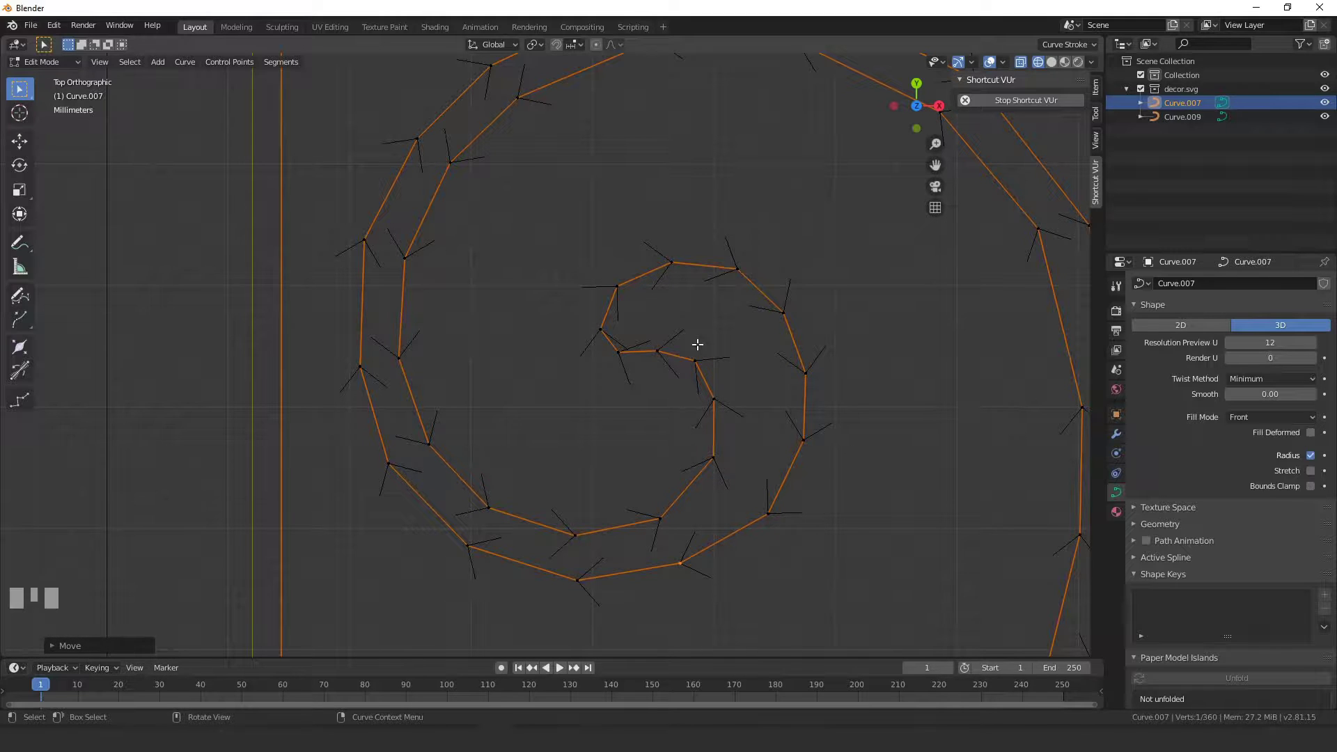
Refocus on the spiral and nudge a chain of control points along its right-hand strand into place
scroll(down, 3)
drag(775, 311, 525, 429)
scroll(down, 3)
scroll(up, 3)
scroll(up, 3)
click(524, 429)
click(652, 452)
key(g)
click(737, 451)
key(g)
click(817, 416)
key(g)
click(863, 349)
key(g)
click(878, 276)
key(g)
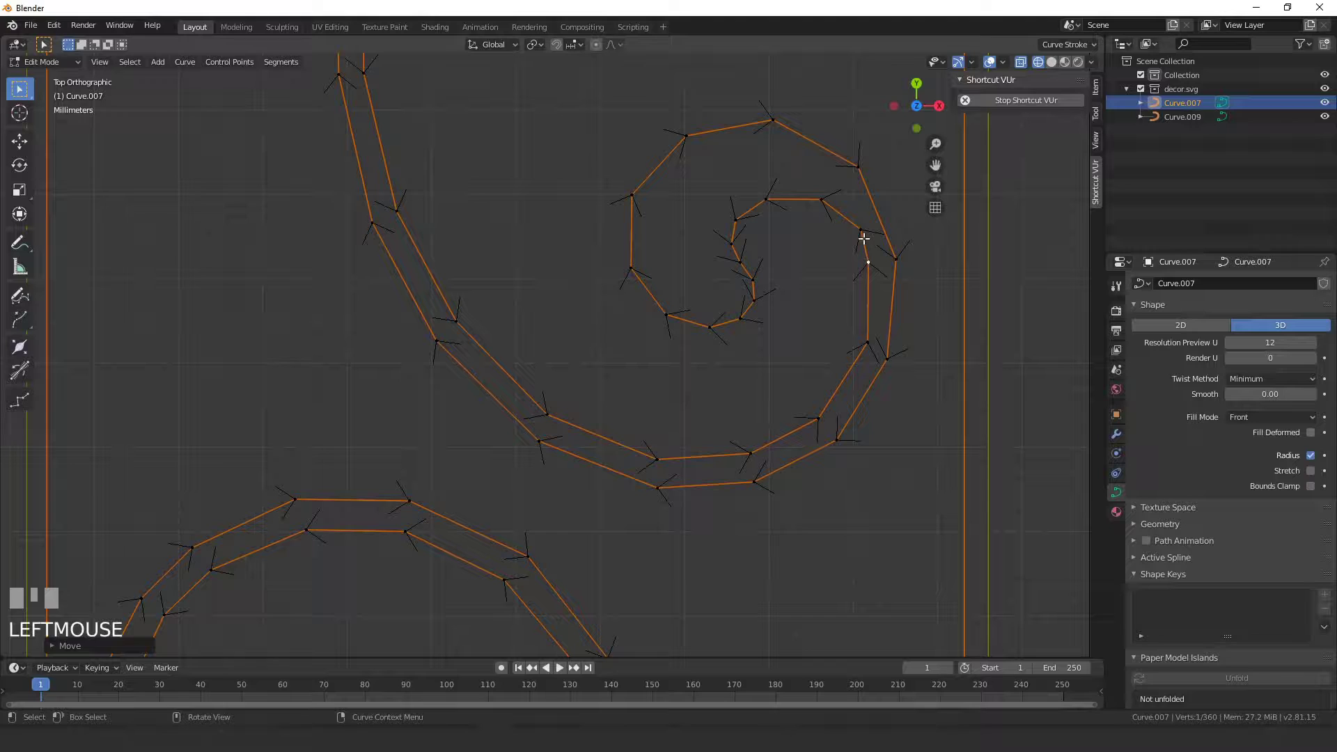
Delete an excess point where the strands join and grab the surrounding points into a smoother curve
click(864, 233)
key(x)
click(773, 196)
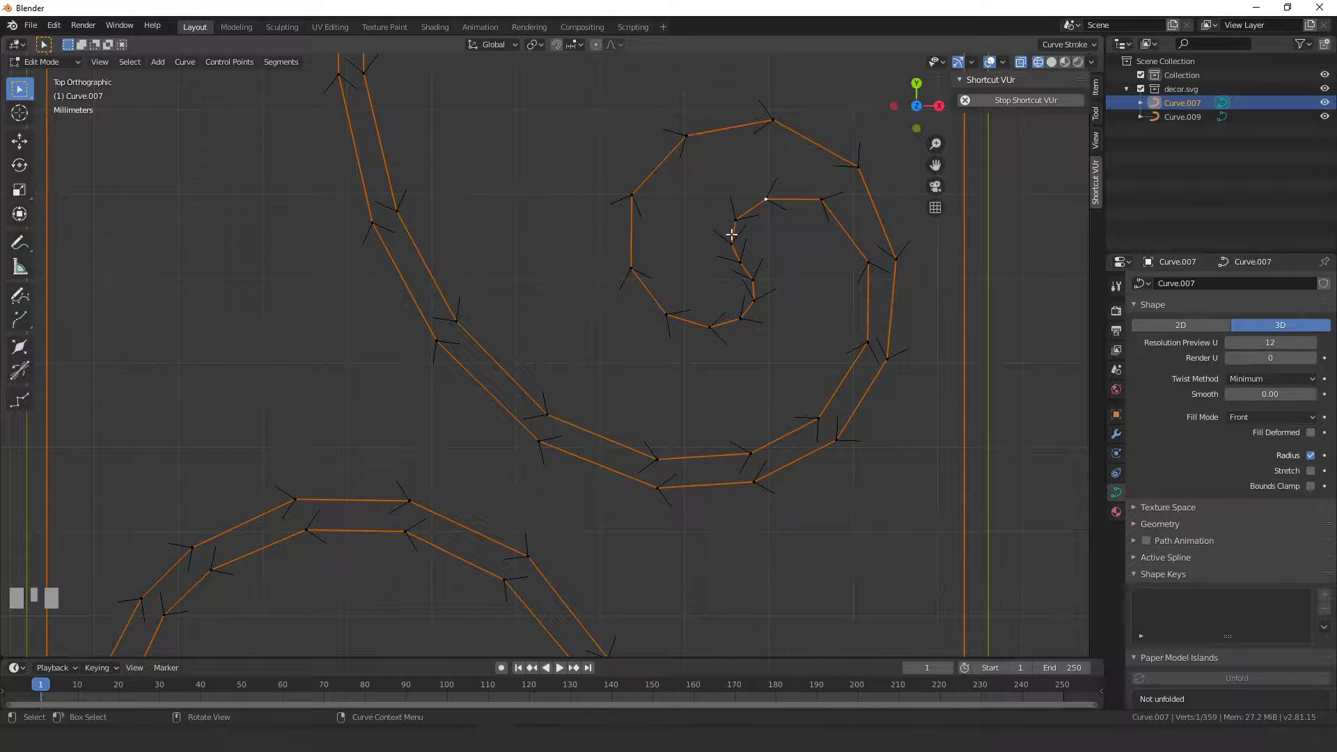
click(644, 189)
click(690, 136)
drag(695, 142, 660, 161)
click(660, 161)
key(g)
click(631, 198)
key(g)
click(690, 135)
key(g)
click(709, 119)
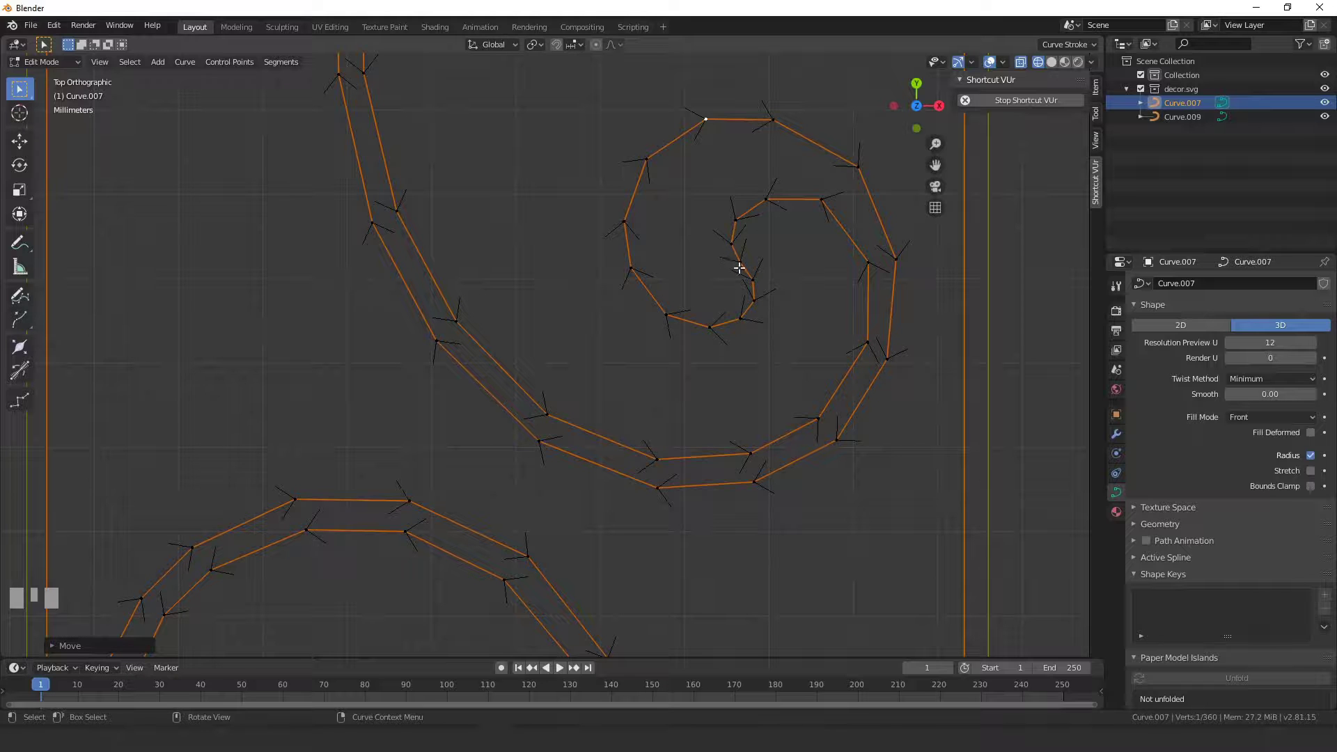
Move to the upper spiral strand, delete one more surplus point and nudge its neighbour into place
scroll(down, 3)
drag(606, 267, 626, 434)
scroll(up, 3)
scroll(up, 3)
click(625, 433)
key(x)
click(674, 466)
key(g)
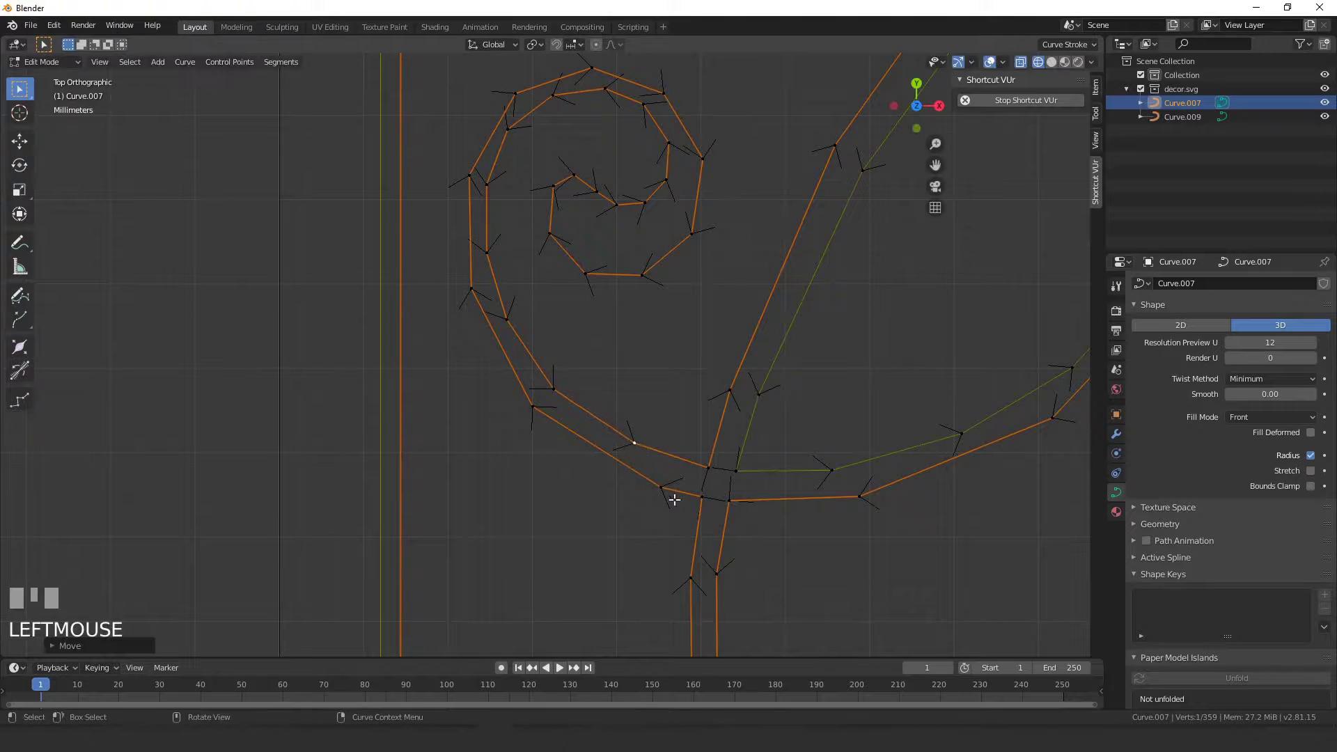
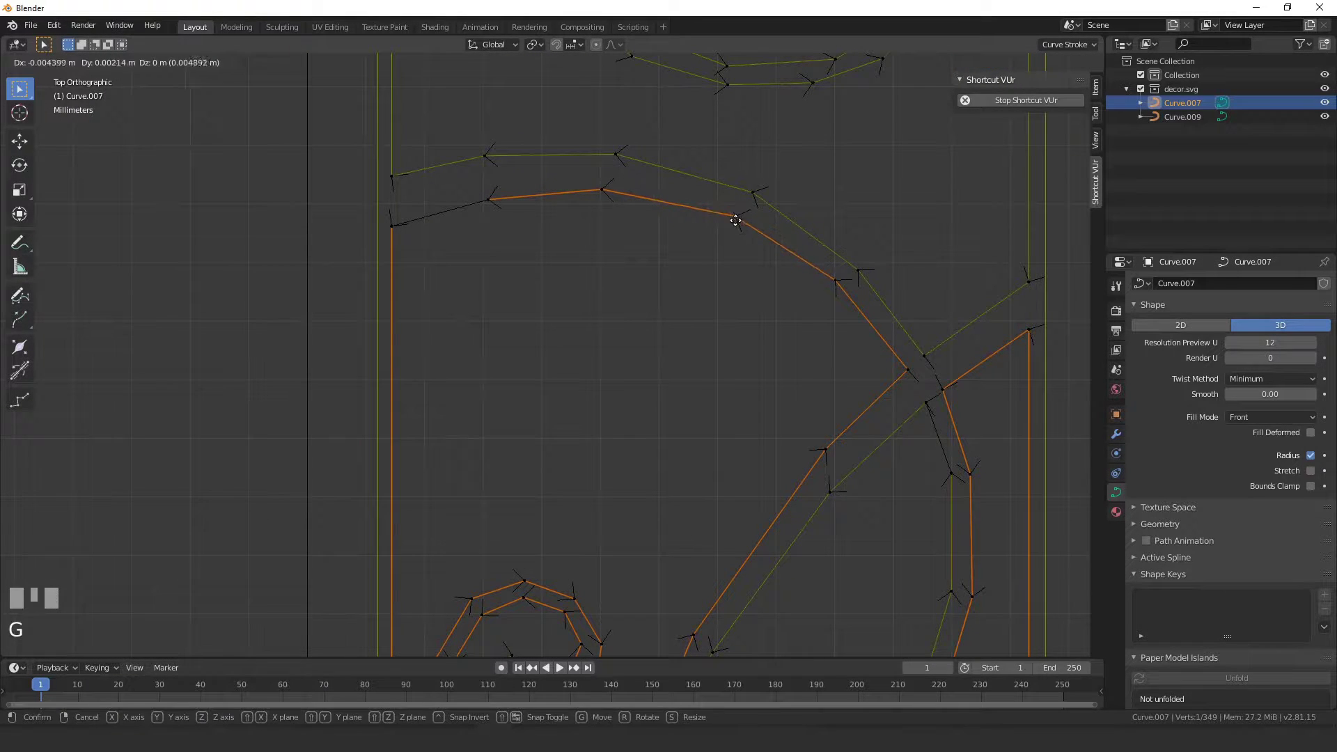
Nudge the first few control points at the strand crossing under the frame's top edge into line
click(832, 282)
key(g)
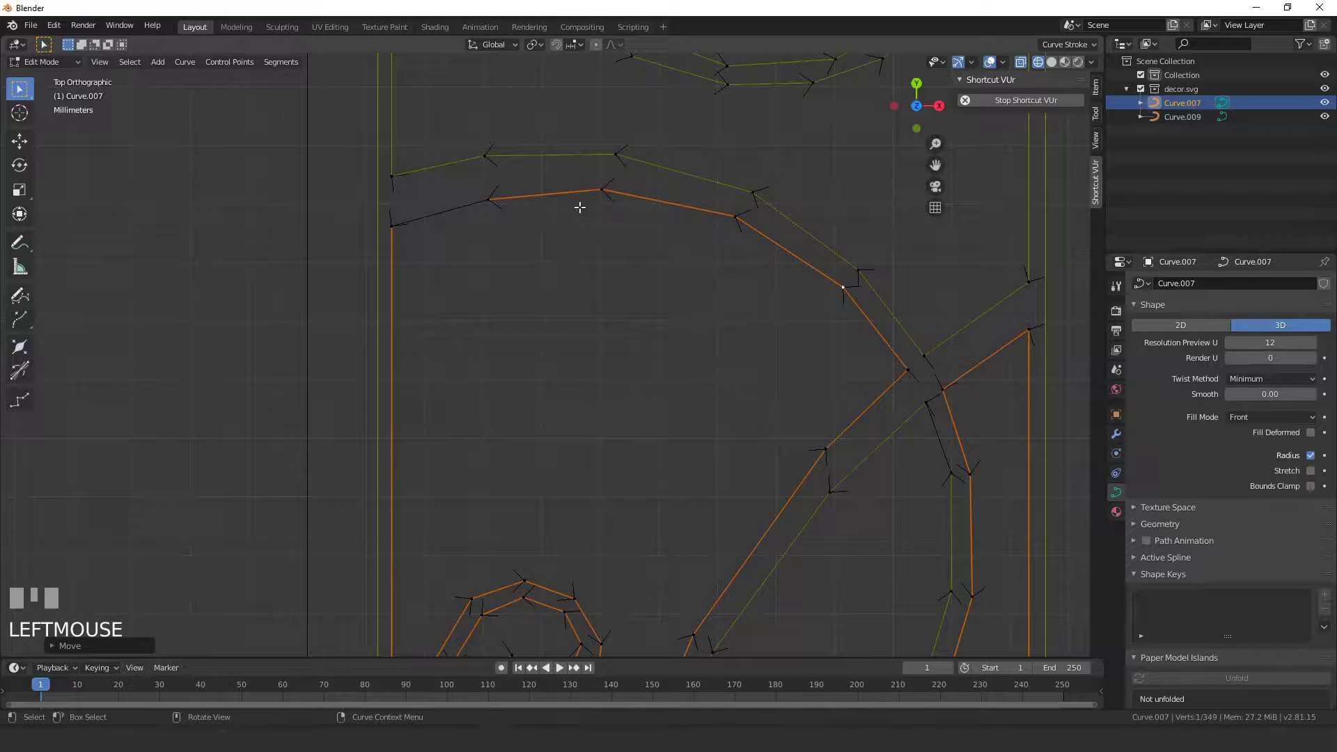
scroll(down, 3)
drag(633, 205, 661, 257)
scroll(down, 3)
scroll(up, 3)
scroll(up, 3)
click(662, 257)
key(g)
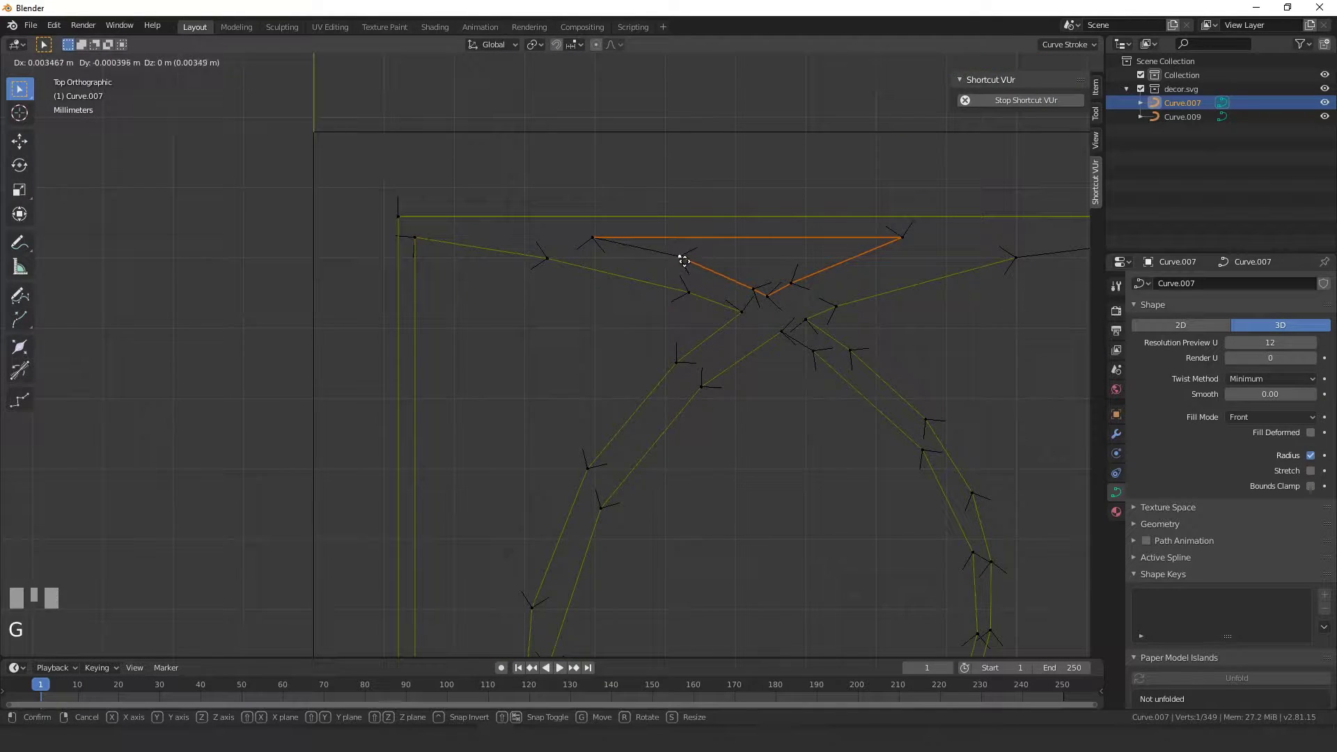
click(564, 268)
key(g)
Delete the stray control points cluttering the crossing, box-selecting and removing them with X
click(694, 287)
key(x)
drag(718, 308, 694, 253)
click(695, 253)
key(x)
drag(783, 335, 732, 224)
click(732, 223)
Move the points on the right-hand strand so it follows the traced ornament outline
key(g)
click(727, 218)
key(g)
click(829, 326)
key(g)
click(892, 431)
click(876, 436)
click(824, 314)
drag(829, 319, 855, 356)
click(856, 357)
key(g)
click(876, 366)
Adjust the left-hand strand's points, undoing one misplaced move and re-grabbing them correctly
drag(886, 414, 509, 269)
click(509, 269)
key(g)
click(449, 434)
drag(451, 439, 483, 334)
click(484, 334)
key(ctrl+z)
click(459, 418)
key(g)
click(478, 365)
drag(510, 423, 572, 415)
click(573, 416)
drag(578, 422, 569, 309)
drag(569, 309, 567, 321)
key(g)
click(572, 416)
Reposition the lower-middle points of the crossing so both strands flow smoothly
key(g)
drag(666, 460, 507, 296)
click(507, 296)
key(g)
click(587, 388)
key(g)
click(628, 405)
click(845, 433)
key(g)
drag(930, 382, 923, 397)
Tidy the far-right points of the strand and delete one leftover point there
key(g)
click(972, 292)
drag(972, 288, 935, 344)
click(935, 344)
key(g)
click(947, 343)
scroll(up, 3)
middle_click(884, 323)
click(884, 323)
key(x)
key(Escape)
click(880, 323)
key(x)
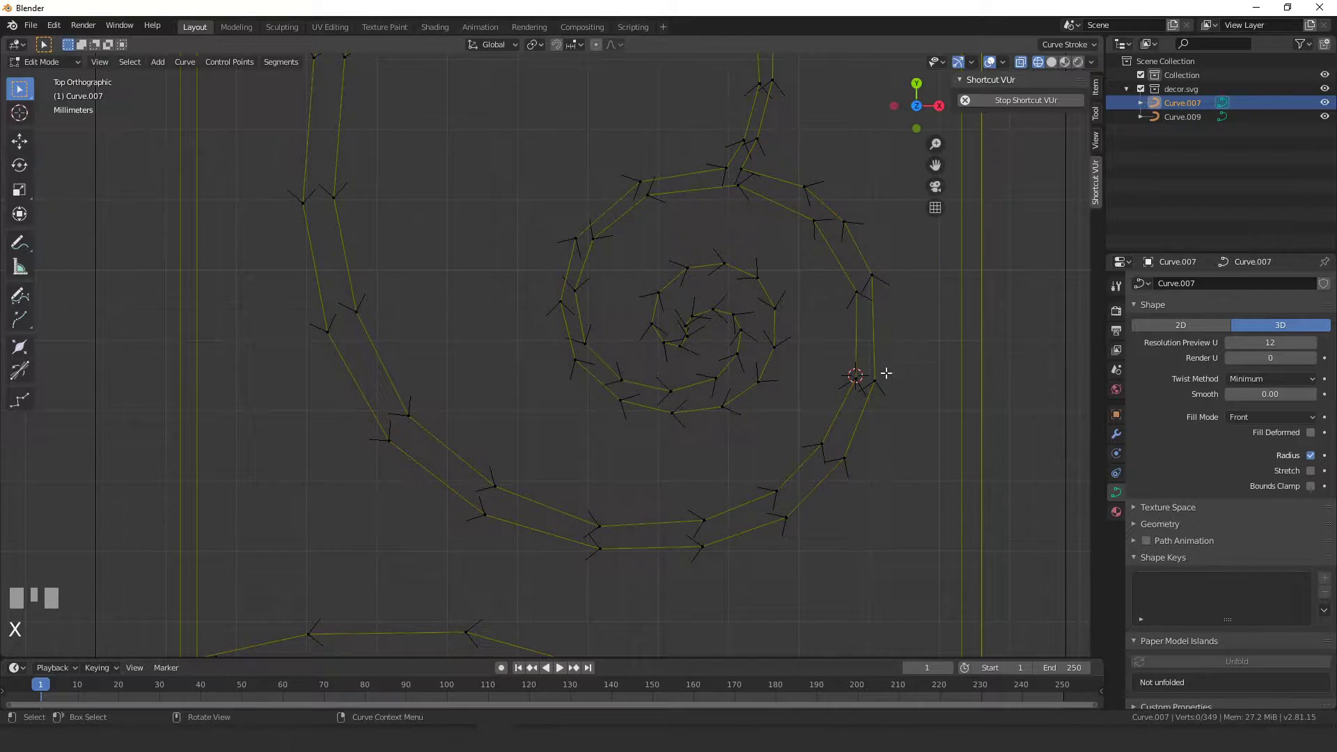
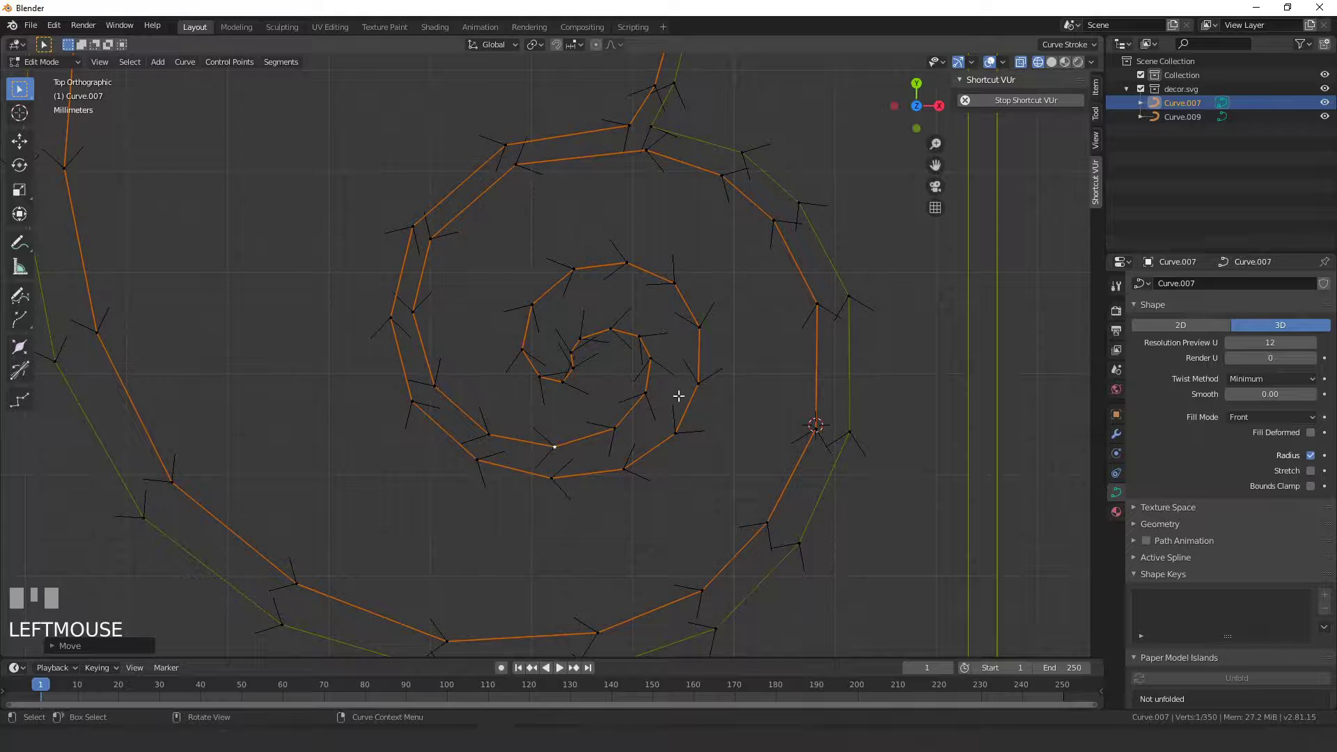
Move the outer points of the spiral's inner coil closer to the traced outline
click(704, 379)
key(g)
click(645, 404)
key(g)
right_click(645, 400)
click(645, 392)
key(g)
click(649, 394)
Delete a redundant point on the inner turn and shift its neighbours to close the gap smoothly
click(644, 335)
key(x)
click(618, 328)
key(g)
click(584, 337)
key(g)
click(594, 327)
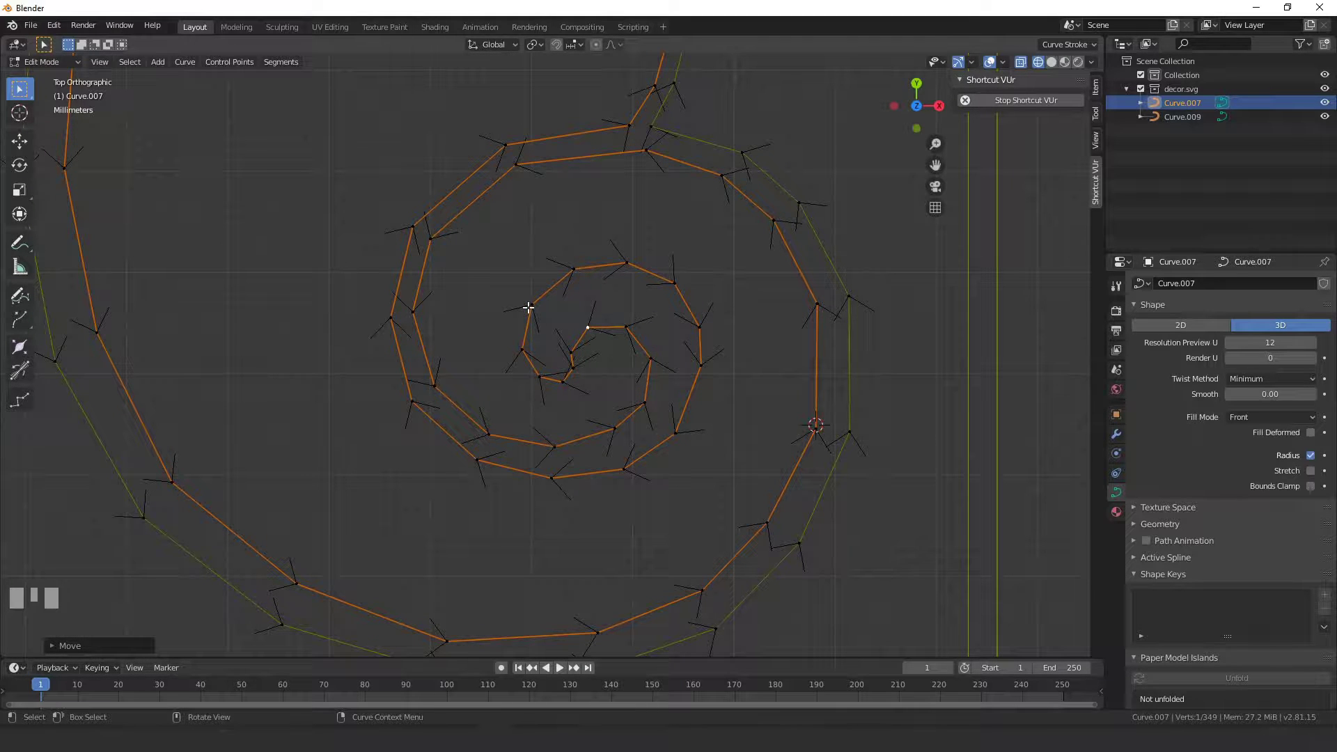
scroll(up, 3)
click(598, 346)
key(g)
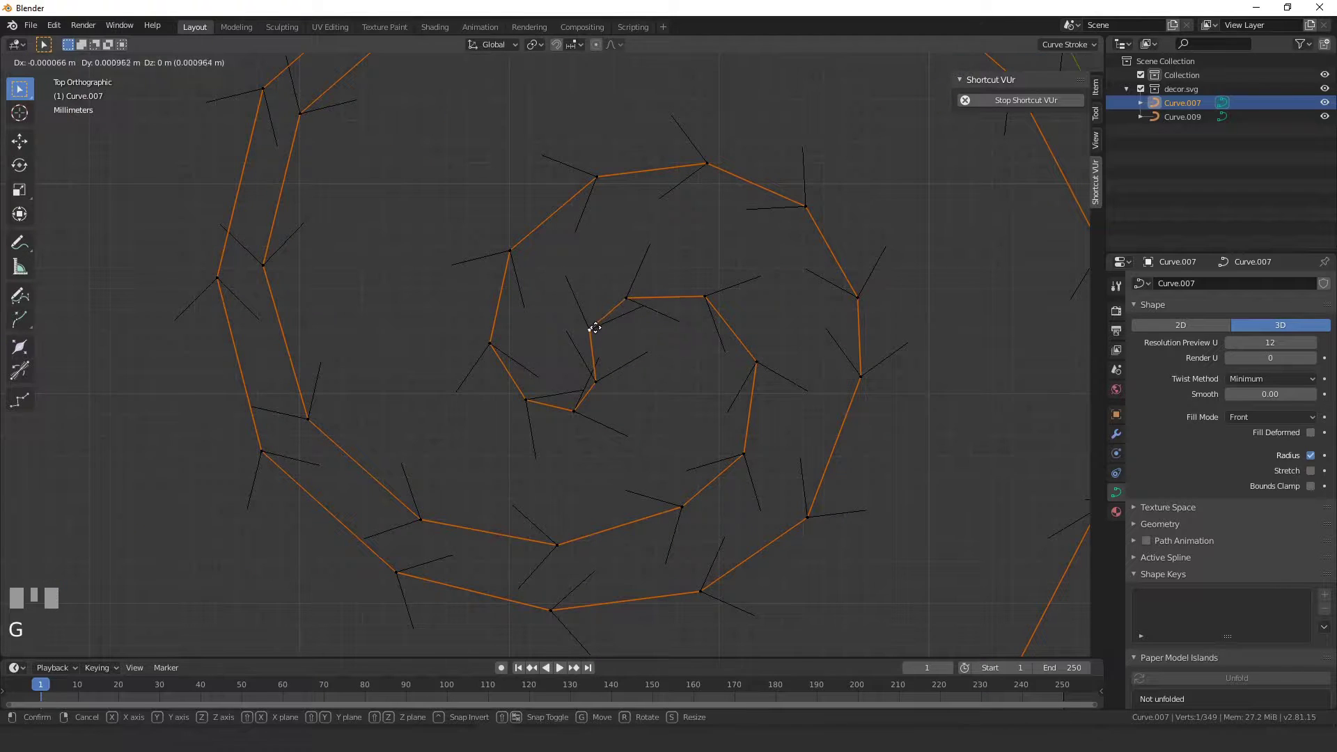
Fine-tune the tight centre points of the spiral one by one so the coil curves evenly
click(597, 381)
drag(602, 386, 592, 353)
click(592, 353)
key(g)
right_click(583, 348)
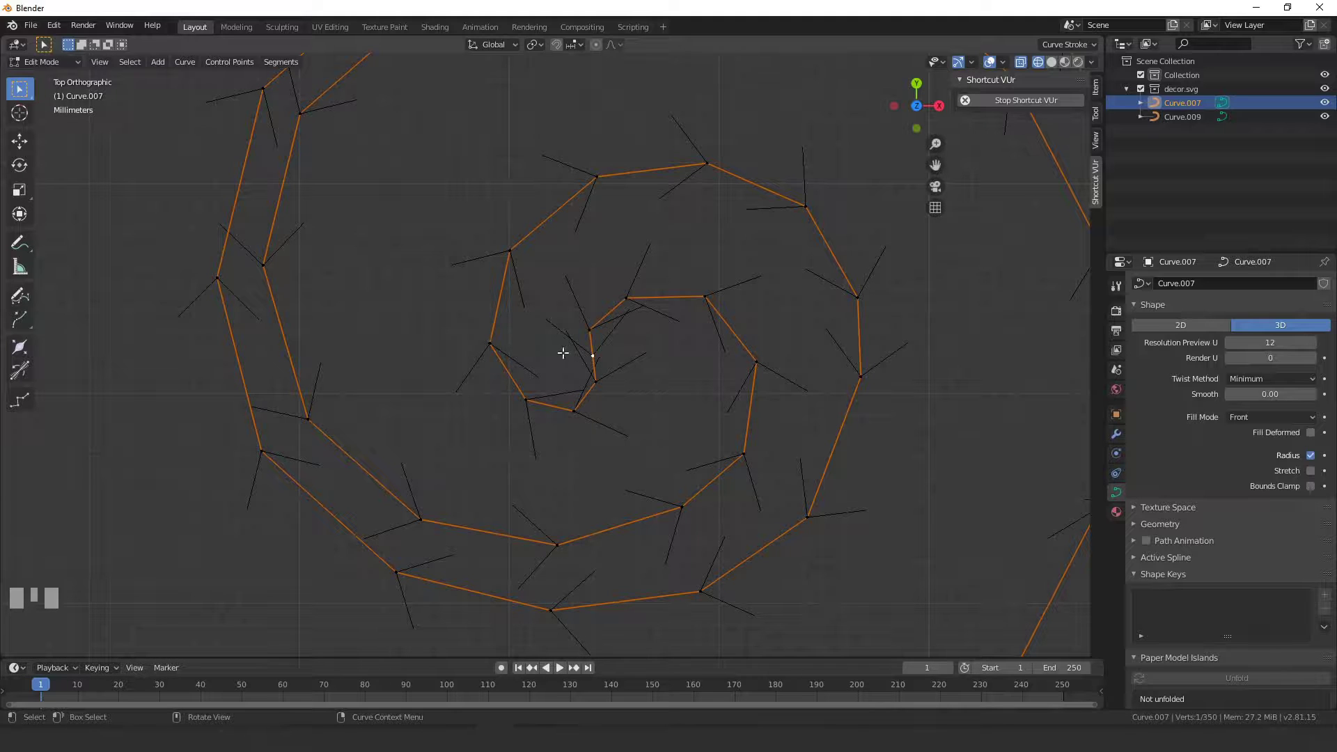
key(g)
click(582, 416)
key(g)
click(572, 408)
key(g)
click(532, 393)
key(g)
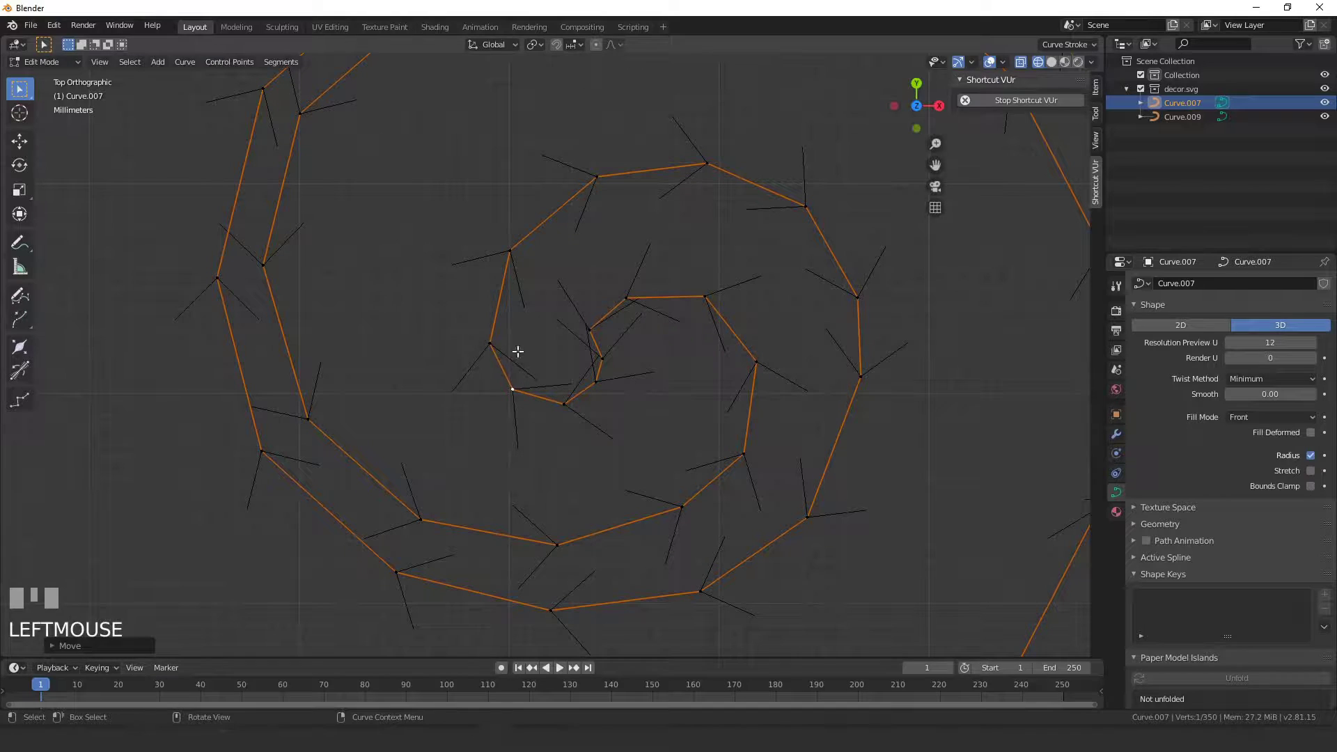
click(603, 351)
key(g)
click(602, 382)
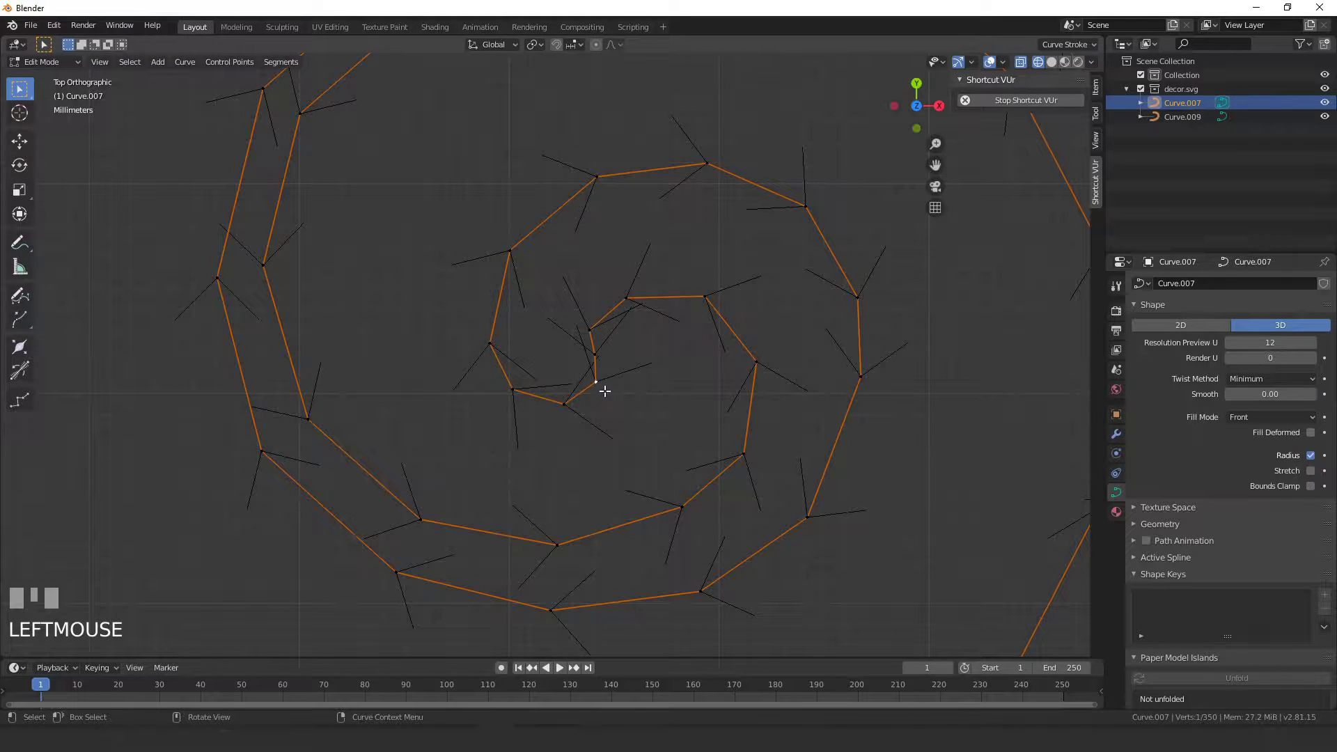
Reposition the upper-left points of the innermost turn to finish the centre of the spiral
click(502, 333)
key(g)
scroll(down, 3)
scroll(up, 3)
click(523, 281)
key(g)
click(521, 261)
scroll(down, 3)
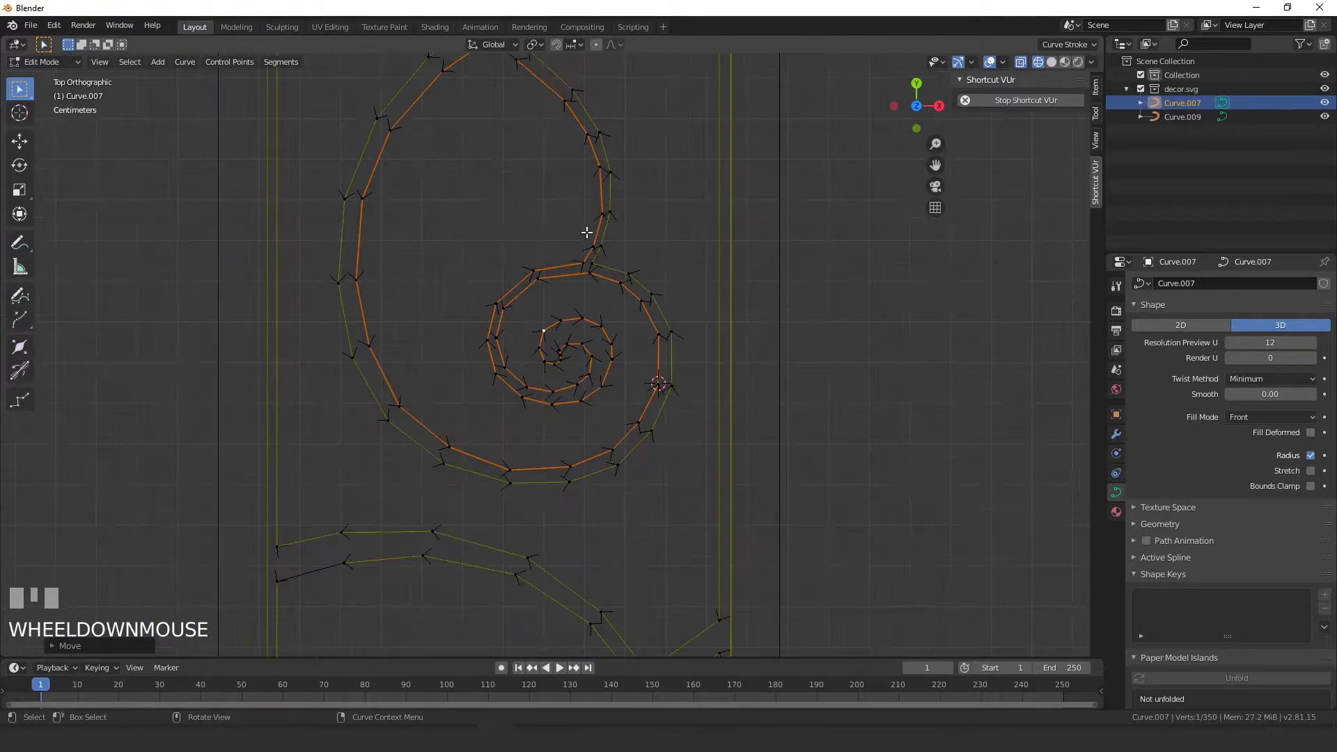
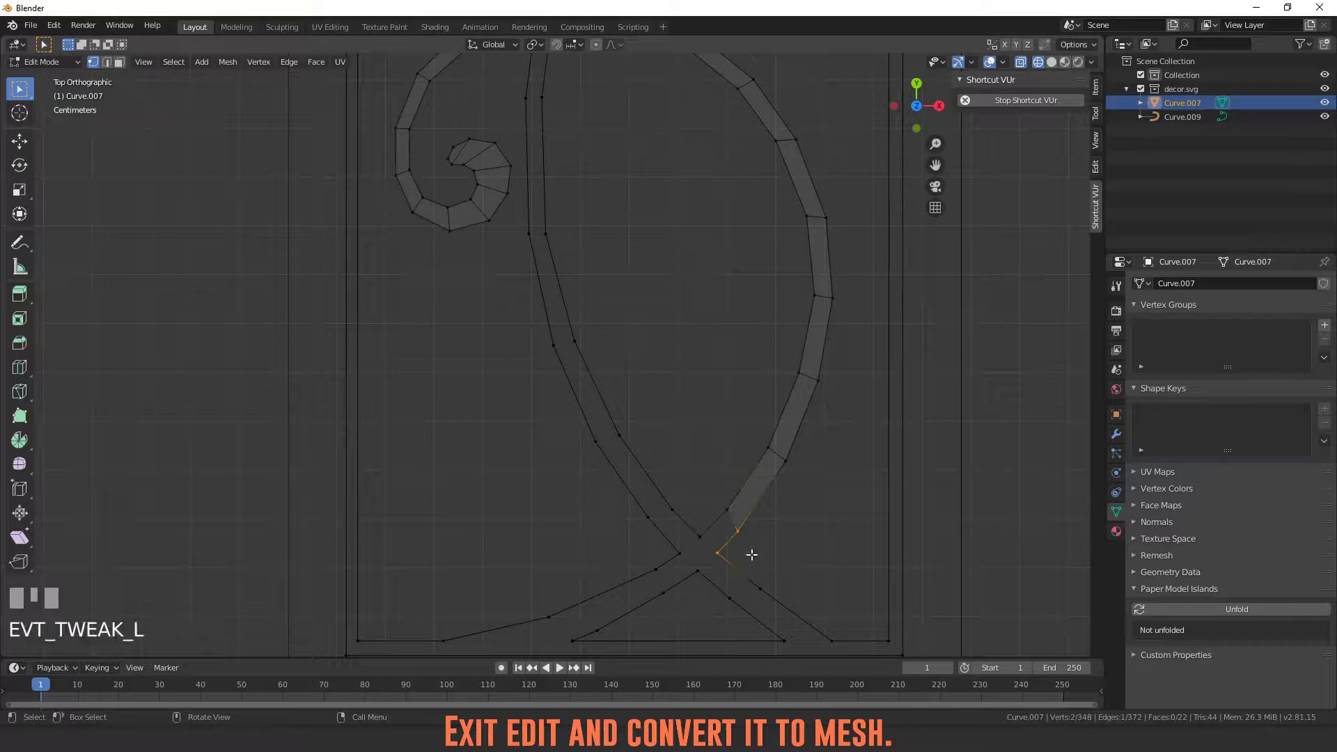
Fill the first quads along the lower strand outline from selected vertex pairs, undoing a misplaced face
drag(704, 536, 707, 533)
click(726, 504)
key(f)
click(688, 543)
key(f)
key(ctrl+z)
drag(704, 555, 666, 478)
scroll(up, 3)
click(667, 478)
click(681, 434)
click(725, 470)
click(692, 495)
key(f)
Slide a stray vertex along X into line and continue filling faces down the lower strand
click(674, 505)
key(g)
click(655, 517)
key(x)
drag(630, 530, 667, 513)
click(685, 497)
key(f)
right_click(659, 510)
key(ctrl+z)
click(679, 492)
key(f)
click(614, 468)
key(f)
Nudge two outline vertices into place and close the next face at the strand's bend
click(671, 462)
key(g)
right_click(670, 466)
click(612, 491)
key(g)
click(628, 534)
key(f)
scroll(down, 3)
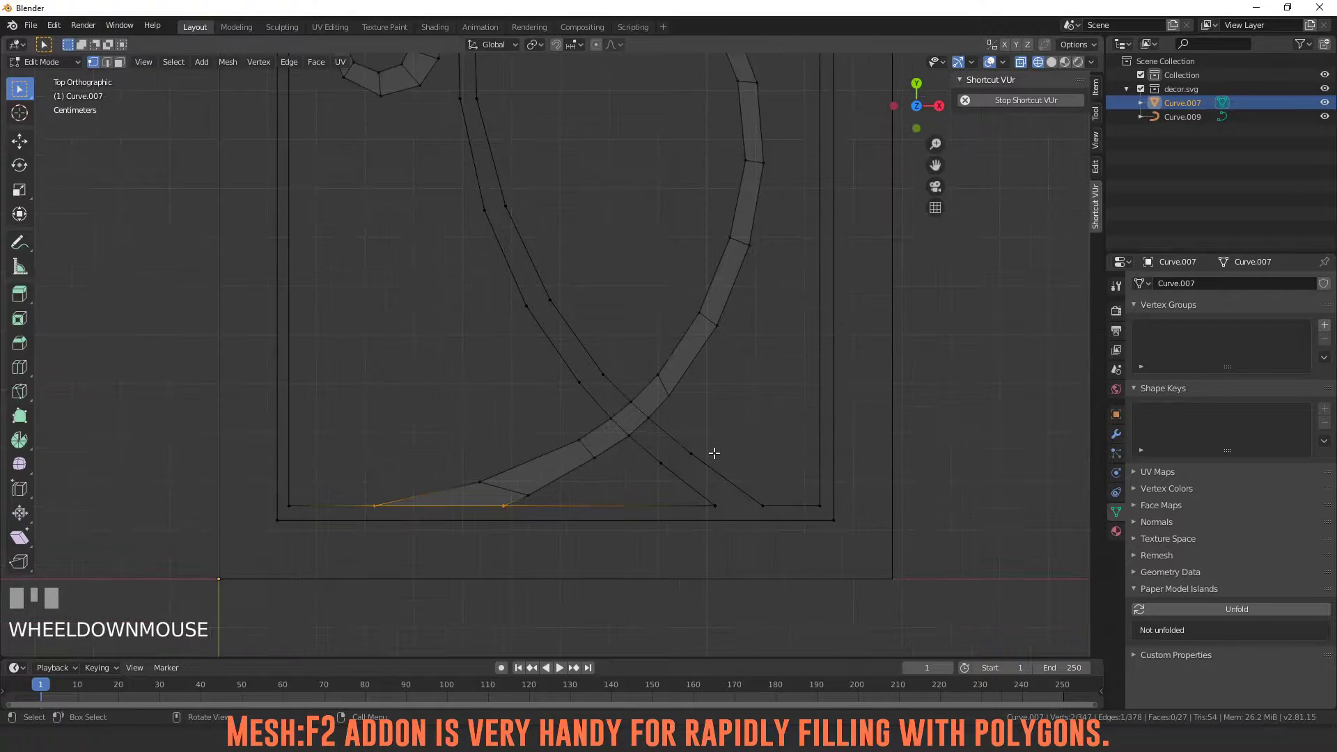
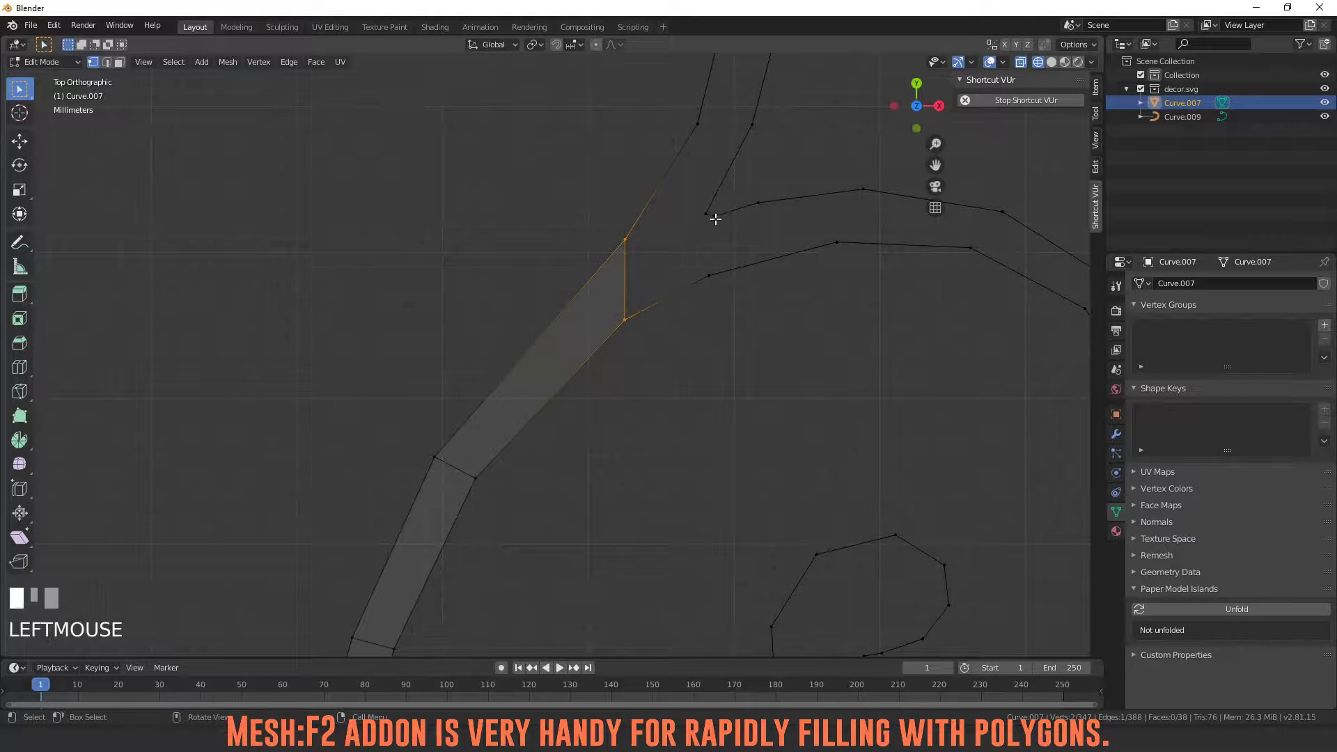
Fill a run of quads along the upper strand outline
key(x)
click(708, 216)
drag(759, 205, 759, 204)
key(f)
click(679, 245)
key(f)
click(702, 200)
click(714, 280)
key(f)
scroll(down, 3)
Move stray vertices on the spiral onto the outline so the strip stays even
click(681, 299)
key(g)
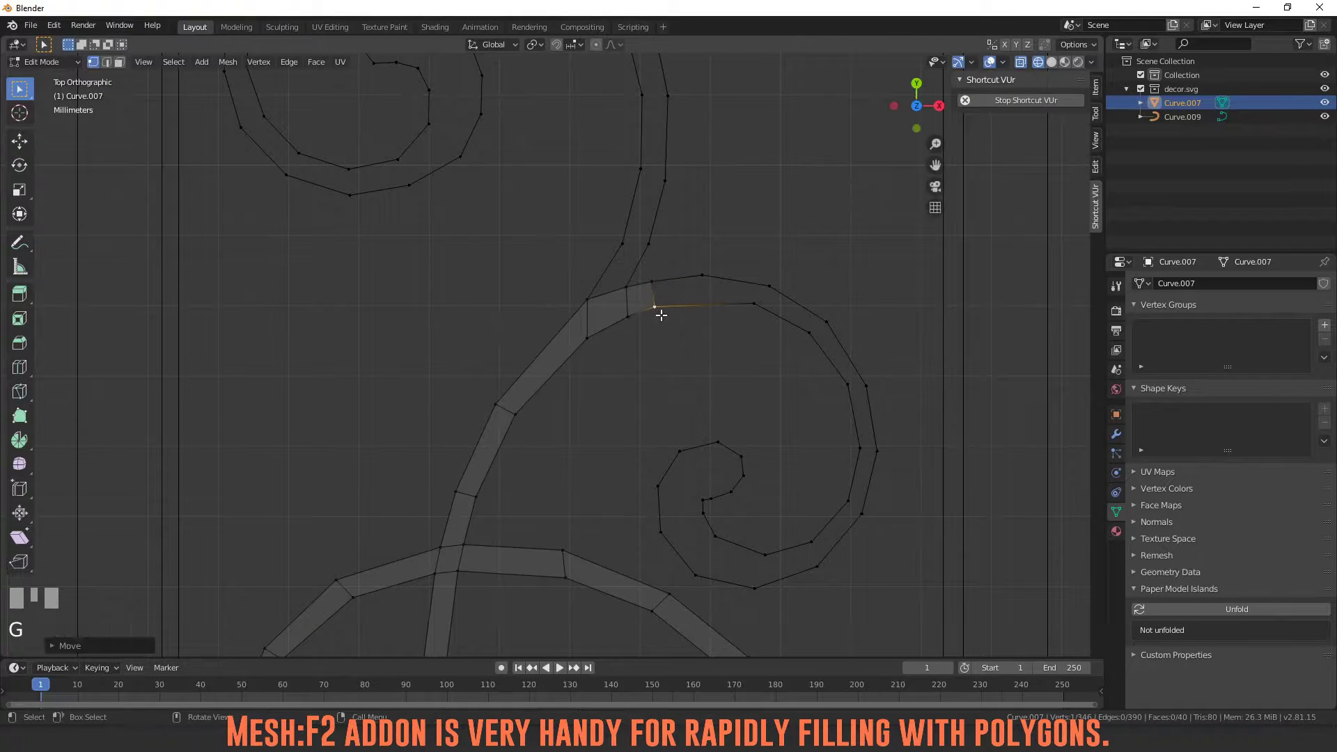
click(751, 303)
drag(757, 308, 711, 308)
click(710, 308)
key(g)
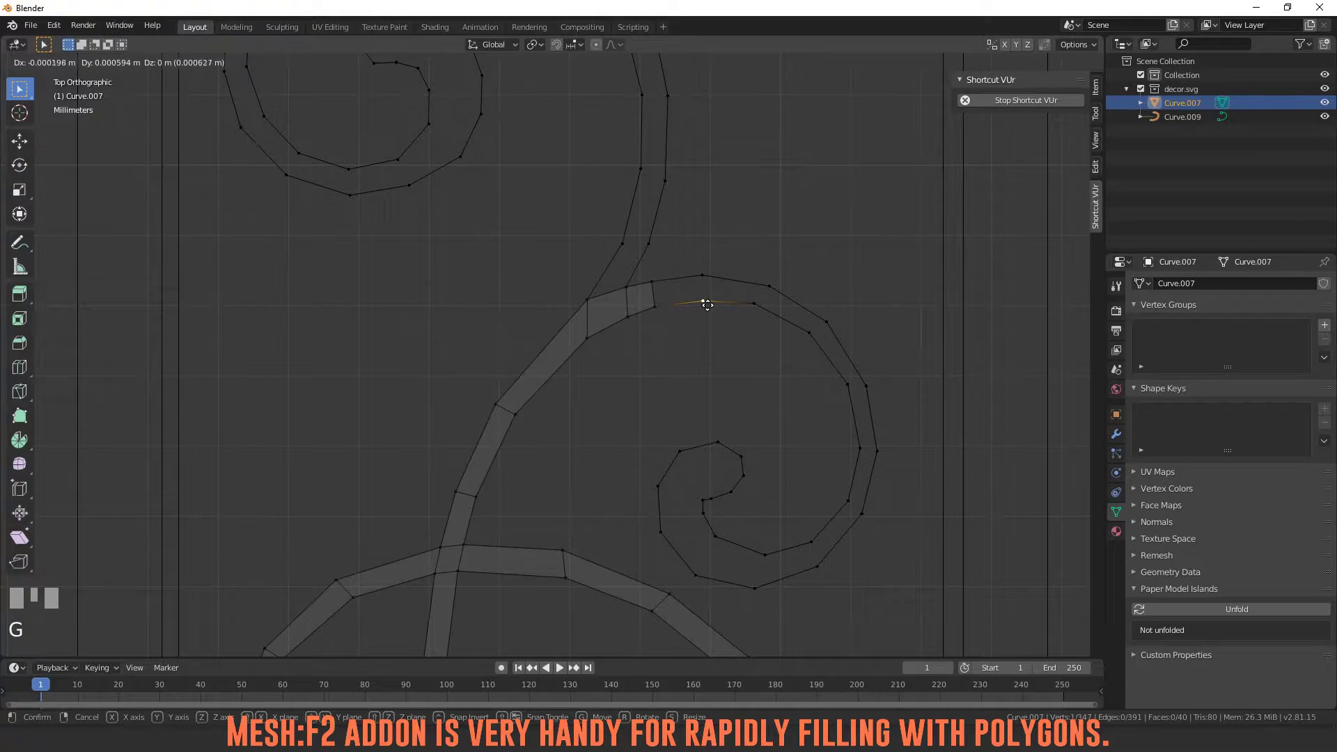
click(656, 309)
Fill faces at the strand's end and across the junction where two strands meet
click(650, 275)
key(f)
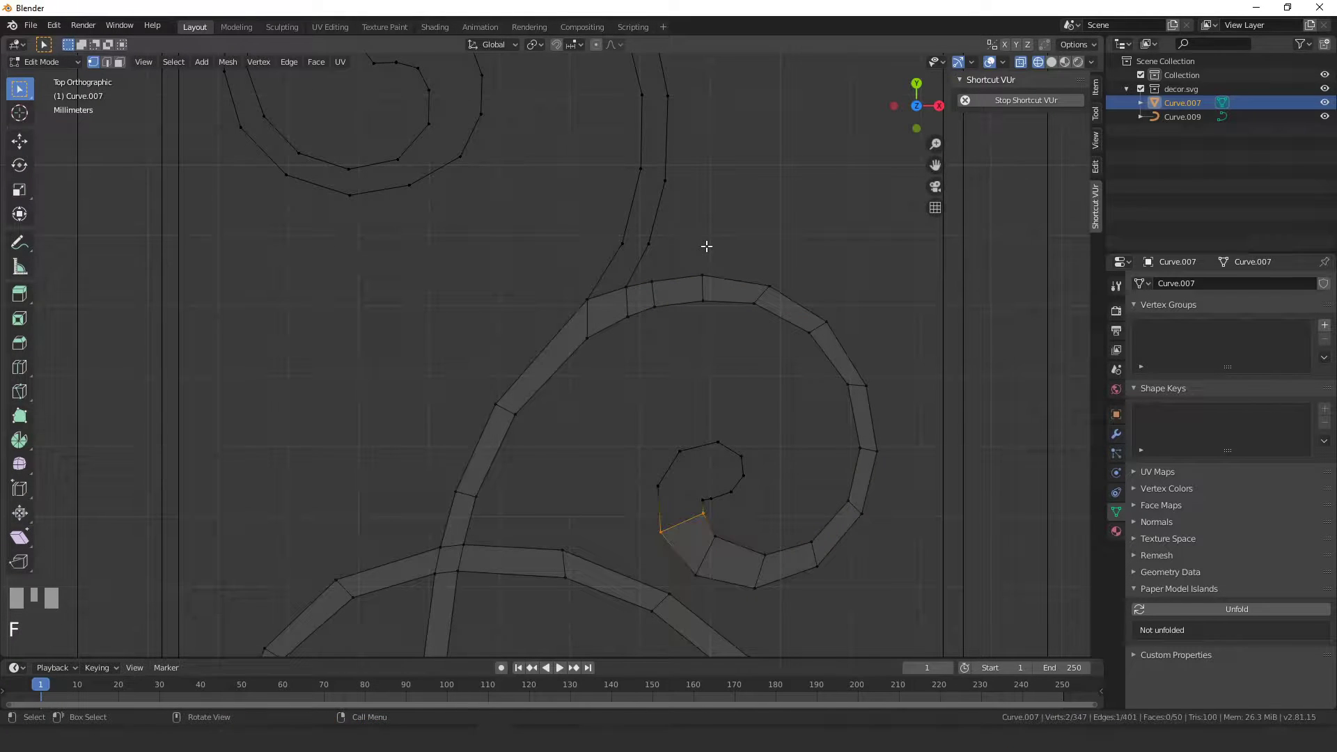
click(582, 282)
key(f)
key(ctrl+z)
click(626, 237)
drag(650, 237, 650, 238)
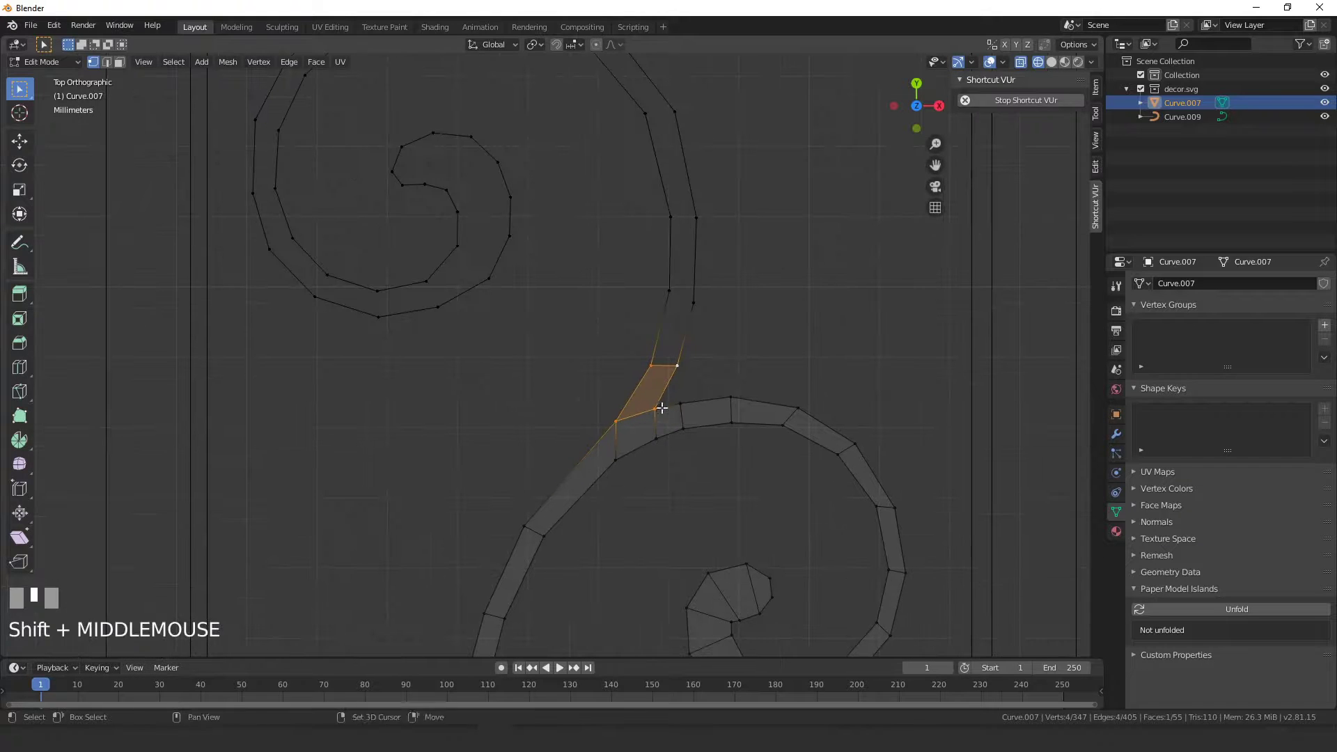
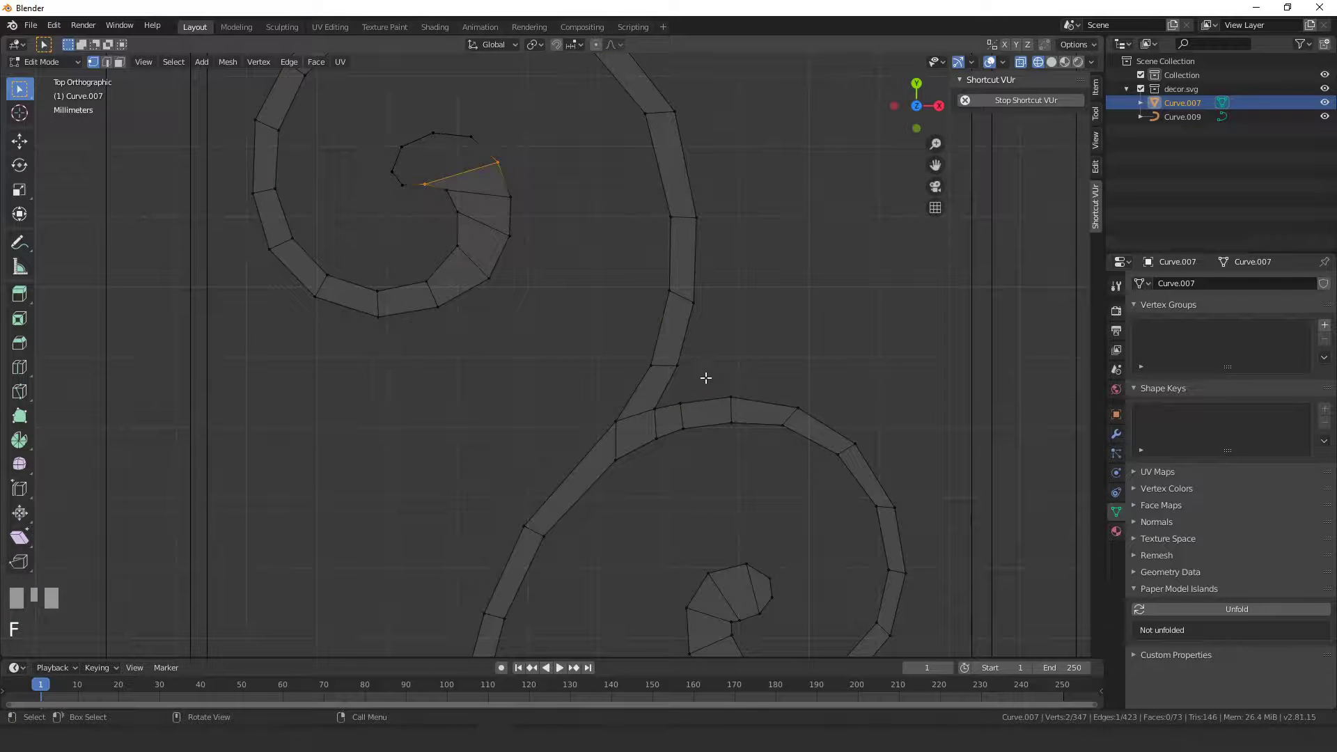
key(ctrl+z)
Work around the upper spiral, repositioning its outline vertices one by one
scroll(up, 3)
drag(492, 229, 747, 350)
scroll(up, 3)
click(747, 350)
key(g)
click(723, 280)
key(g)
click(662, 223)
key(g)
Continue adjusting vertices toward the spiral centre and fill the face at its inner end
click(587, 215)
key(g)
click(522, 244)
key(g)
click(501, 252)
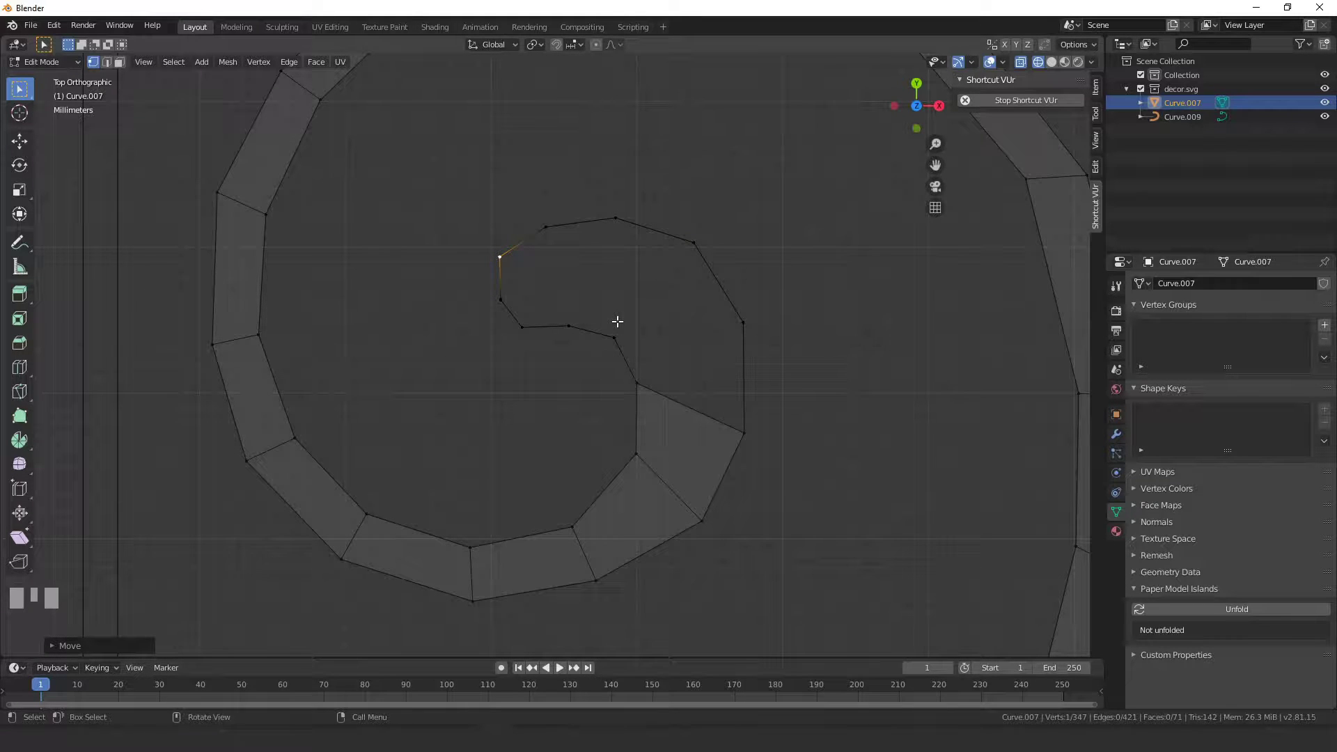
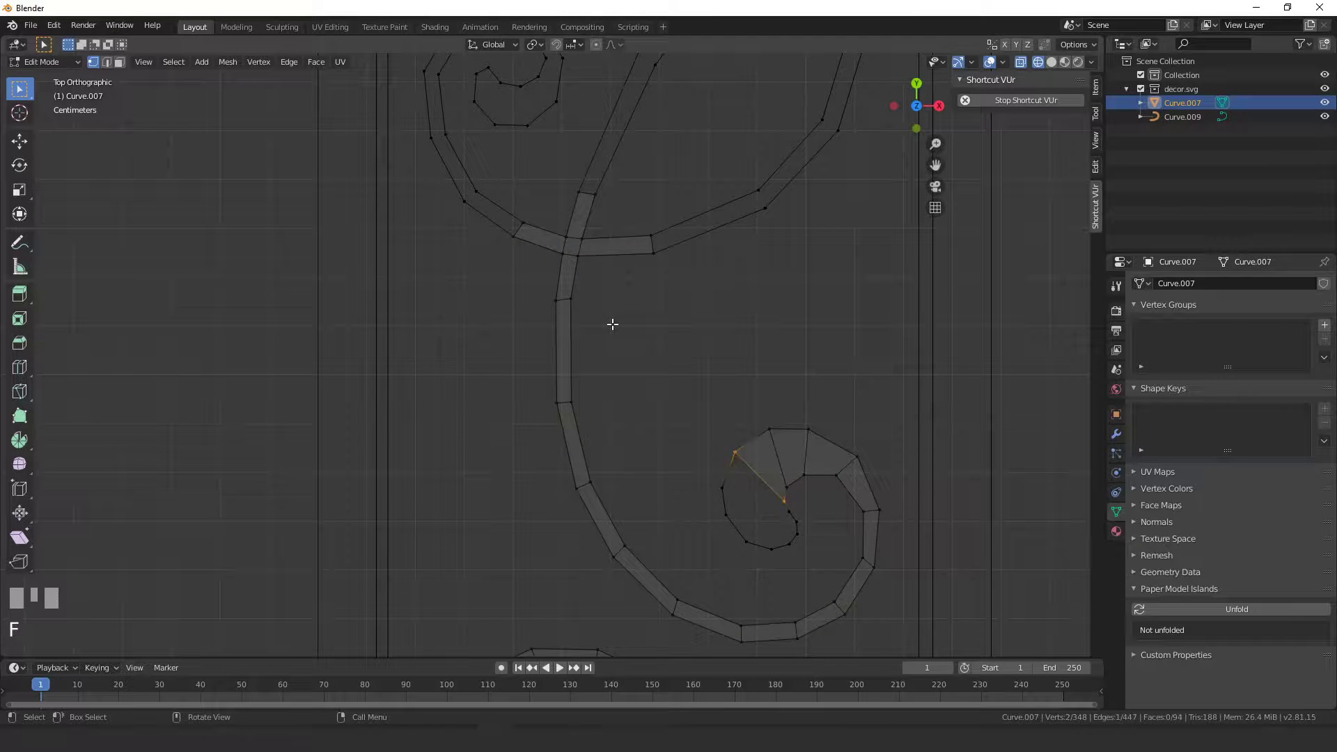
click(533, 236)
key(f)
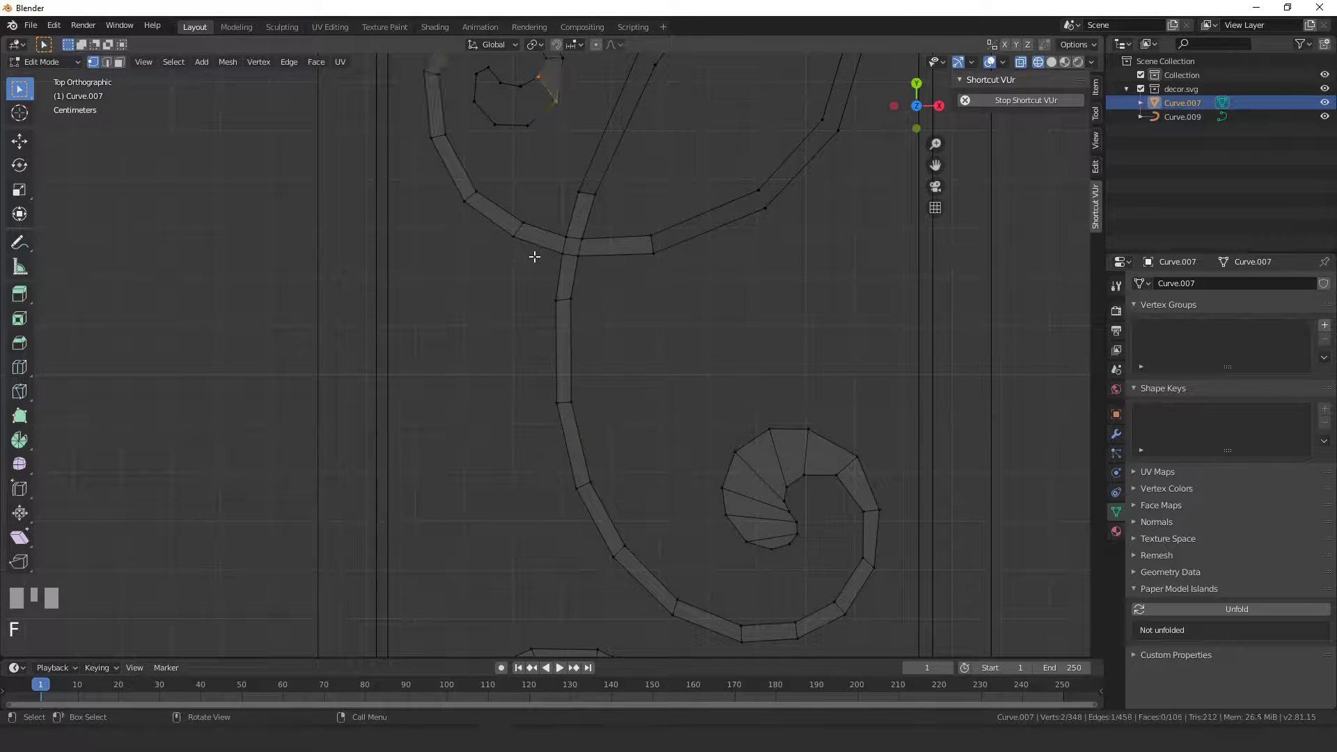
key(ctrl+z)
On the next unfilled spiral, line up its outline vertices with grab moves
scroll(up, 3)
drag(504, 152, 580, 125)
drag(581, 125, 580, 122)
click(561, 95)
drag(567, 100, 522, 107)
click(522, 107)
key(g)
click(555, 99)
key(g)
click(533, 164)
key(g)
Finish evening that spiral's vertices and fill its first face
drag(525, 128, 524, 127)
key(g)
right_click(524, 126)
click(524, 117)
key(g)
click(548, 103)
key(g)
click(561, 122)
key(f)
Fill a chain of quads along the right-hand strand outline
scroll(down, 3)
click(614, 328)
key(f)
drag(701, 318, 717, 165)
click(718, 165)
key(f)
click(720, 154)
drag(732, 183, 733, 183)
drag(786, 140, 785, 139)
click(782, 104)
key(f)
click(746, 205)
key(f)
Undo a wrong face and keep filling quads down the strand to its lower end
key(ctrl+z)
click(715, 190)
key(f)
click(719, 231)
key(f)
drag(674, 163, 709, 319)
click(710, 319)
key(f)
key(ctrl+z)
click(683, 279)
key(f)
click(673, 264)
key(f)
Start the next spiral: pair opposite vertices, align one, and fill its first faces
drag(649, 283, 698, 224)
scroll(up, 3)
click(589, 312)
click(668, 305)
drag(671, 309, 623, 311)
click(623, 311)
key(g)
click(648, 301)
key(f)
Extend the filled strip further around that spiral, undoing misplaced faces
click(650, 291)
key(f)
key(ctrl+z)
click(588, 303)
key(f)
click(570, 296)
key(f)
key(ctrl+z)
Inside the inner spiral, move its vertices and inner-end vertex into even spacing
scroll(up, 3)
drag(736, 480, 713, 365)
scroll(up, 3)
click(713, 365)
key(g)
click(620, 362)
drag(624, 367, 676, 371)
click(677, 371)
key(g)
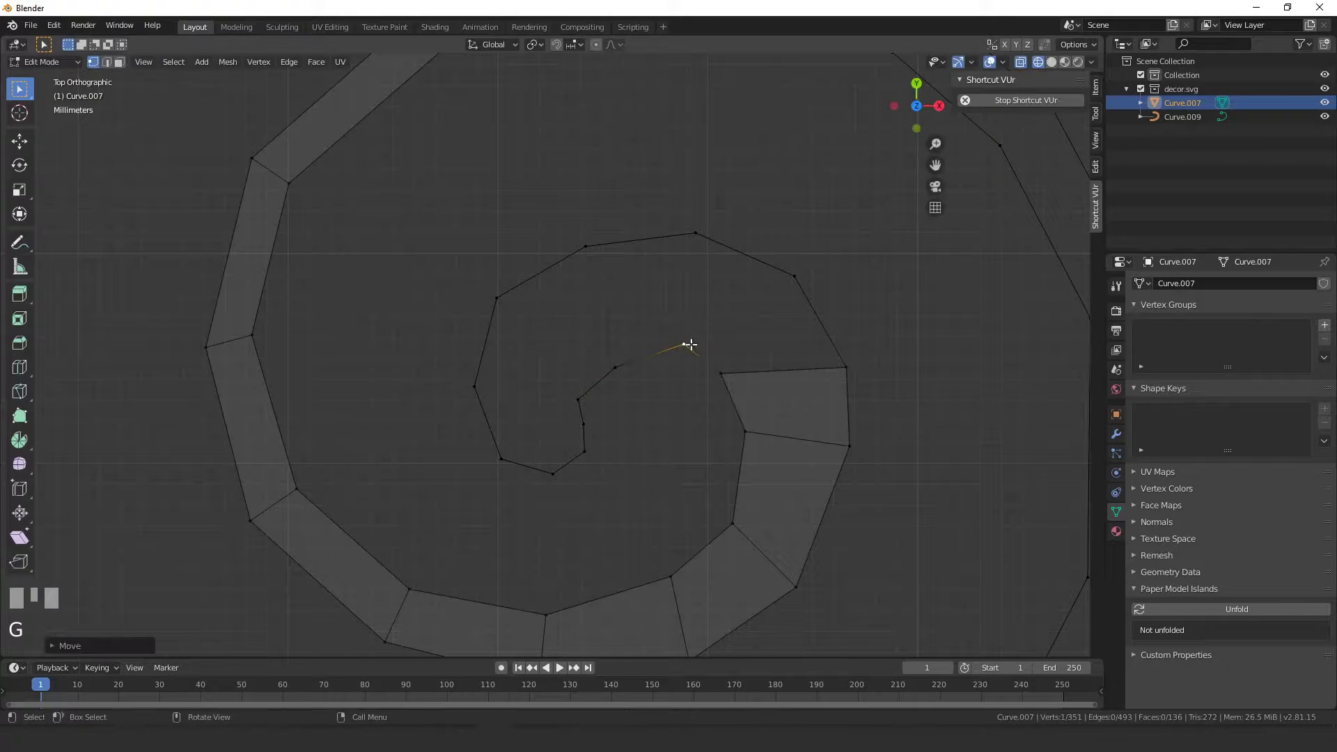
Adjust the innermost edge vertices and fill the faces across the spiral centre
click(623, 362)
key(g)
click(581, 393)
key(g)
right_click(596, 379)
click(612, 347)
click(580, 402)
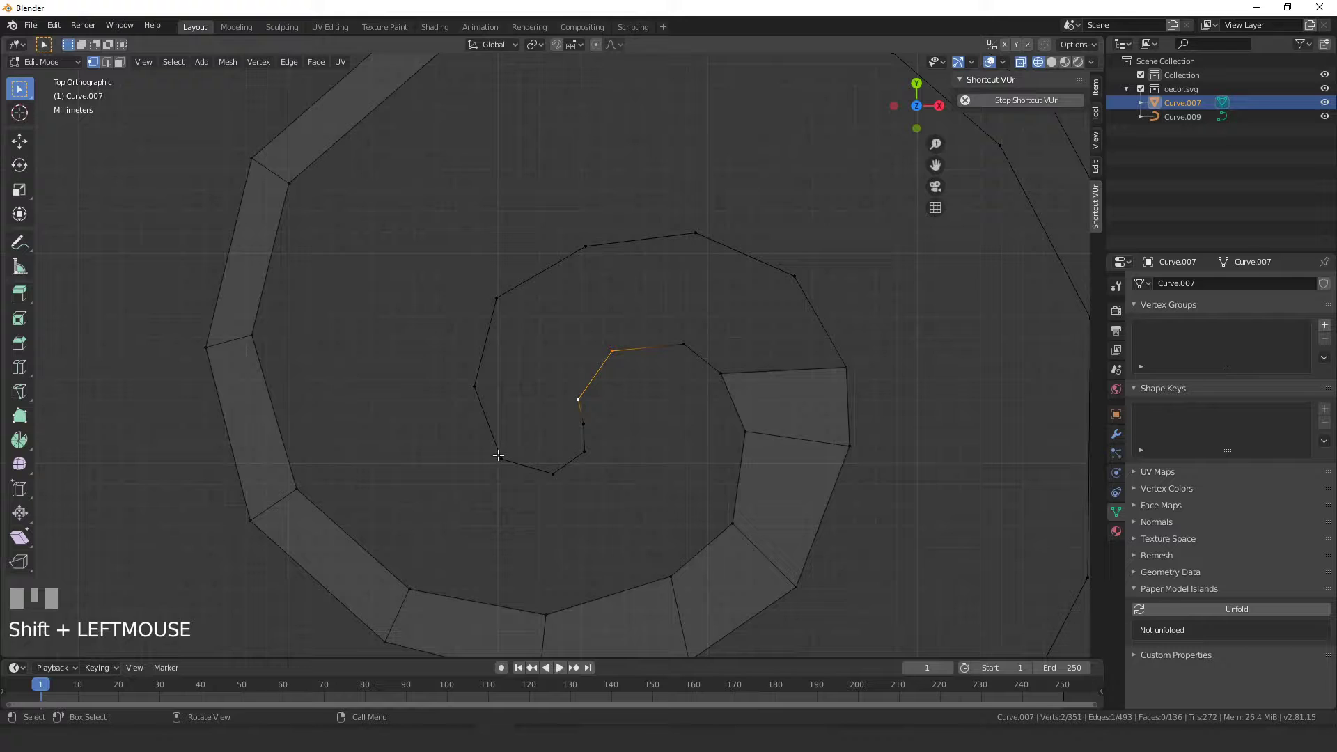
click(752, 356)
key(f)
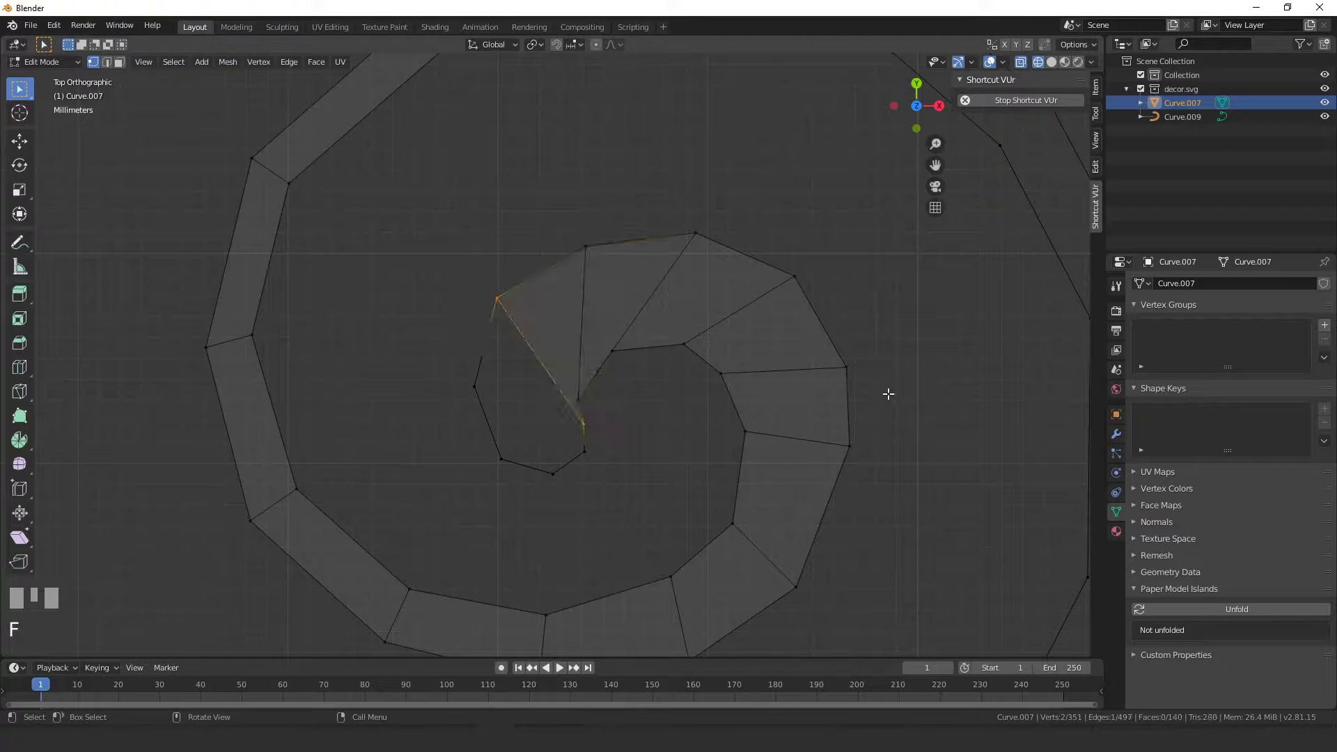
Close the remaining centre gap and bridge faces between opposite vertex pairs
click(585, 388)
key(g)
click(620, 350)
key(g)
drag(701, 226, 693, 231)
key(g)
right_click(694, 231)
key(g)
click(719, 241)
click(800, 269)
key(g)
Slide the stray tip vertex onto the outline and fill the last face at the spiral tip
click(799, 277)
click(859, 380)
key(g)
click(870, 345)
key(g)
drag(643, 202, 665, 216)
key(g)
click(653, 237)
key(g)
click(467, 368)
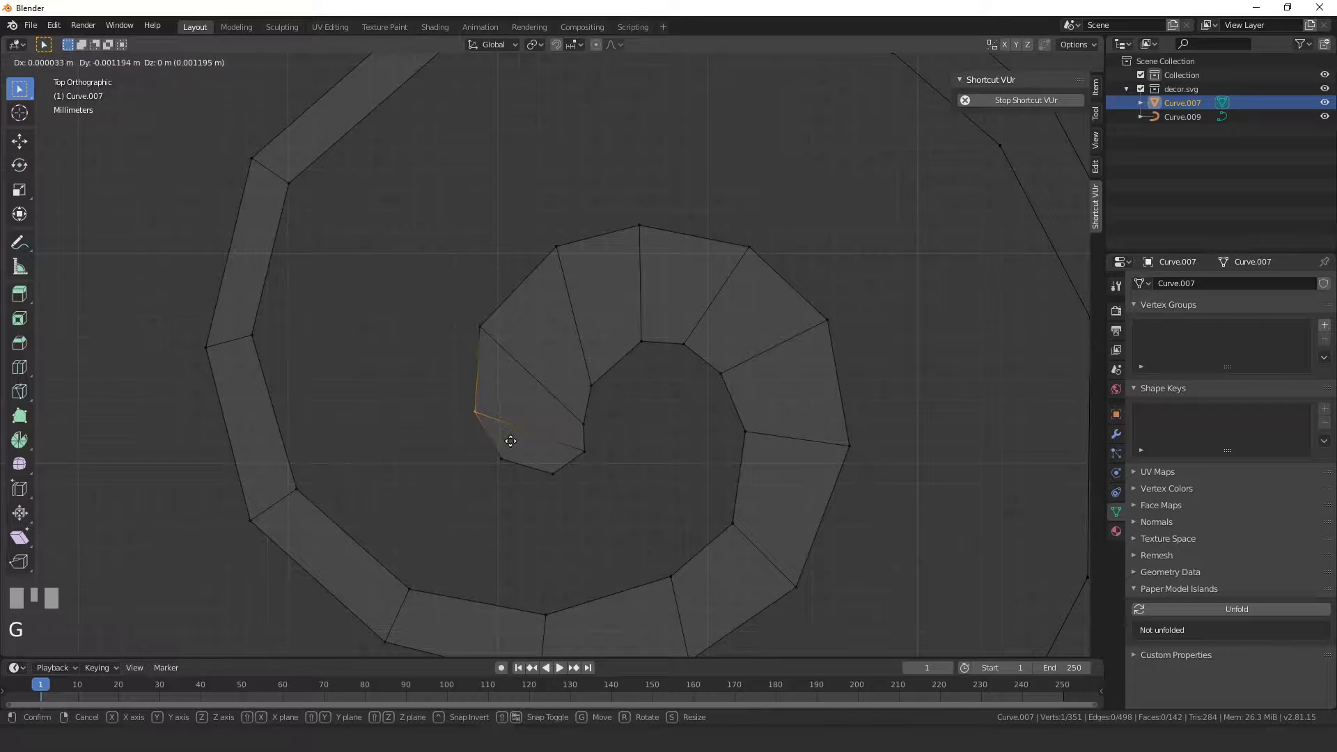
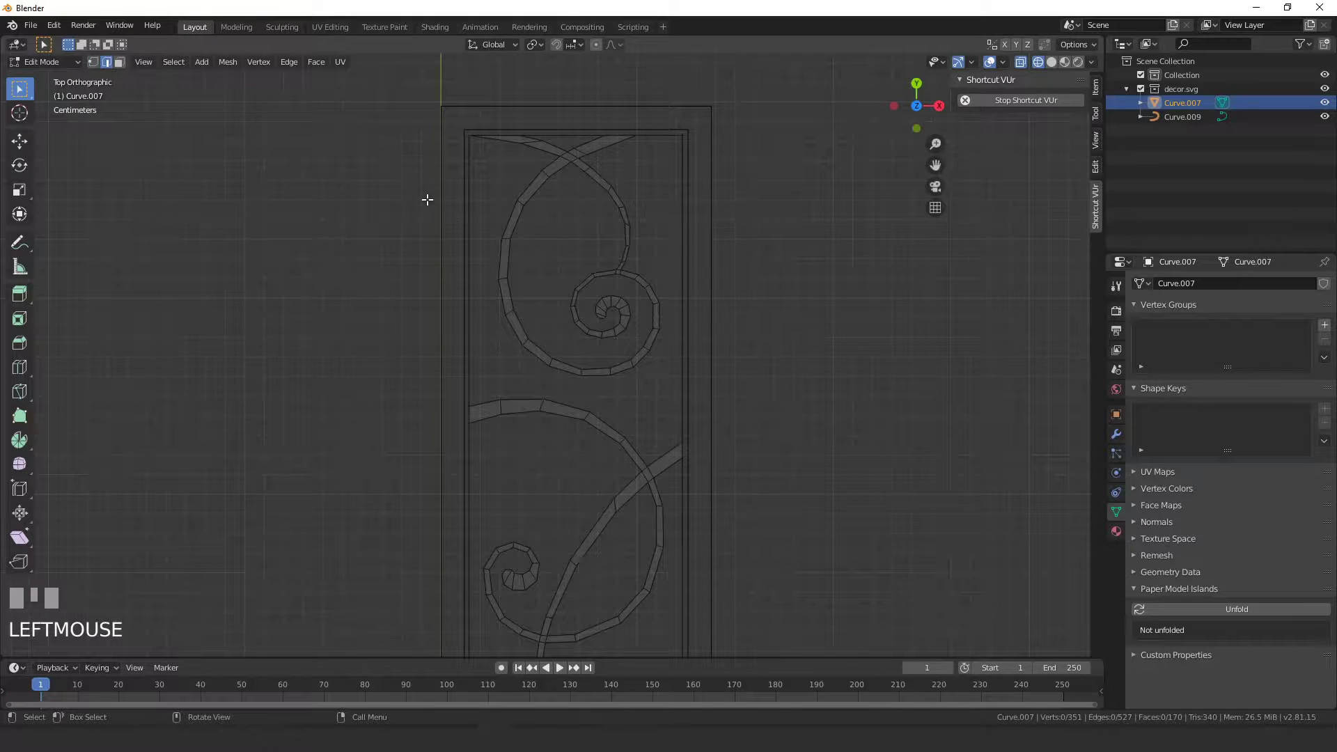
Select the panel border edge and bring the top of the long horizontal ornament into view
click(470, 203)
scroll(up, 3)
drag(575, 88, 601, 90)
click(677, 90)
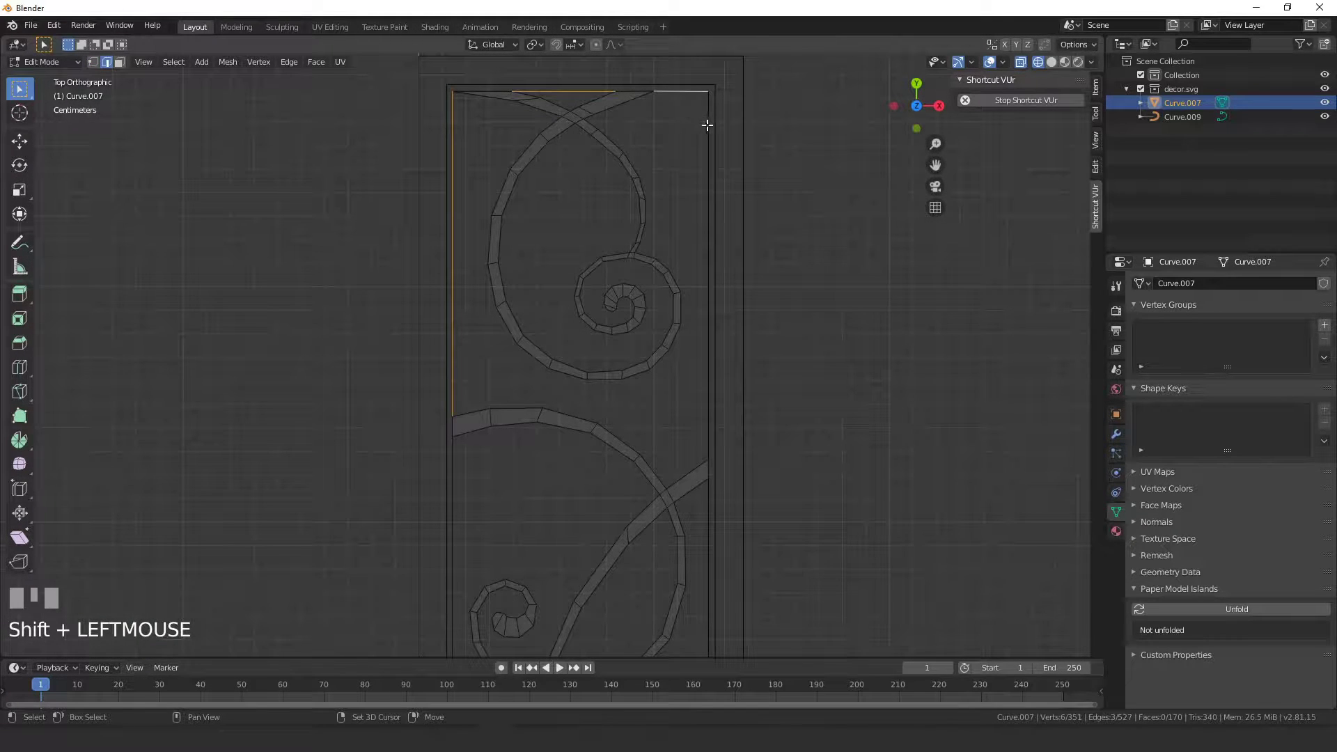
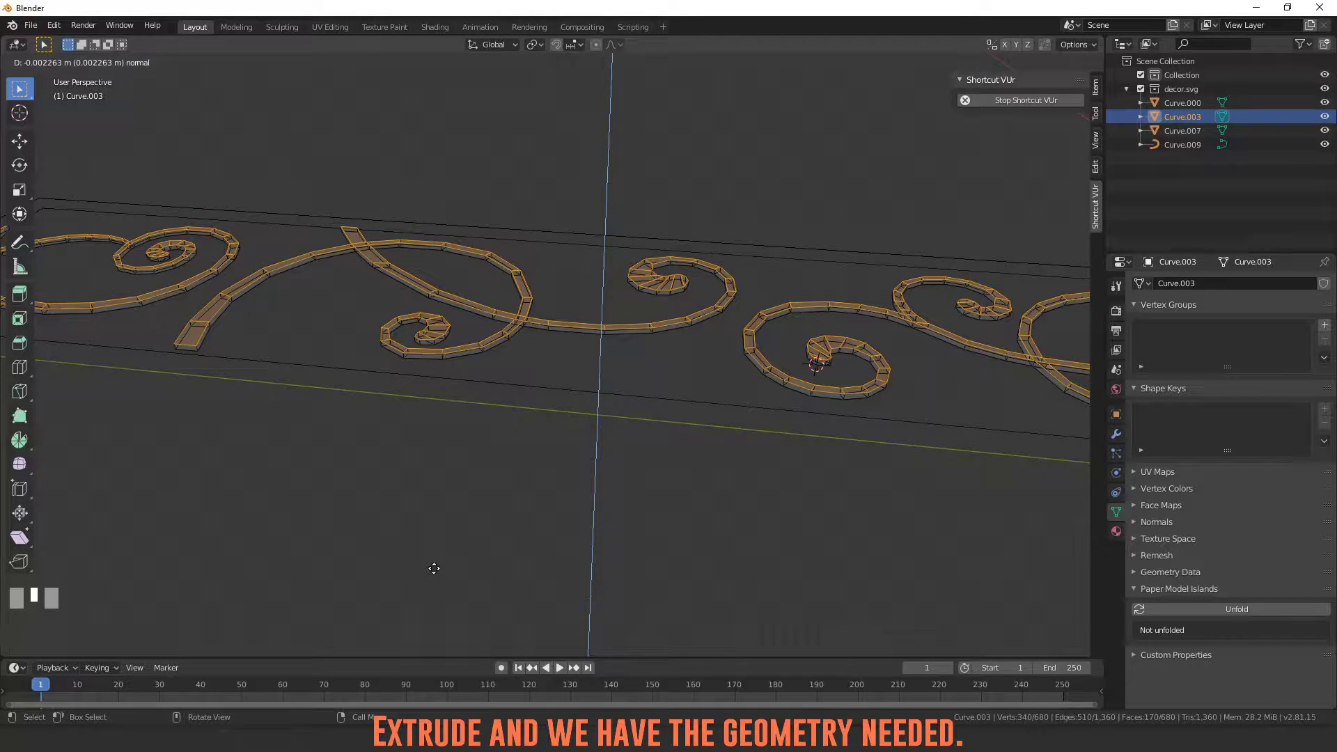
Extrude all faces of the horizontal ornament into raised strips 1.5 mm thick
click(435, 567)
key(e)
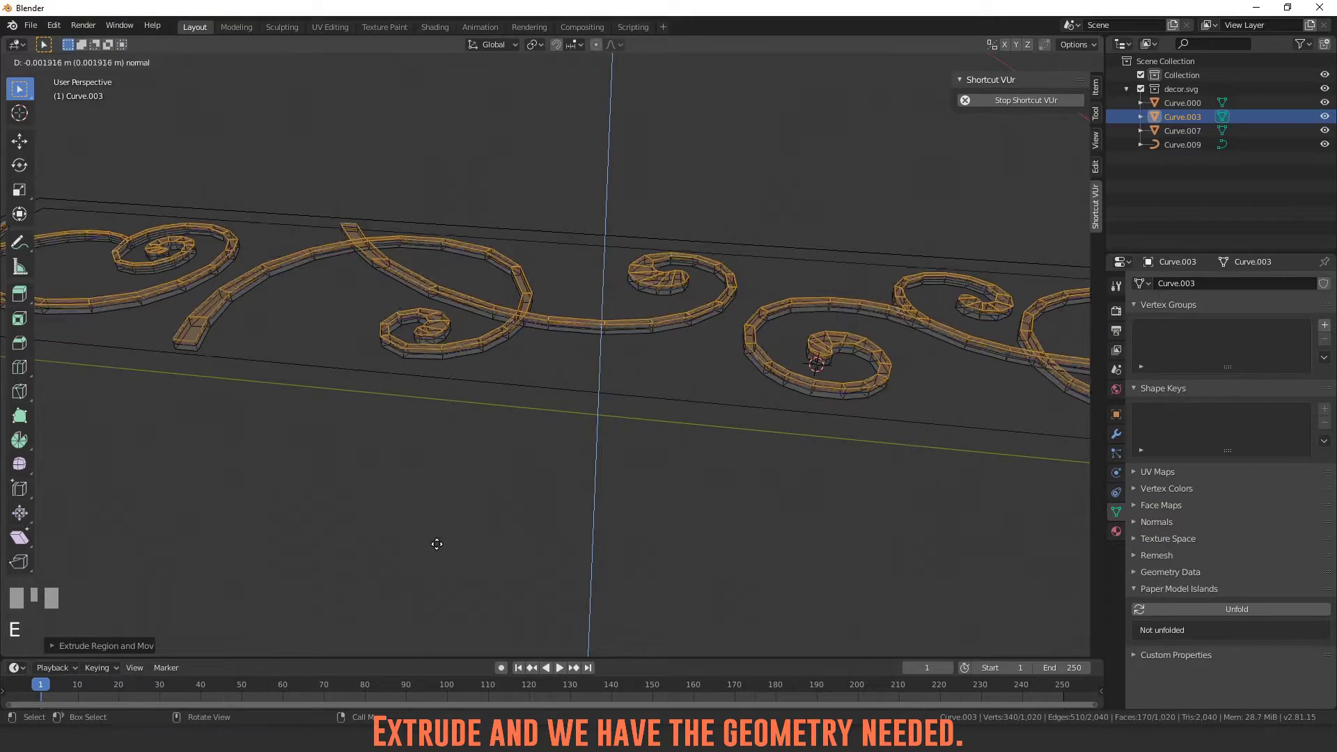
click(439, 543)
scroll(up, 3)
drag(457, 365, 608, 382)
key(z)
key(ctrl+z)
key(e)
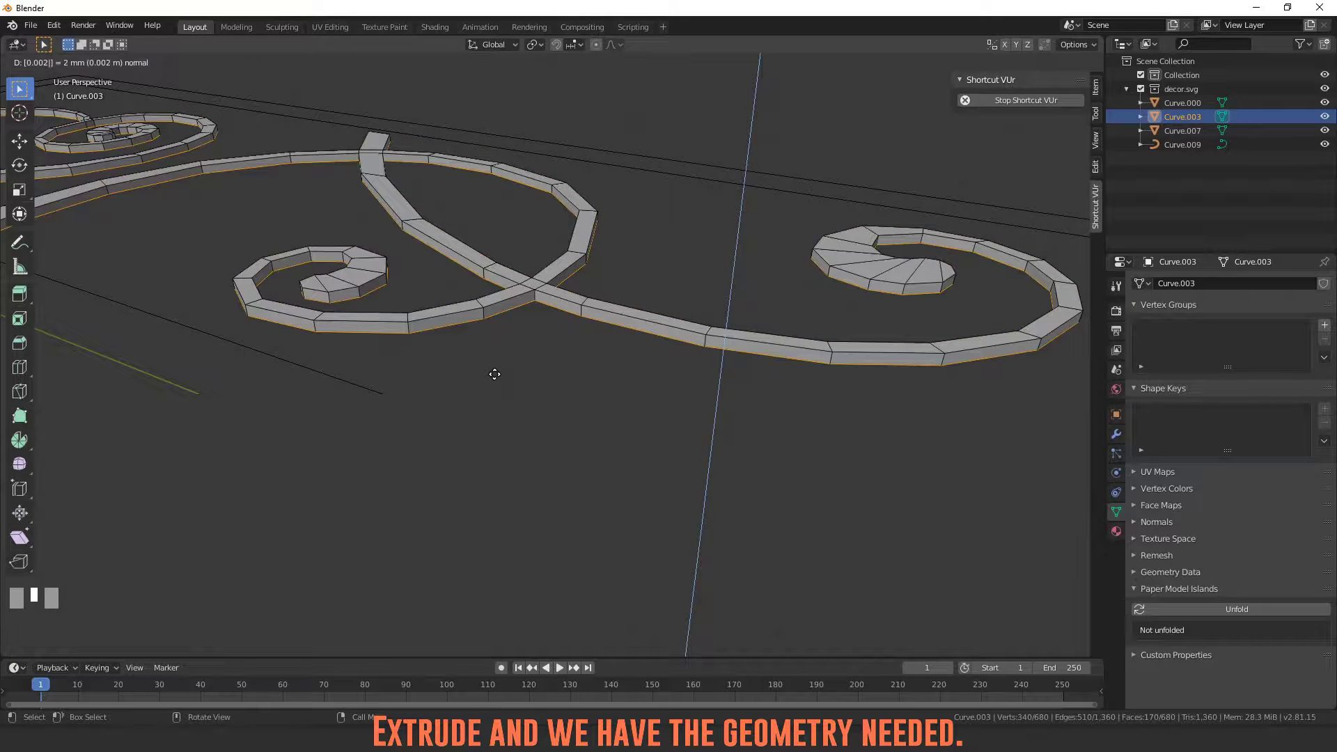
key(KP_Enter)
key(e)
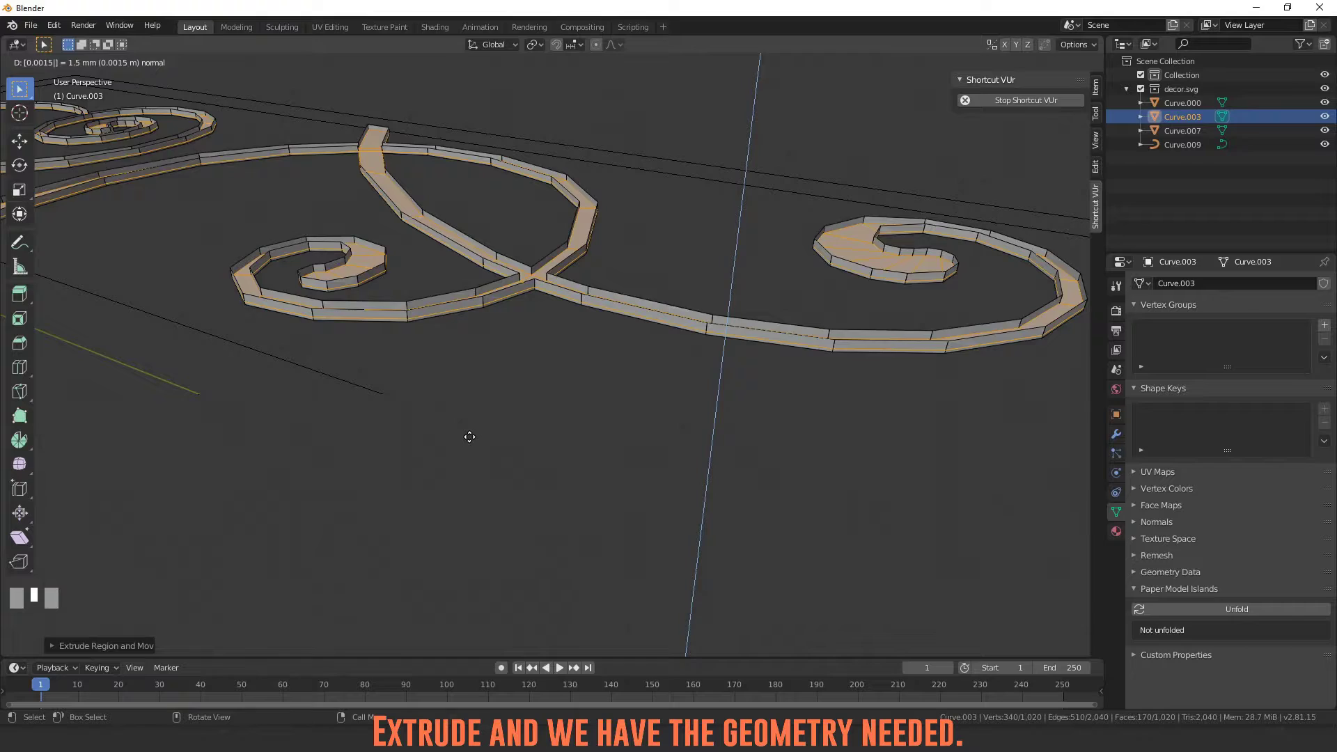
key(KP_Enter)
Check the strip's thickness from Left Orthographic and Top views
scroll(down, 3)
middle_click(595, 416)
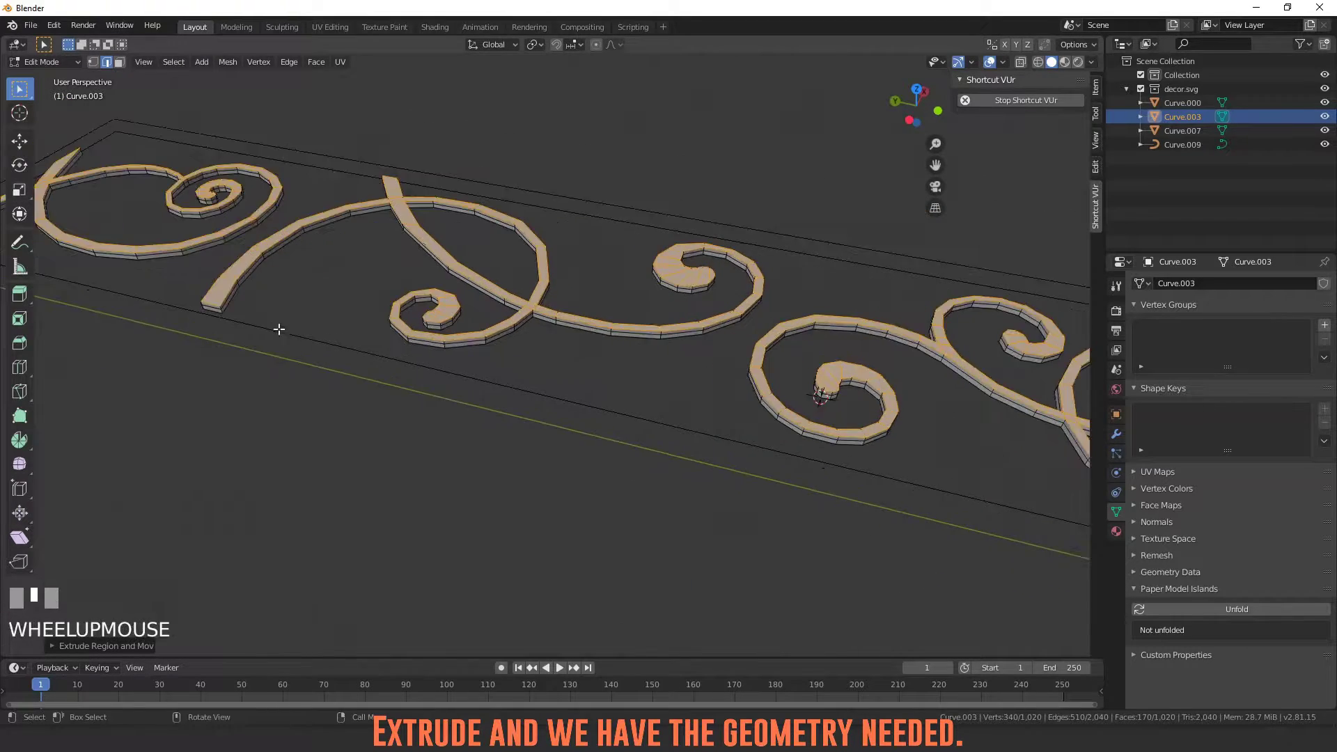
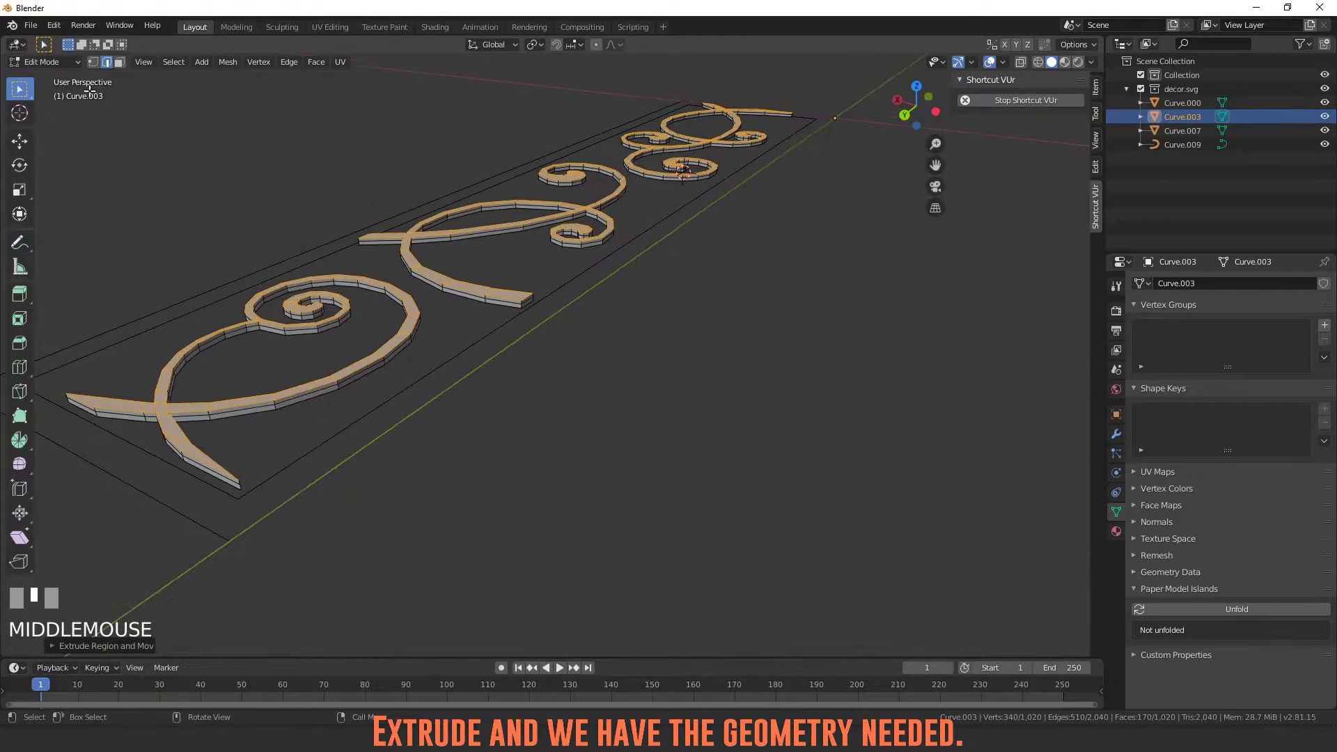
click(124, 67)
click(94, 62)
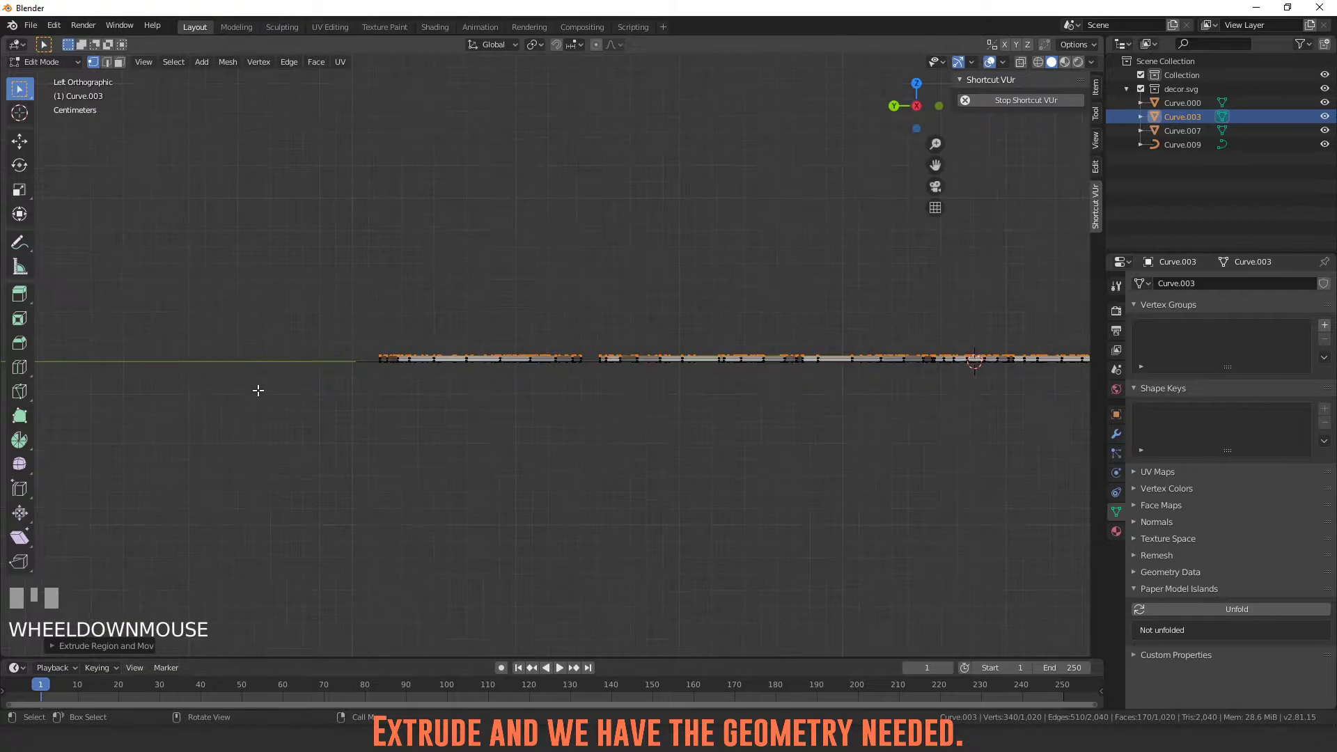
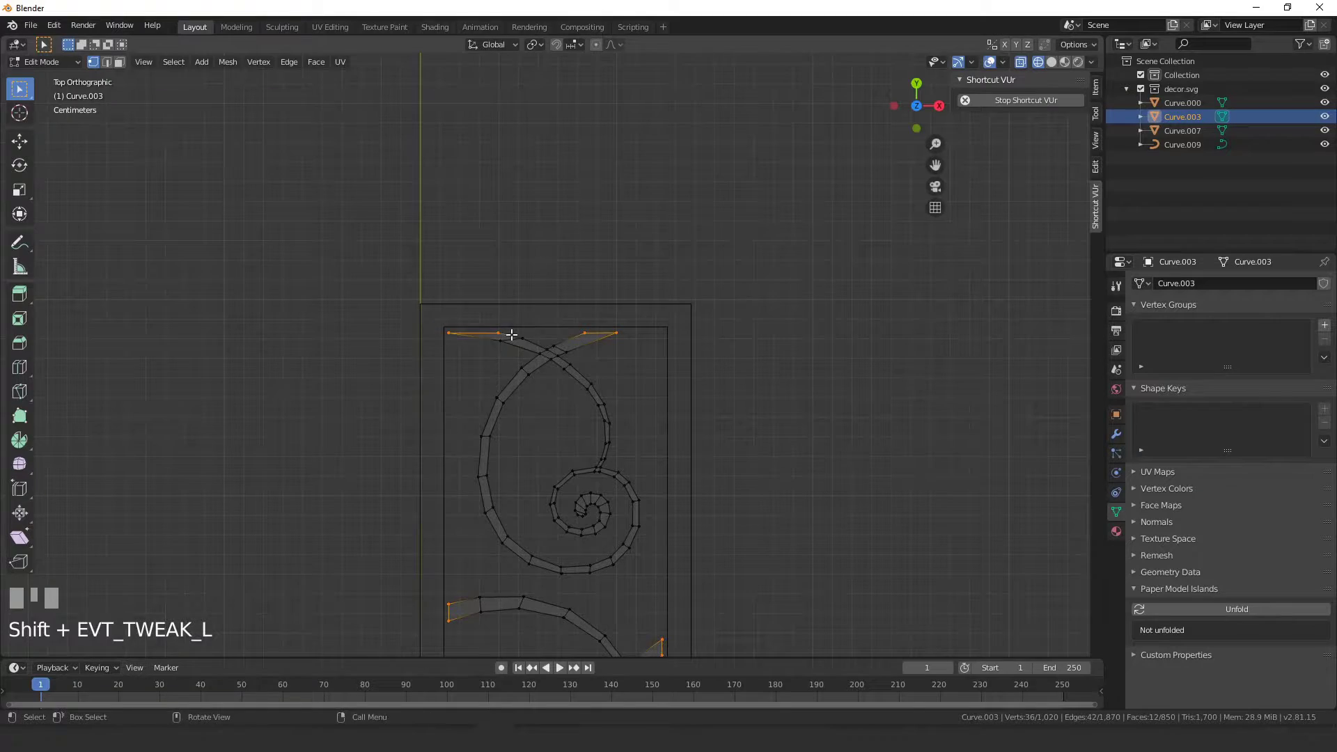
Return to Object Mode on the thickened strip and bring up the Add Modifier list
key(x)
drag(511, 384, 1121, 437)
scroll(up, 3)
scroll(down, 3)
scroll(down, 3)
key(Tab)
key(z)
scroll(down, 3)
click(1121, 436)
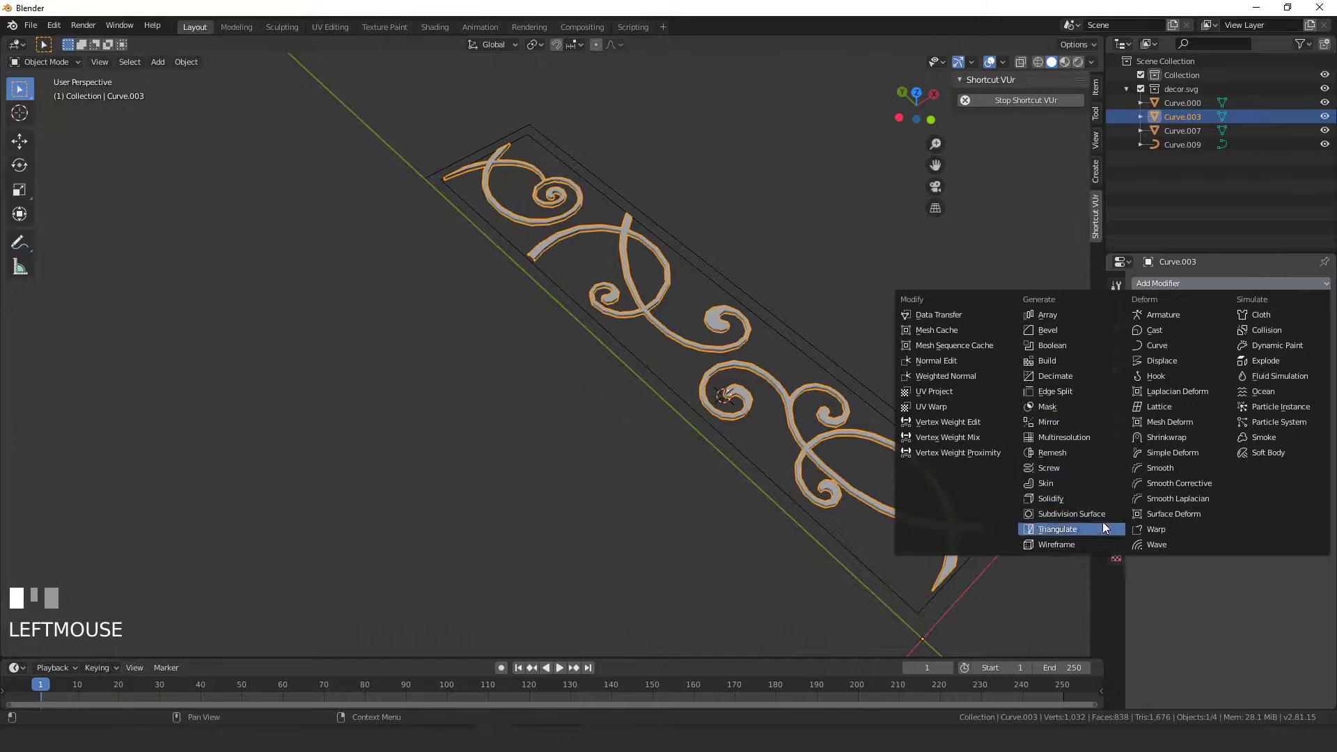
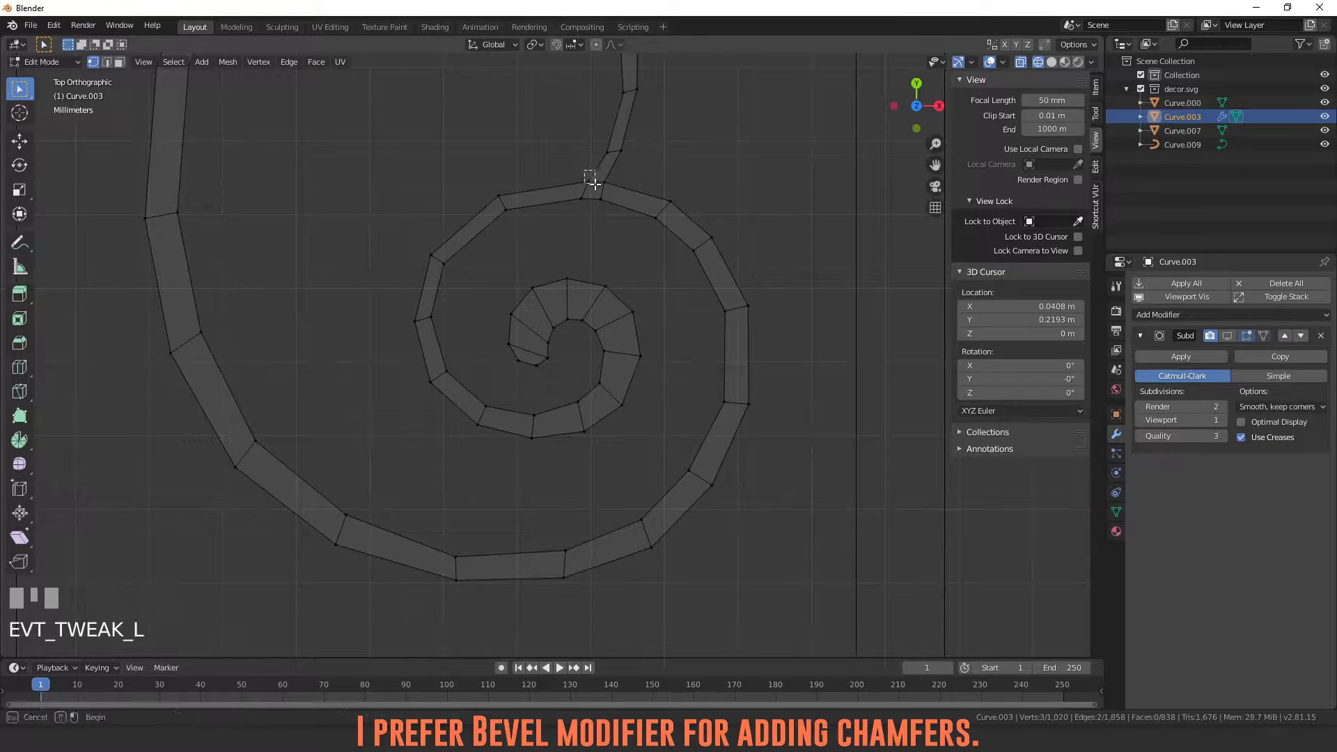
Undo once, then start shrink-fattening the selected spiral's points with Alt+S
key(ctrl+z)
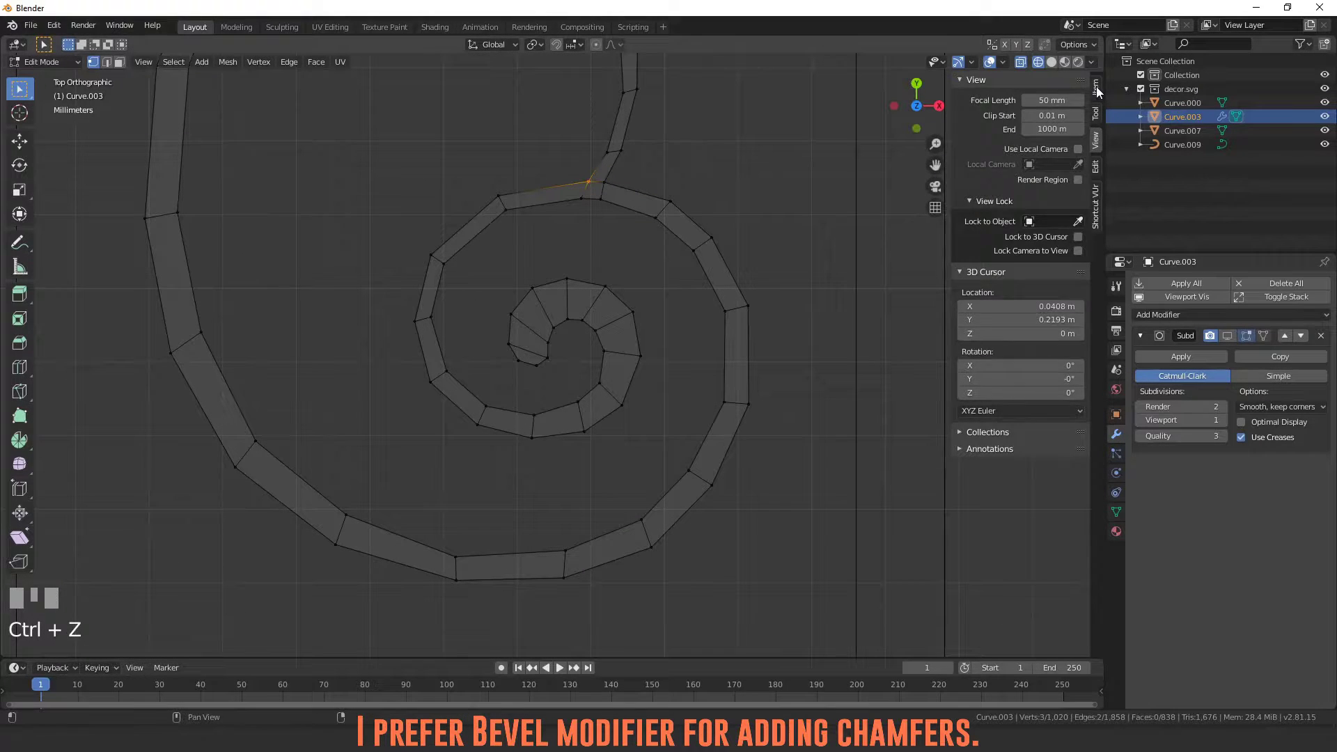
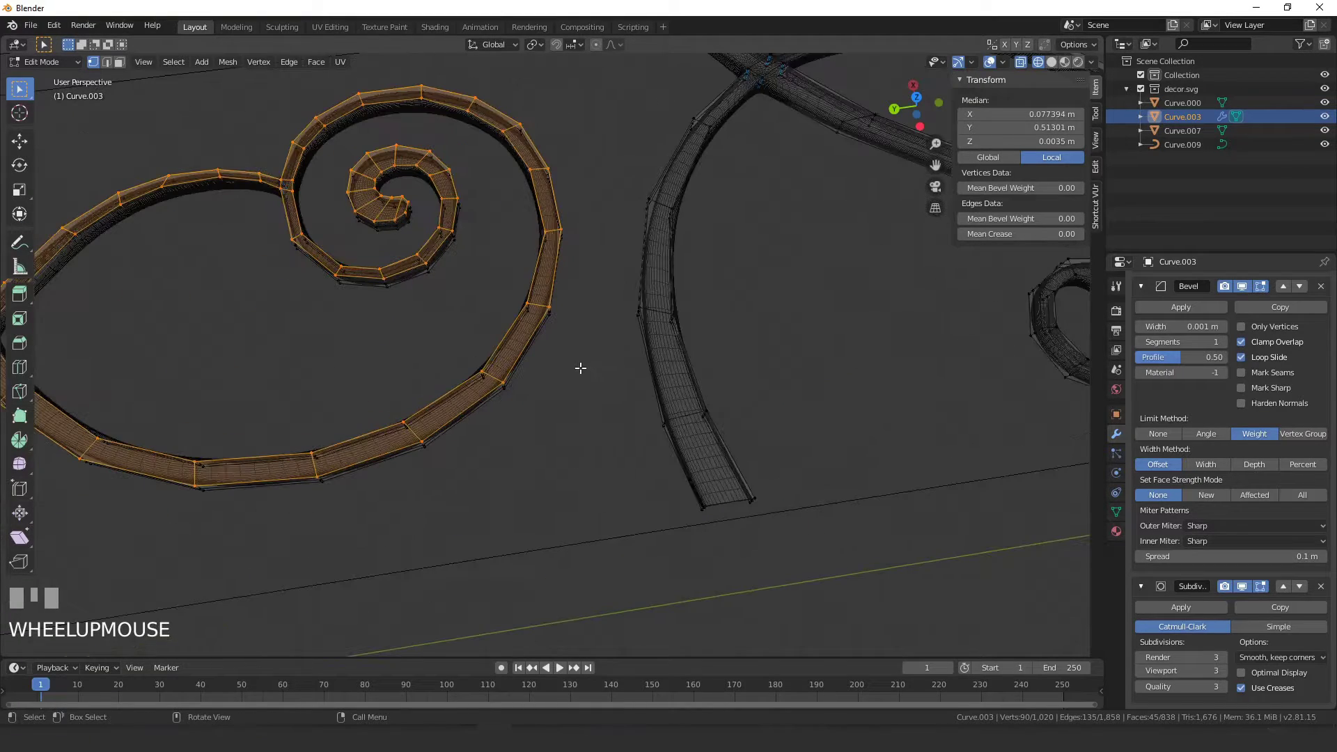
key(alt+s)
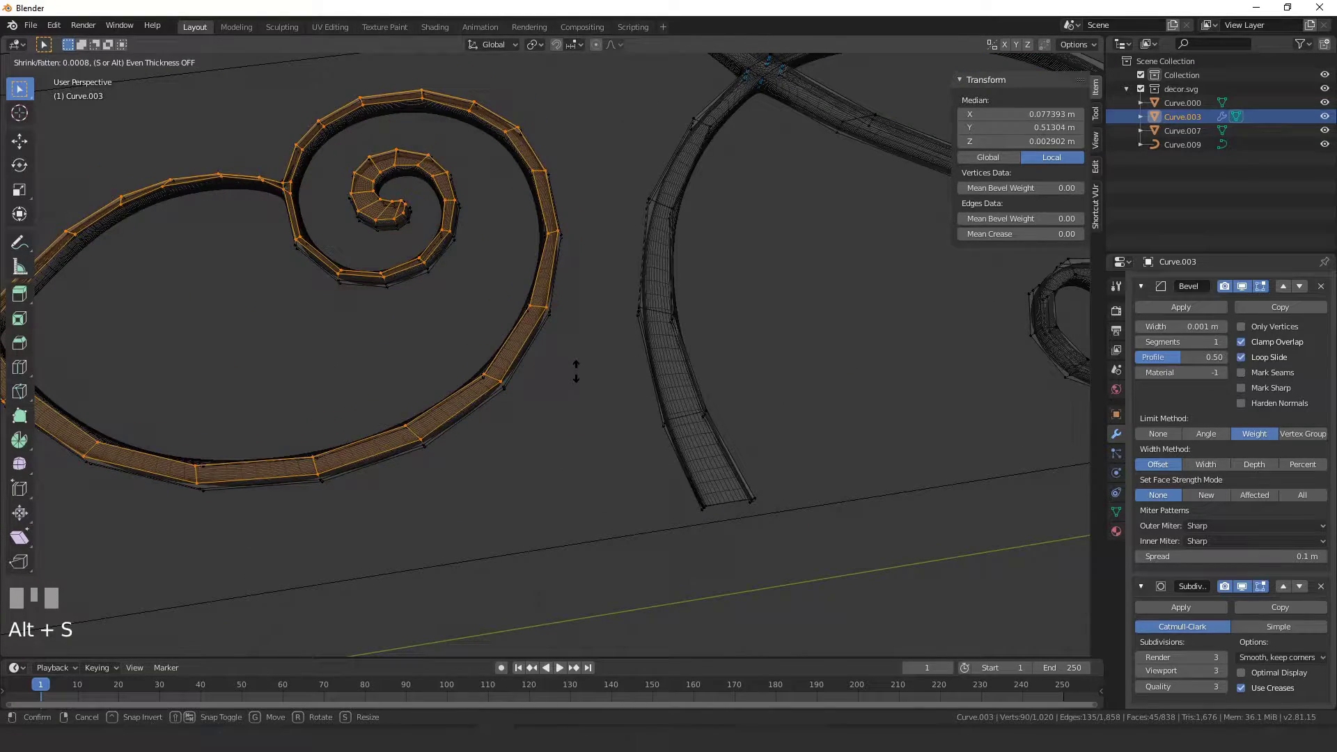
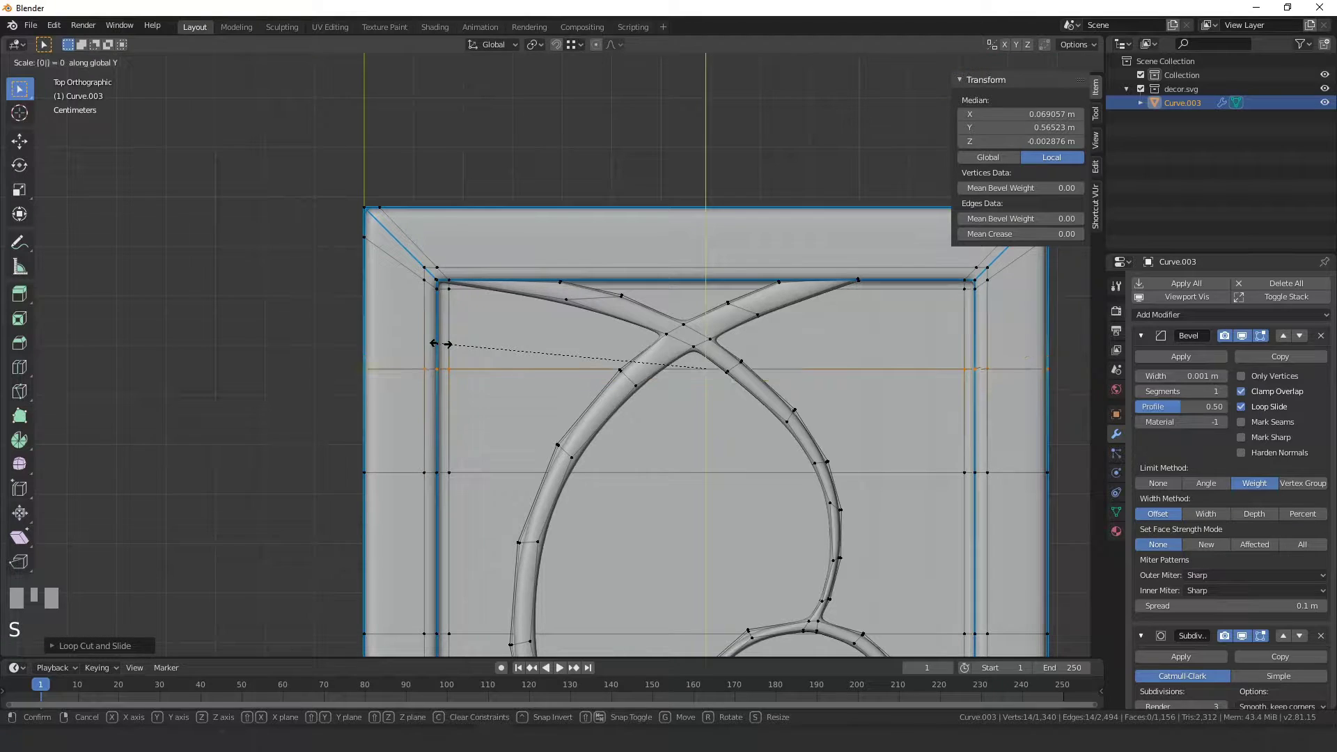
Confirm the Y scaling, move the border edges along Y and add a loop cut across the plate
key(KP_Enter)
key(g)
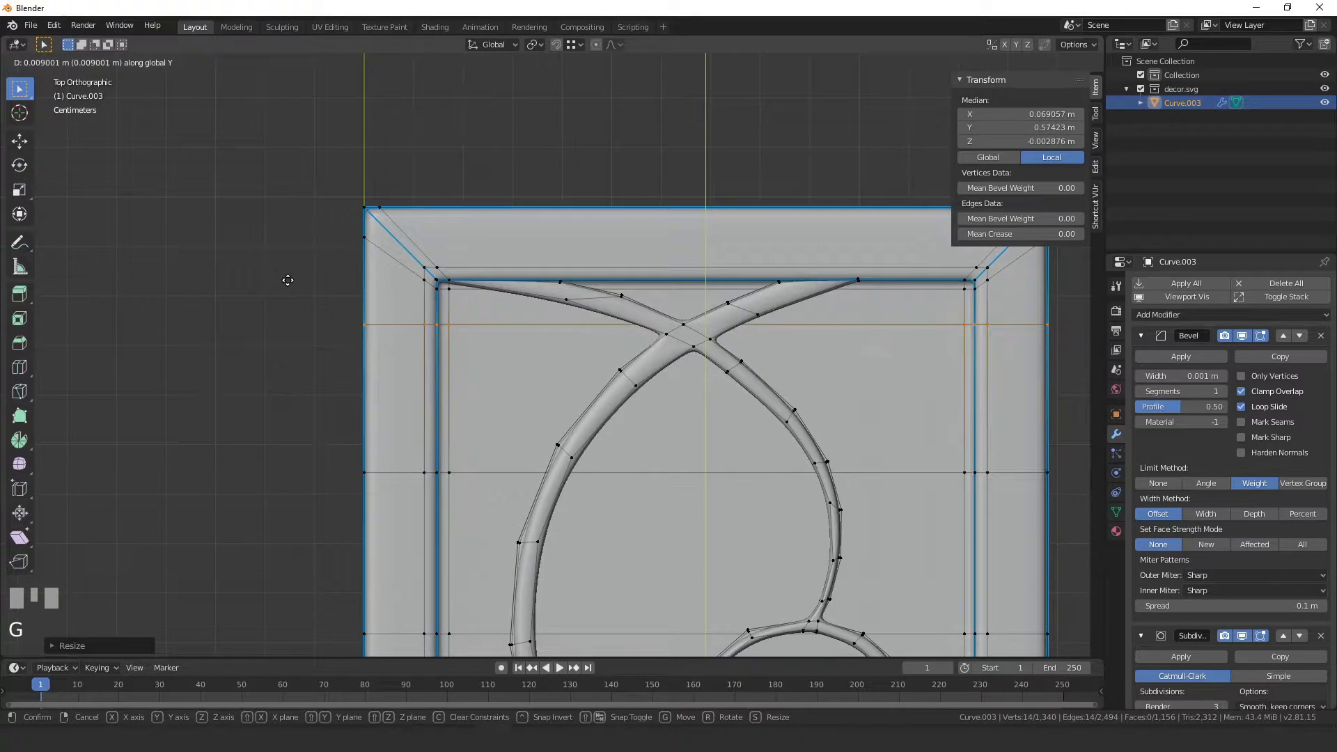
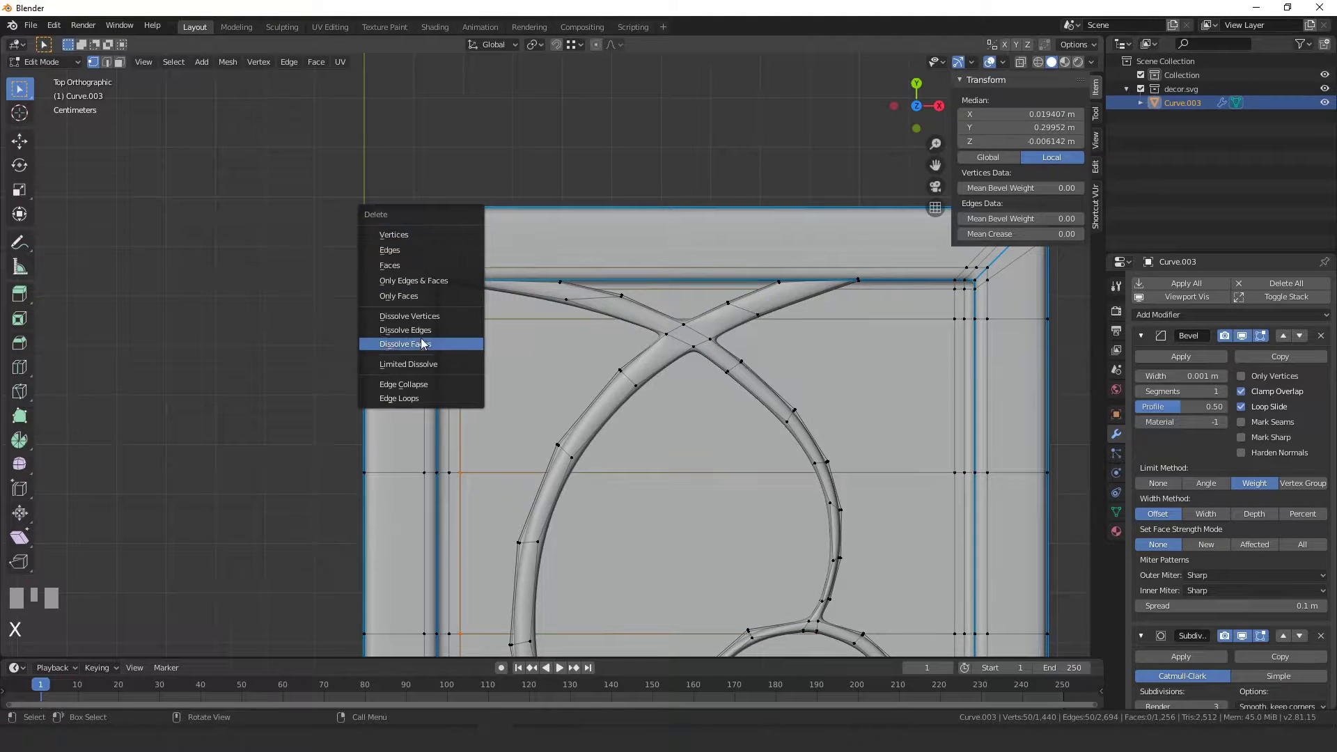
key(ctrl+r)
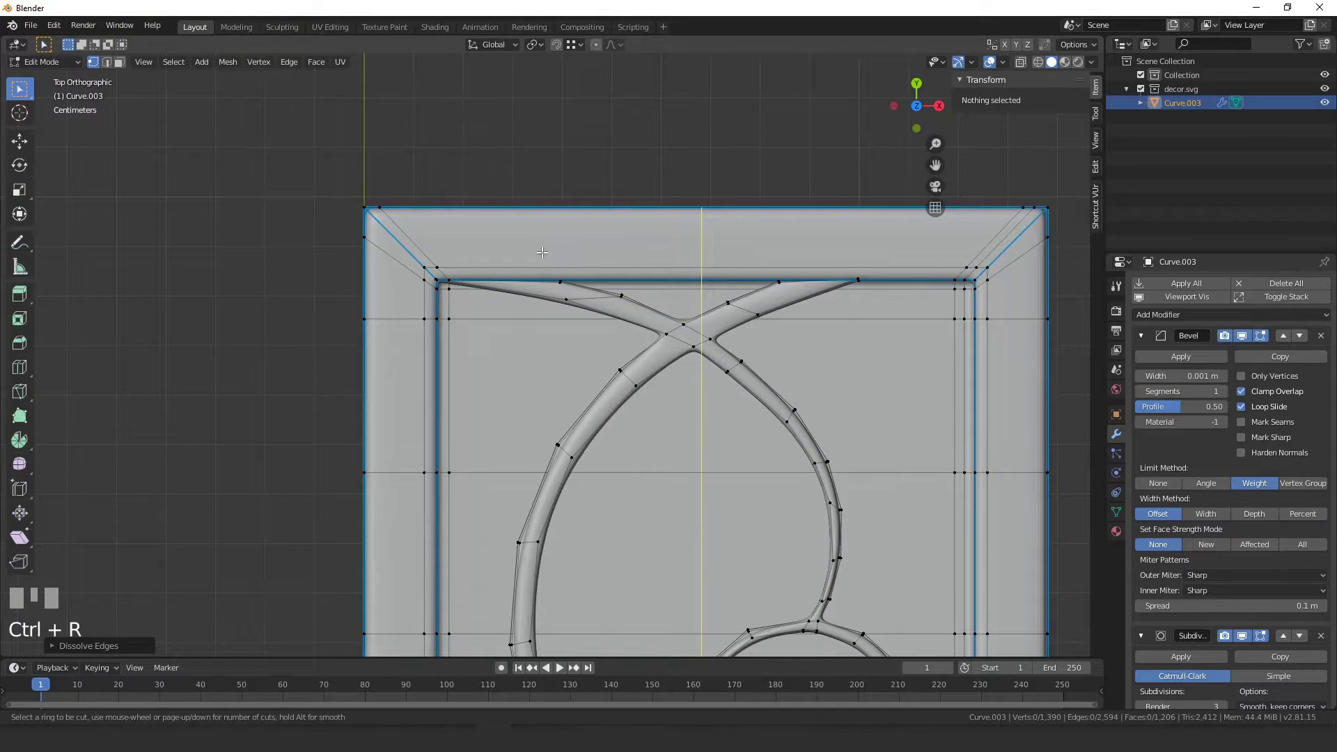
click(288, 301)
Leave Edit Mode and look over the thick panel from several angles
key(Tab)
scroll(down, 3)
scroll(up, 3)
scroll(down, 3)
drag(571, 357, 541, 224)
scroll(down, 3)
scroll(up, 3)
Use Ctrl+A on the panel, briefly re-enter Edit Mode to review it, and finish in Object Mode
key(ctrl+a)
click(541, 223)
key(Tab)
scroll(up, 3)
drag(539, 249, 1230, 392)
key(Tab)
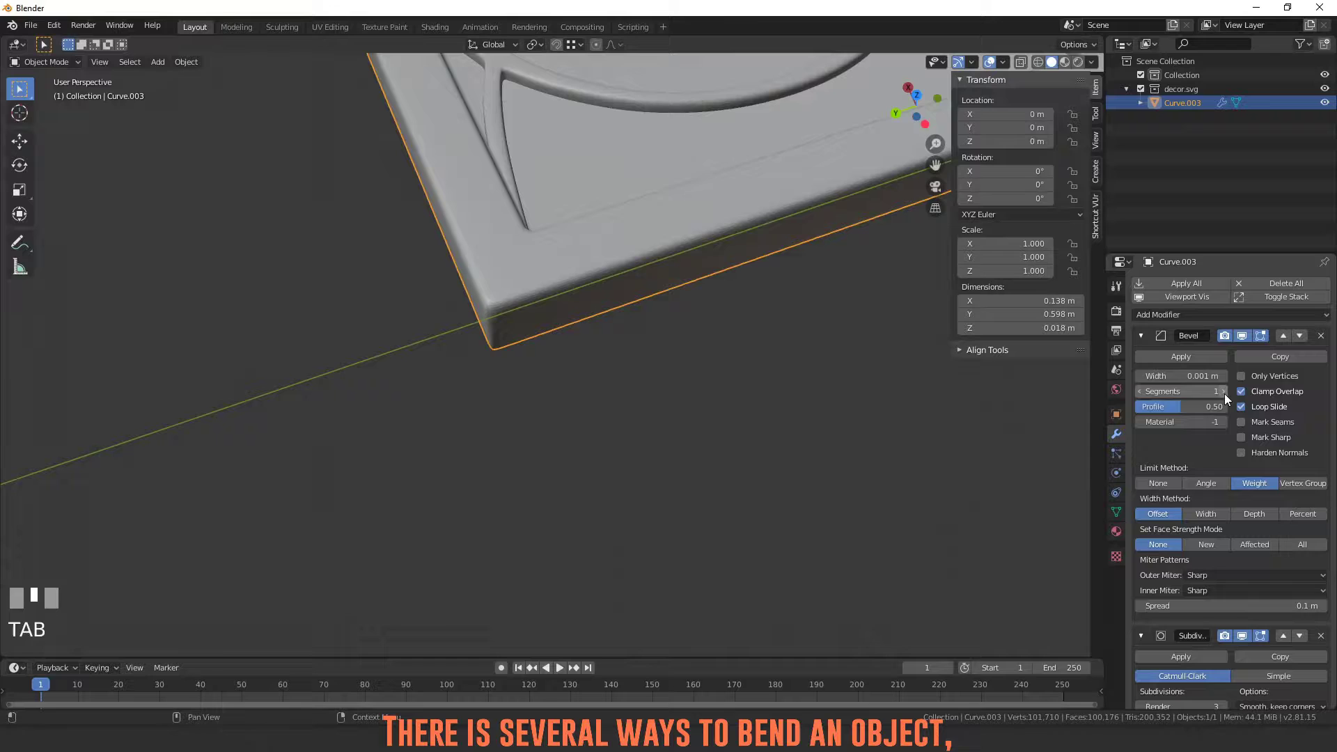
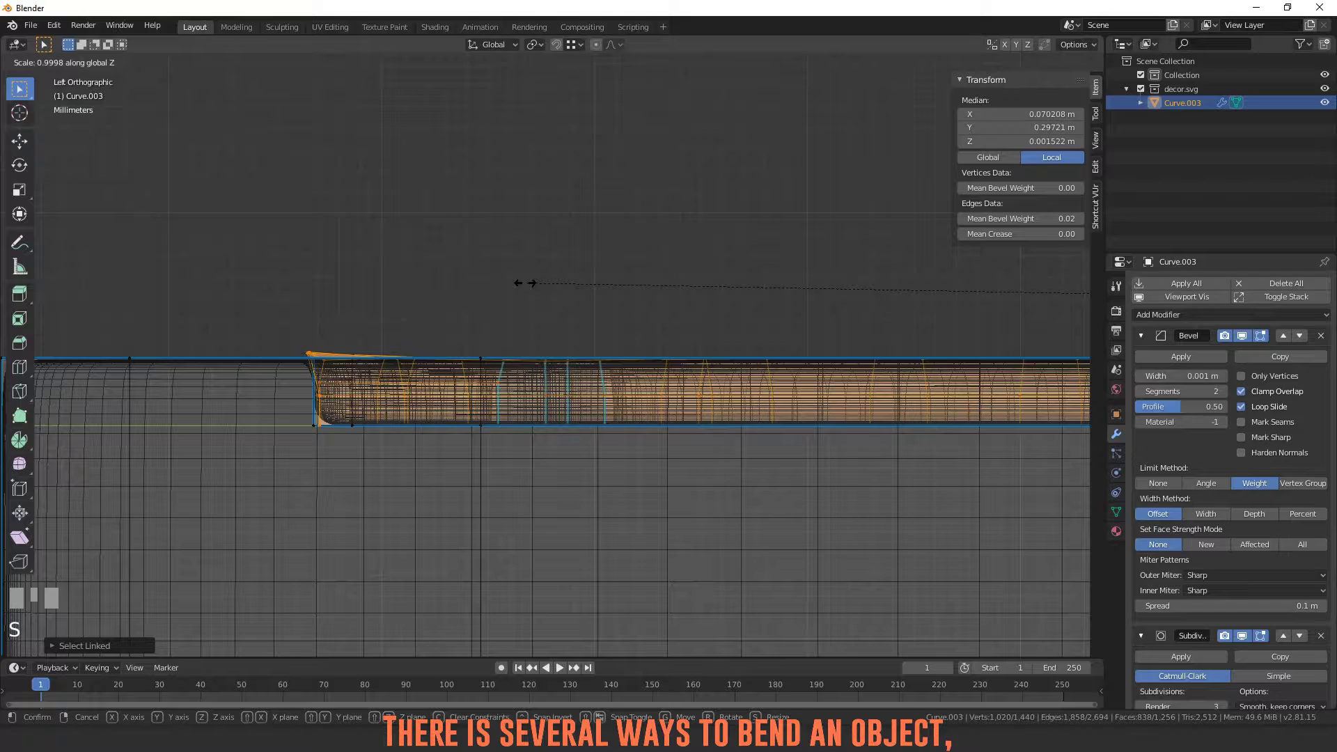
Cancel the depth scaling and separate the panel mesh by loose parts (P) into four objects
right_click(598, 342)
scroll(down, 3)
key(p)
key(Tab)
scroll(down, 3)
drag(545, 449, 473, 355)
Click through the separated panel objects Curve.000 to Curve.003 in the viewport
click(474, 355)
click(586, 496)
click(826, 510)
click(812, 495)
click(762, 498)
middle_click(909, 501)
click(579, 522)
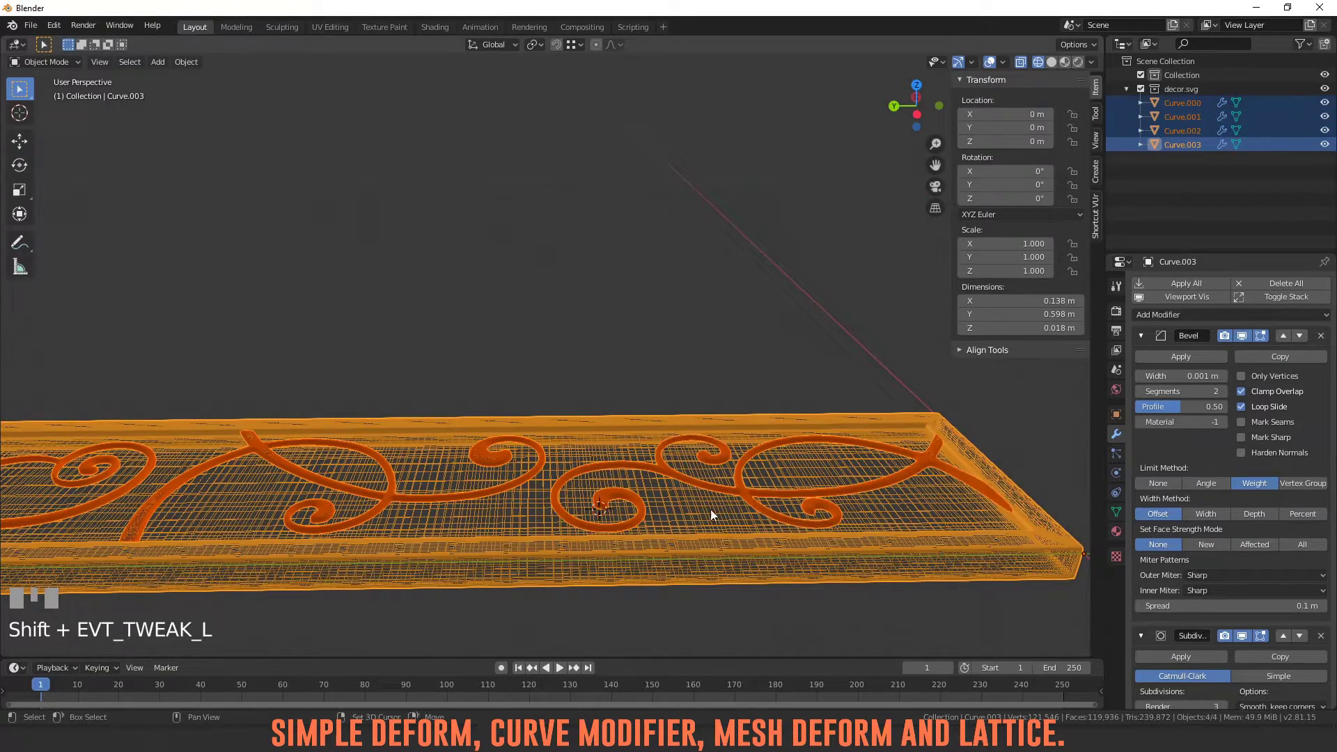
Frame the row of panel copies in the viewport, adjusting the view and shading
click(844, 601)
key(`)
scroll(up, 3)
drag(476, 373, 503, 250)
click(503, 250)
scroll(down, 3)
drag(570, 349, 742, 498)
key(z)
scroll(down, 3)
scroll(down, 3)
click(741, 498)
Select all four panel copies and join them into one object with Ctrl+J
drag(560, 506, 495, 345)
scroll(down, 3)
click(494, 345)
click(451, 317)
click(500, 197)
click(466, 315)
click(478, 322)
drag(753, 420, 738, 425)
click(727, 426)
key(ctrl+j)
Inspect the joined panel from different view angles
click(622, 415)
key(z)
drag(731, 447, 398, 206)
key(`)
scroll(down, 3)
key(`)
scroll(up, 3)
scroll(up, 3)
Add a Cube with Shift+A and set its viewport Display As to Wire
key(shift+a)
click(397, 206)
key(shift+a)
scroll(down, 3)
click(1121, 416)
click(1165, 569)
click(1207, 606)
click(1181, 623)
Enter Edit Mode on the wire cube and start moving part of it along Z toward the panel top
scroll(down, 3)
drag(1253, 645, 363, 147)
scroll(down, 3)
key(Tab)
key(z)
key(g)
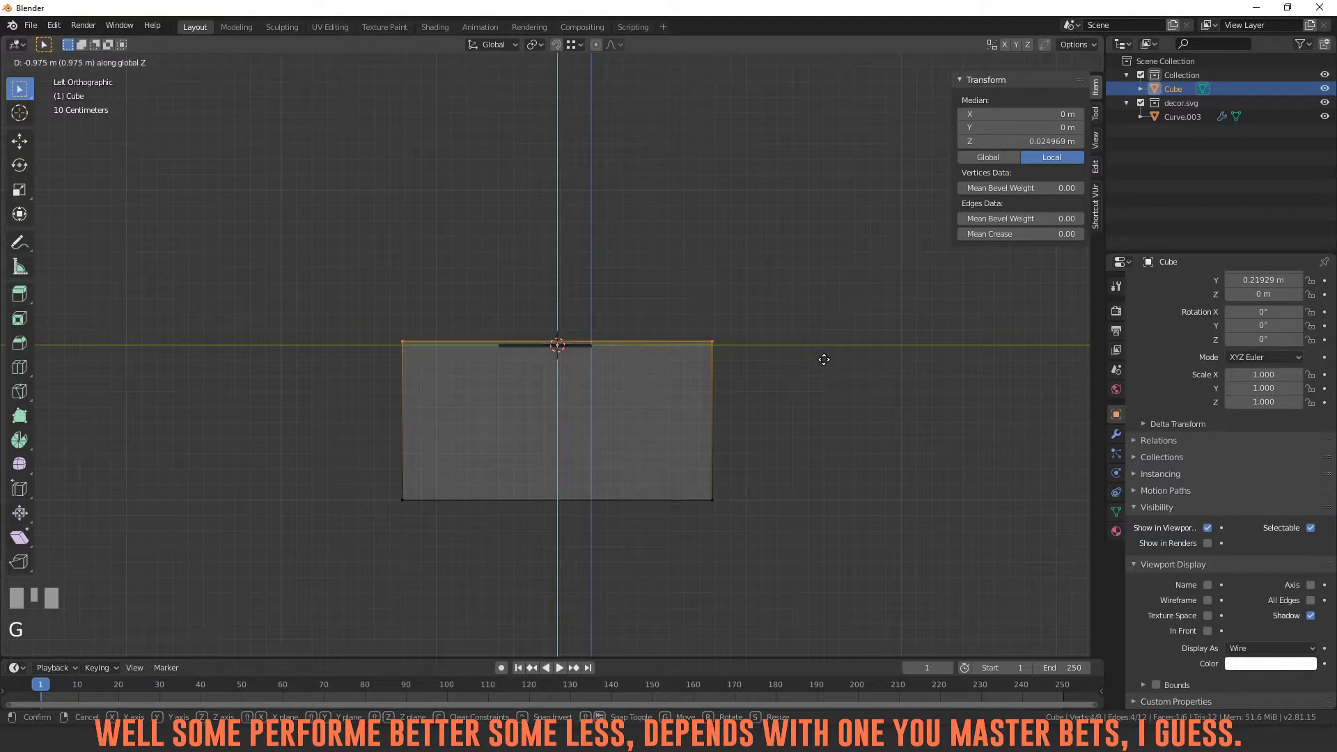
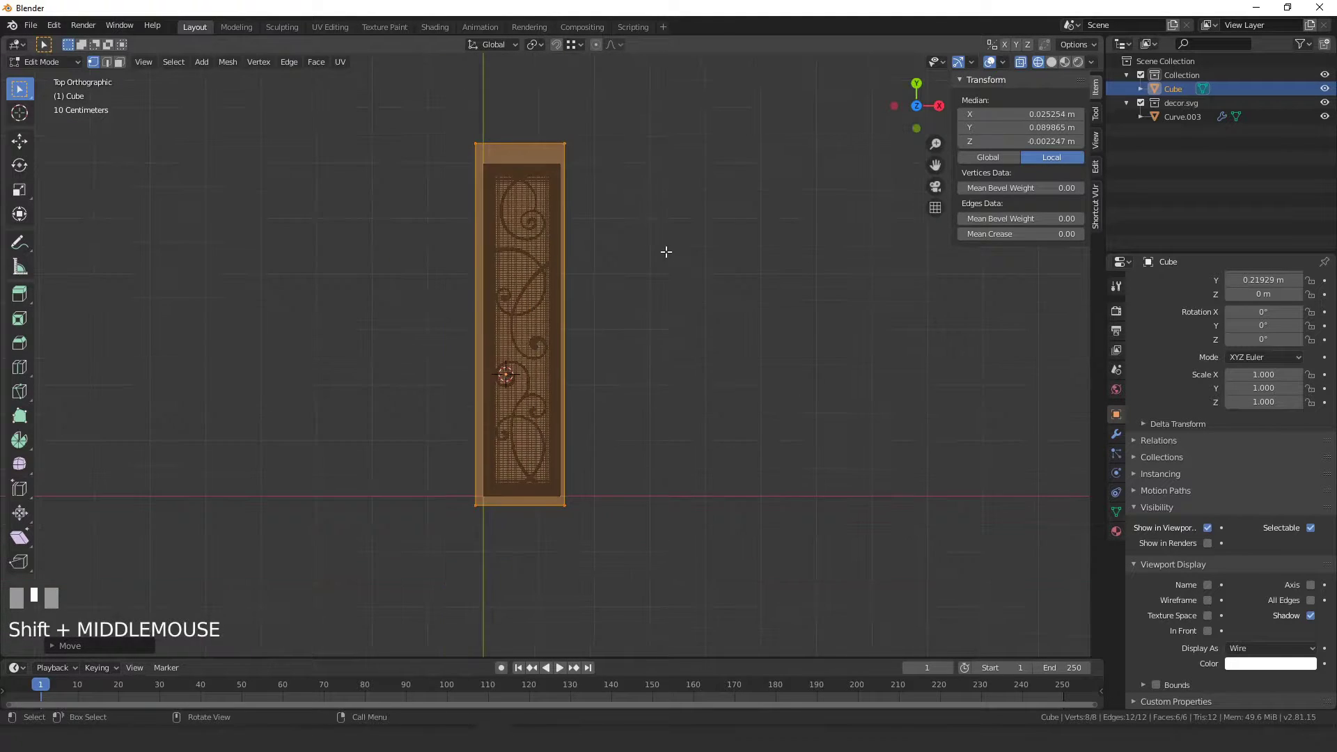
Reset the cube cage's location with Alt+G and nudge its geometry in Edit Mode
key(Tab)
drag(545, 250, 539, 275)
click(539, 275)
drag(539, 275, 545, 146)
click(545, 146)
key(alt+g)
click(537, 235)
key(alt+g)
drag(576, 364, 578, 250)
click(578, 250)
Flatten the cube cage to the panel's thickness and lower it to the panel's height
key(Tab)
drag(558, 354, 381, 215)
key(Tab)
key(`)
scroll(up, 3)
key(Tab)
click(381, 215)
key(s)
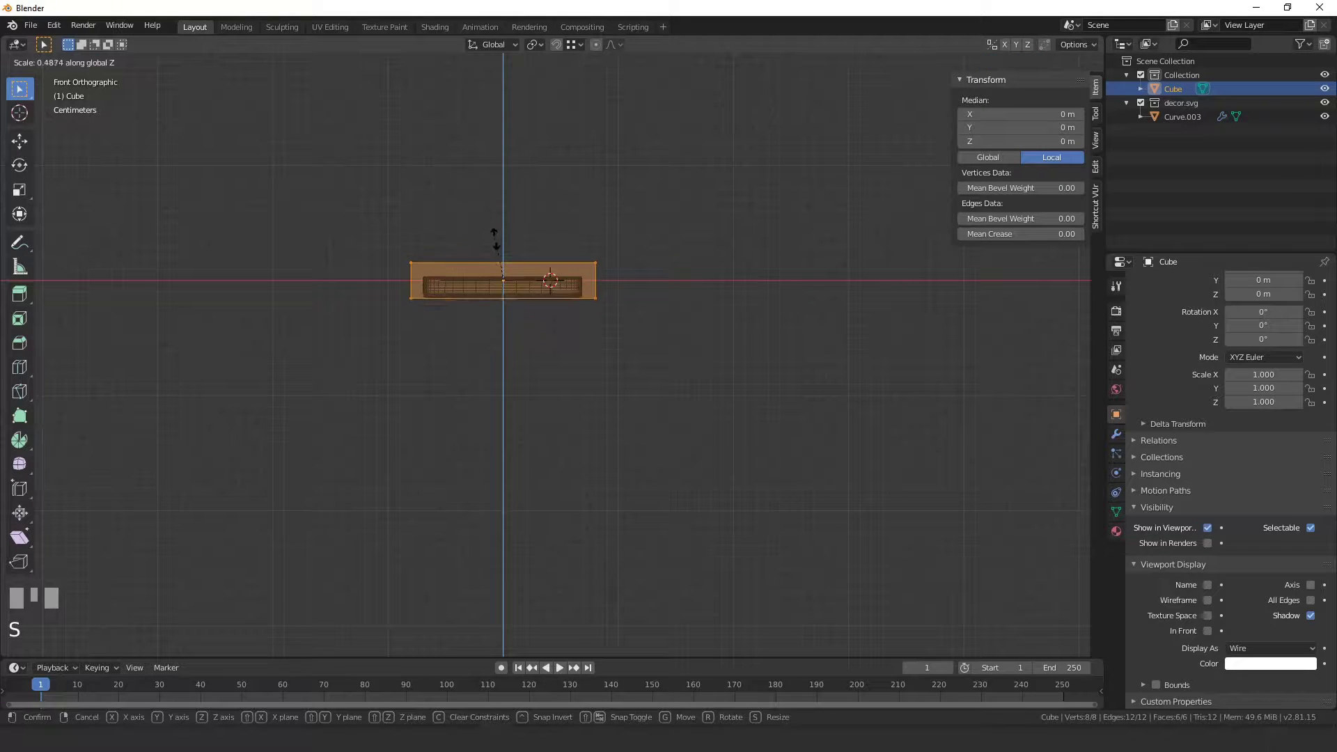
click(502, 239)
key(Tab)
key(g)
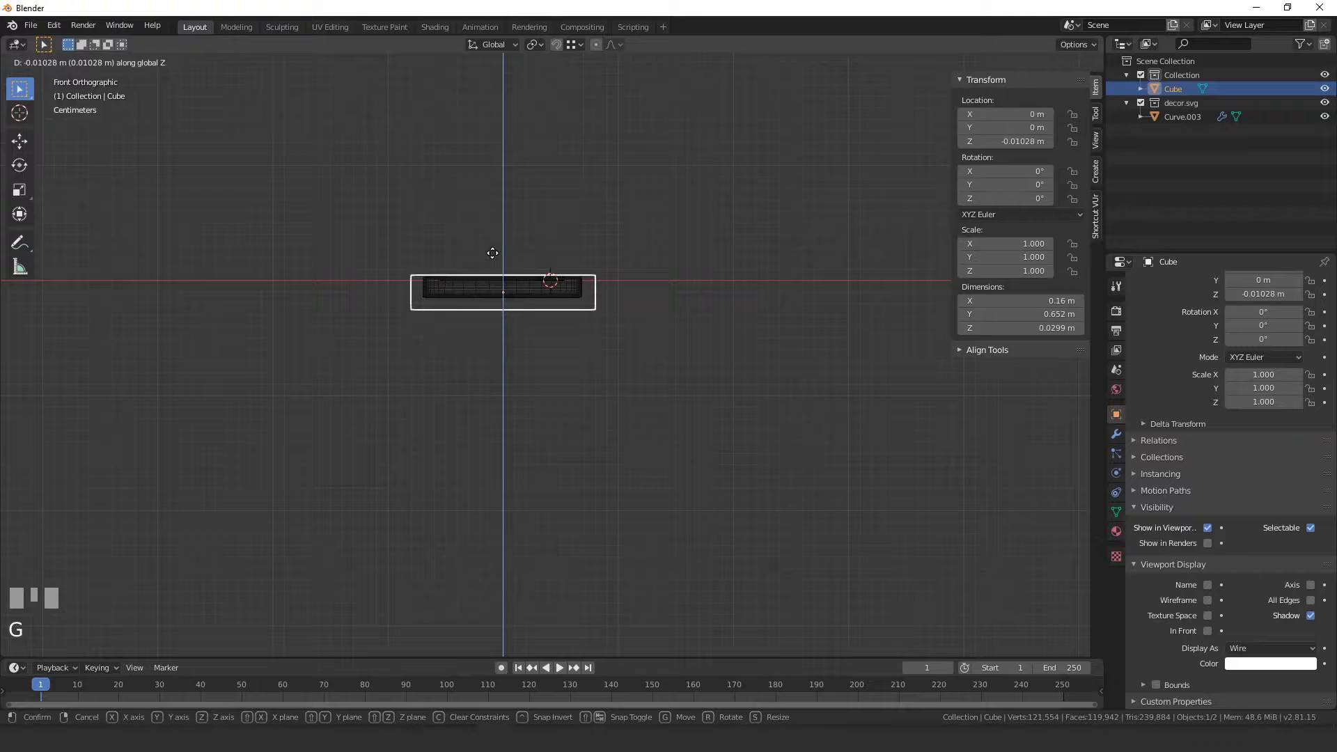
click(504, 253)
Start a loop cut on the cage with Ctrl+R and cancel it
drag(482, 300, 404, 423)
key(`)
scroll(down, 3)
key(Tab)
key(ctrl+r)
key(Escape)
key(Tab)
click(404, 424)
Change the deform settings for the cage in the Properties editor
click(1123, 441)
drag(1203, 317, 1222, 650)
scroll(down, 3)
click(1201, 684)
key(`)
scroll(up, 3)
key(`)
scroll(down, 3)
Bend the cage by moving its end vertices with proportional editing enabled
click(183, 316)
key(Tab)
key(z)
click(147, 259)
key(g)
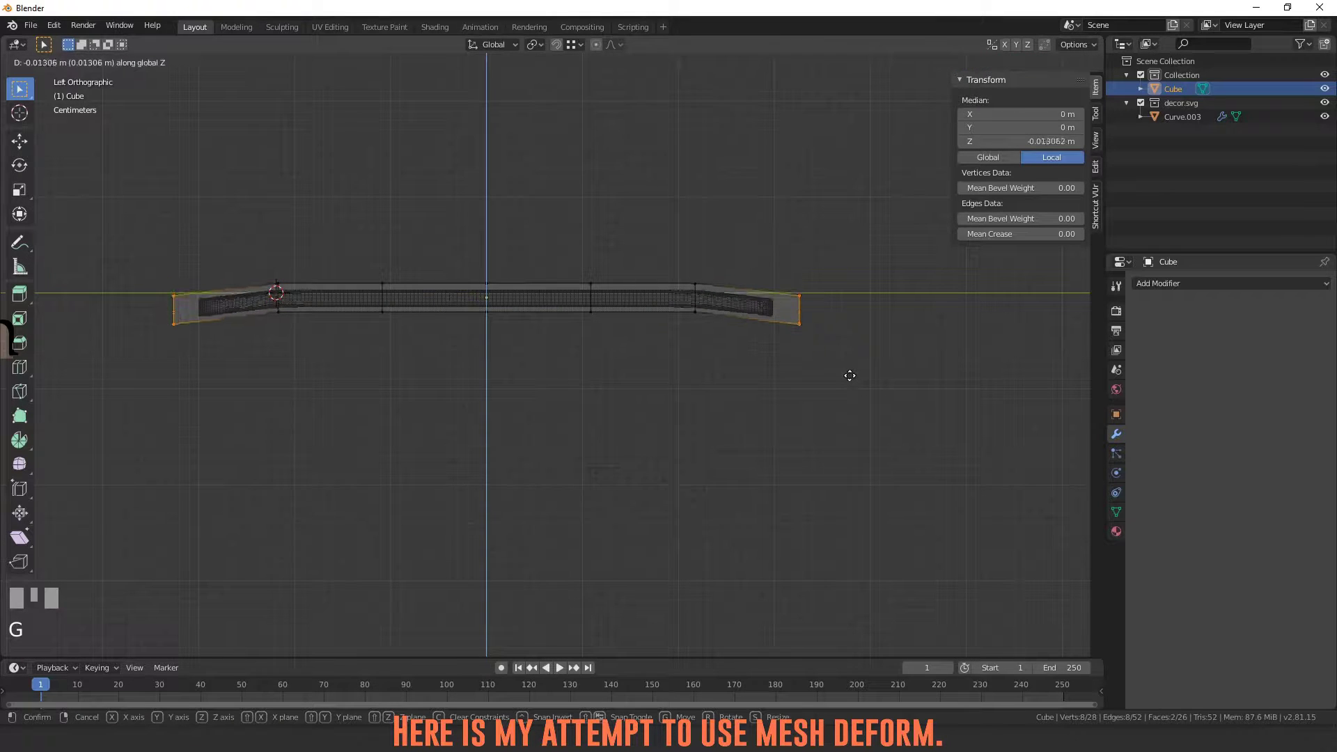
right_click(842, 381)
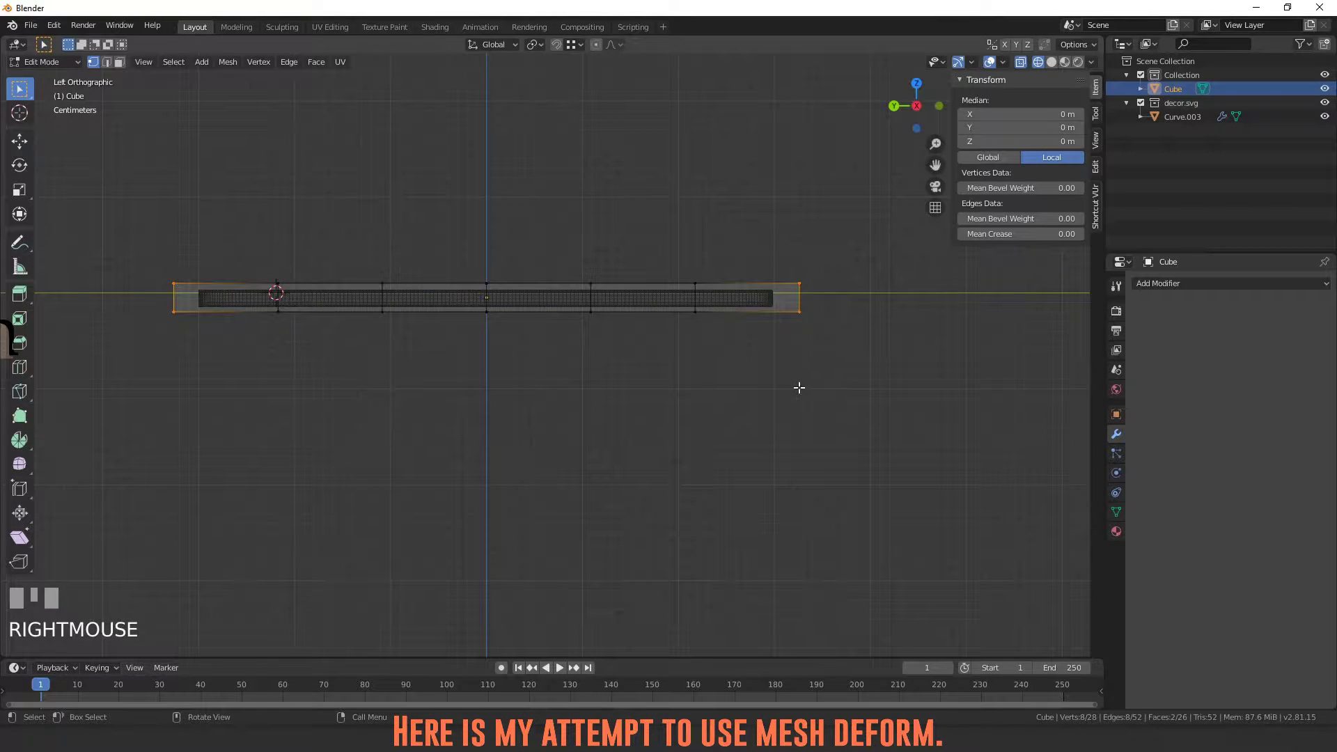
key(o)
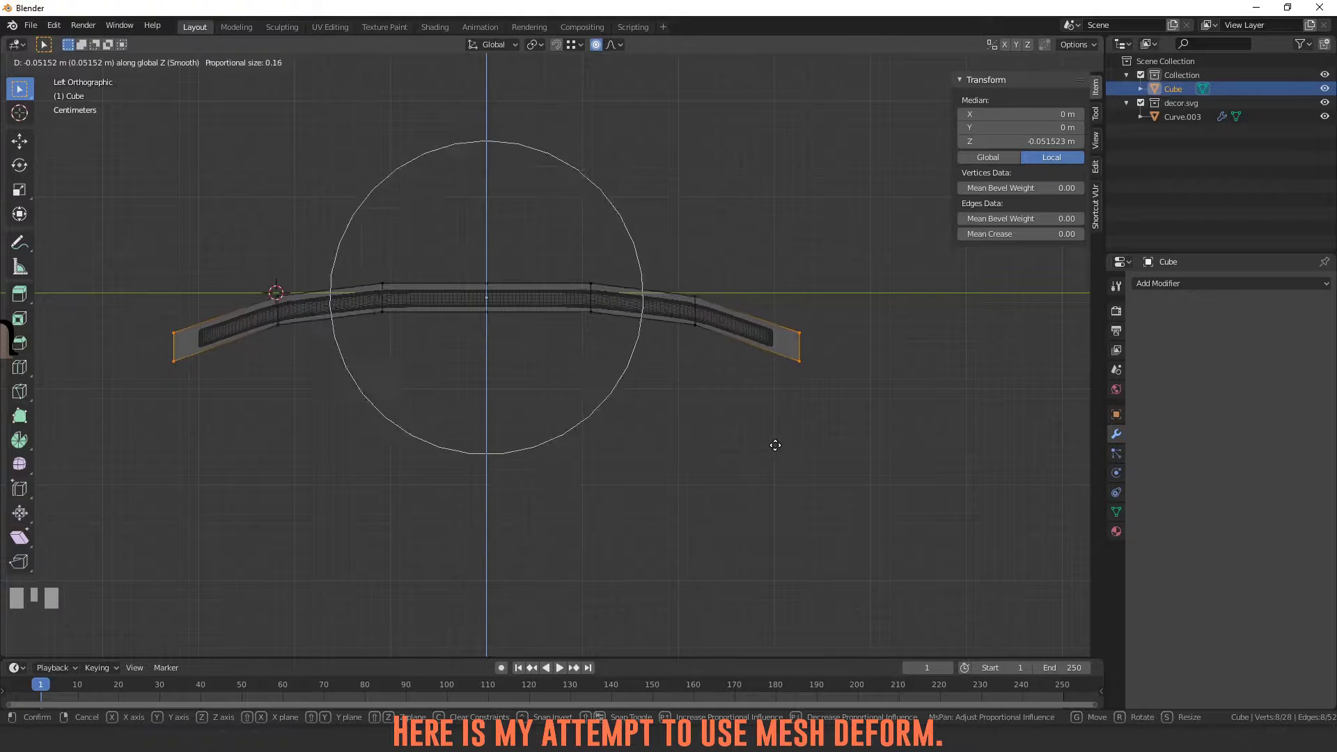
click(777, 443)
right_click(782, 449)
Inspect the bent cage result and undo the bend
key(Tab)
drag(545, 382, 394, 323)
key(z)
scroll(up, 3)
key(ctrl+z)
key(`)
Delete the cube cage and bring up the Shift+A menu to add a Lattice
key(Tab)
click(394, 323)
key(x)
key(`)
key(shift+a)
scroll(down, 3)
Place the lattice on the panel and start flattening it along Z toward about 0.27 scale
key(g)
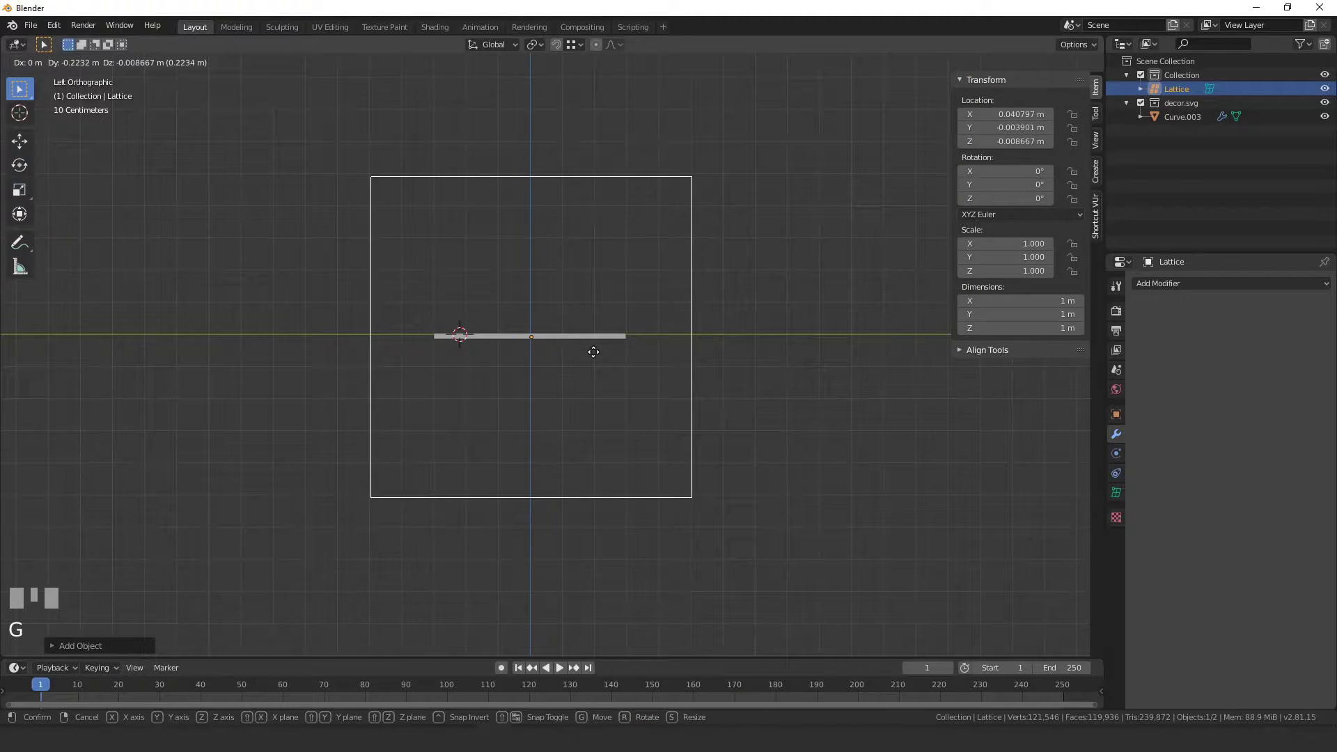
click(596, 356)
key(s)
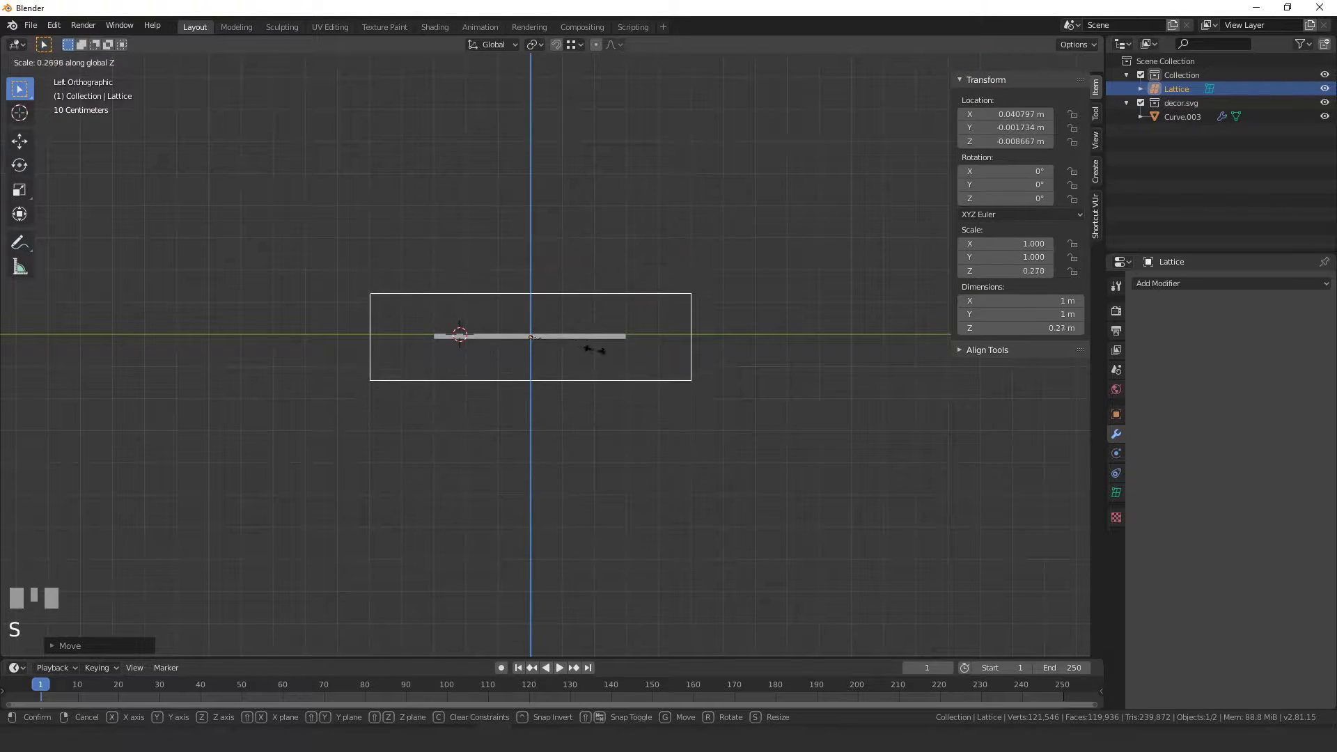
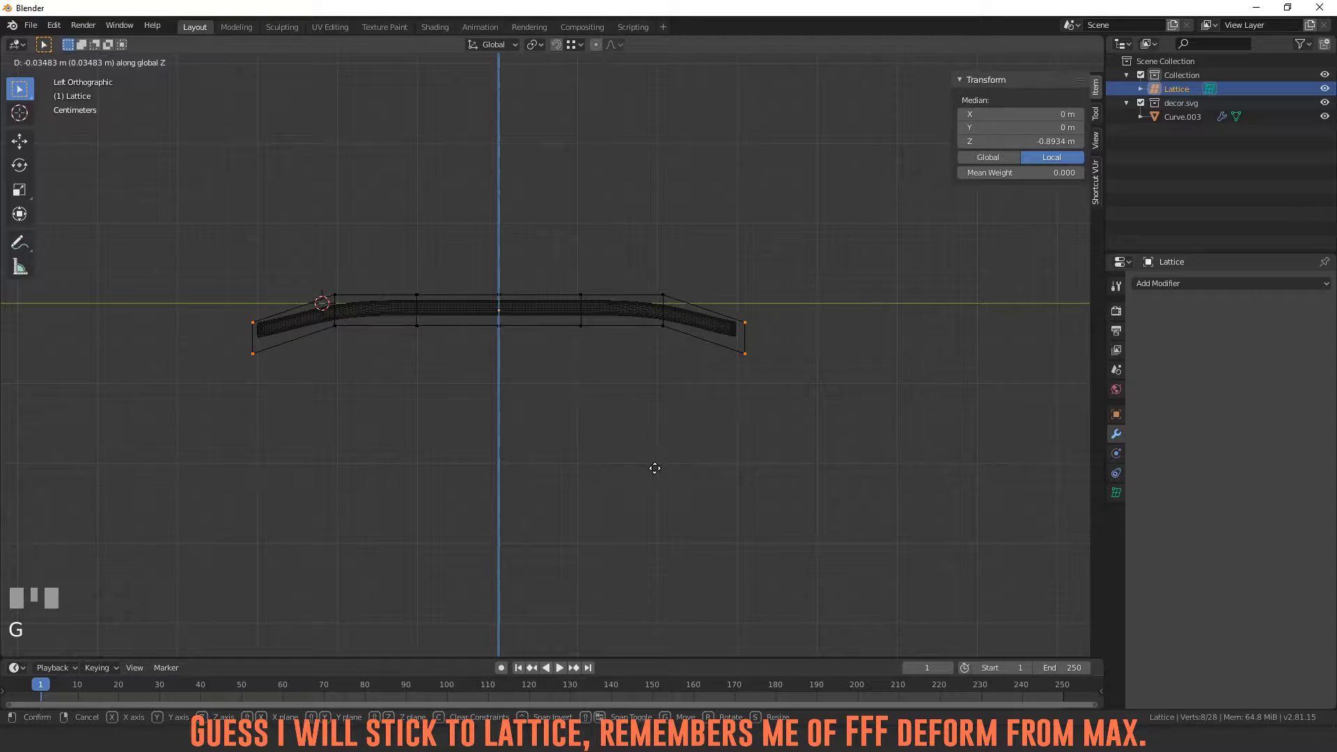
Pull the lattice end points down along Z with proportional editing to arch the panel
key(Escape)
key(o)
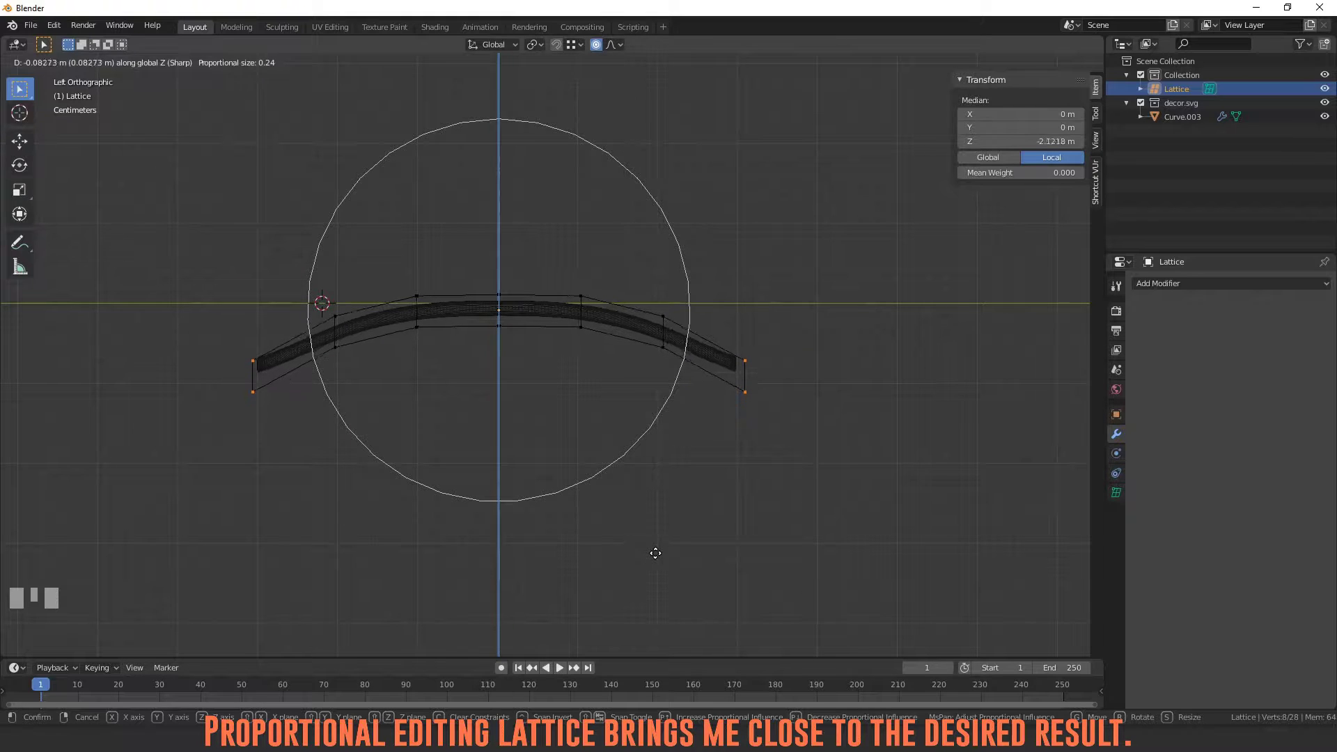
click(656, 550)
key(o)
Cancel an extra move of the end points and recentre the view on the arched panel
scroll(up, 3)
key(g)
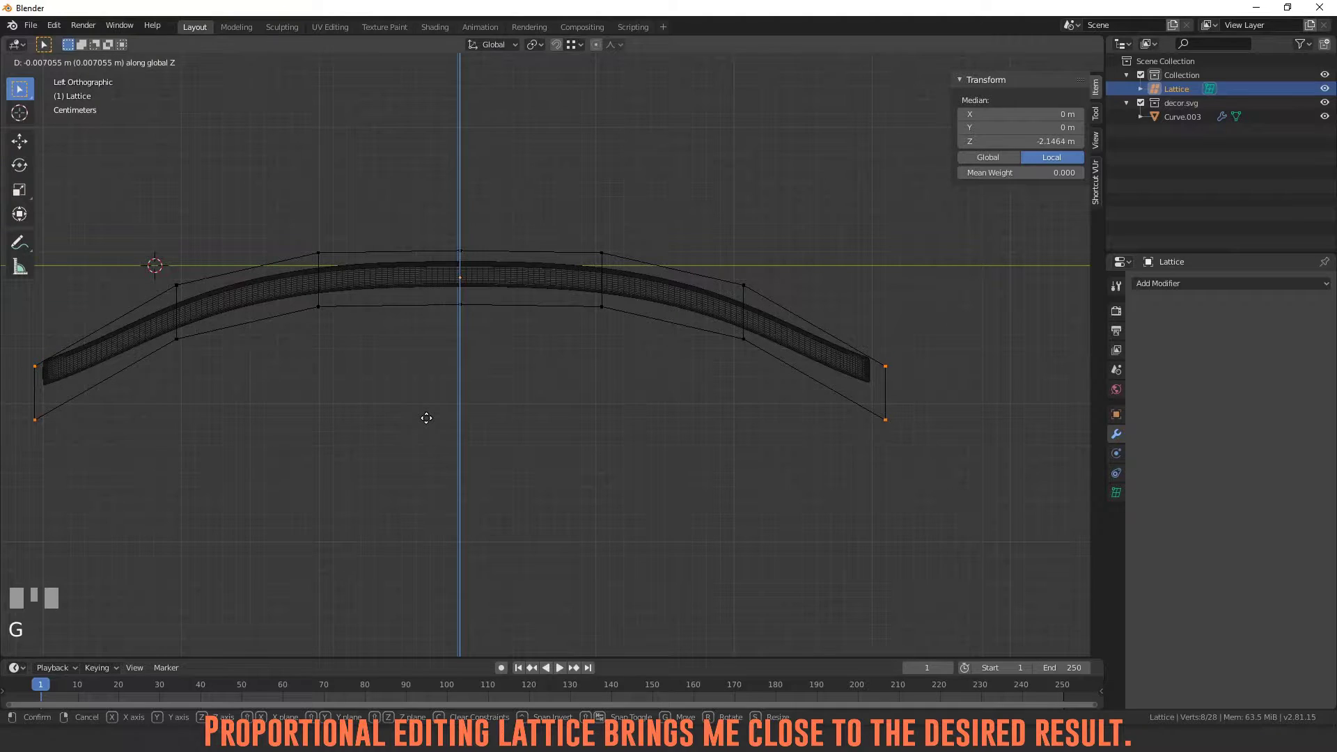
right_click(421, 416)
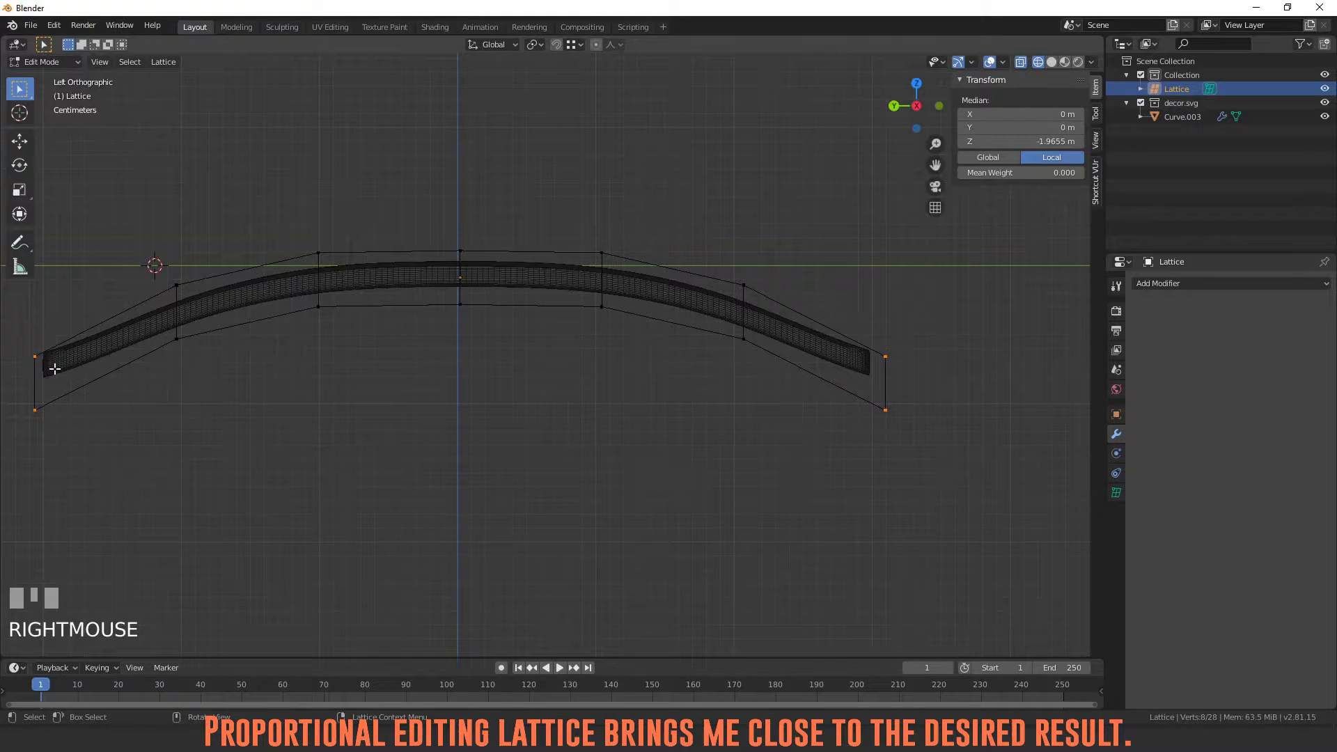
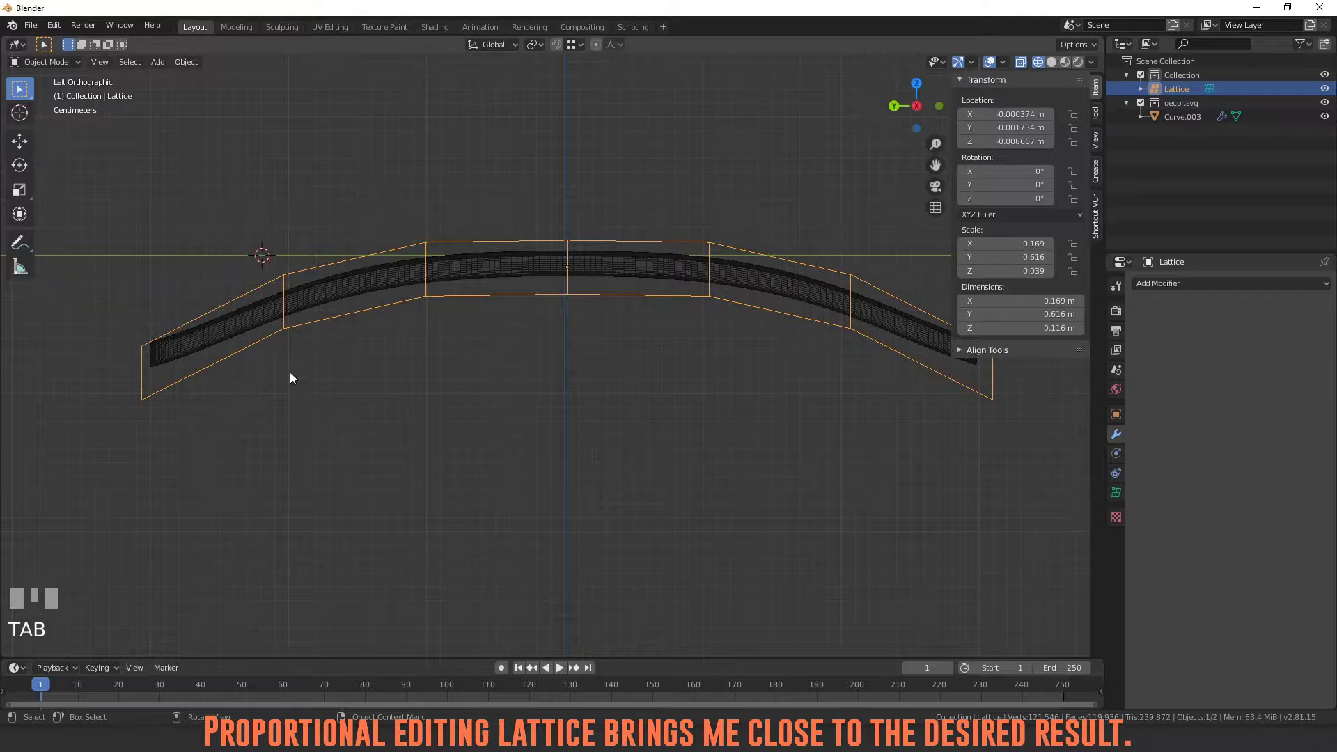
drag(302, 390, 342, 380)
scroll(up, 3)
Delete the bent lattice and add a fresh Lattice object
scroll(down, 3)
click(342, 379)
key(x)
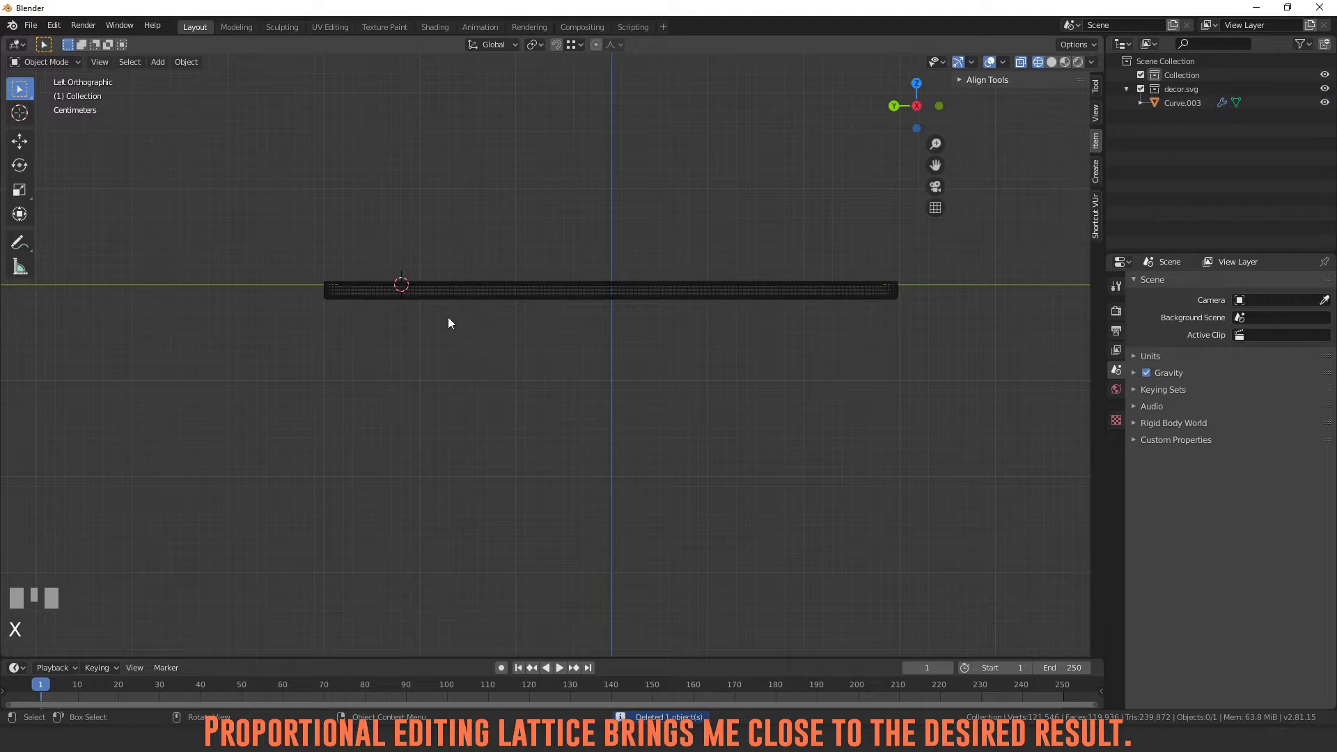
click(472, 303)
key(shift+a)
scroll(down, 3)
Reset the new lattice's position and flatten it along Z to the panel's thickness
key(g)
right_click(653, 342)
scroll(up, 3)
key(g)
right_click(665, 367)
key(alt+g)
key(s)
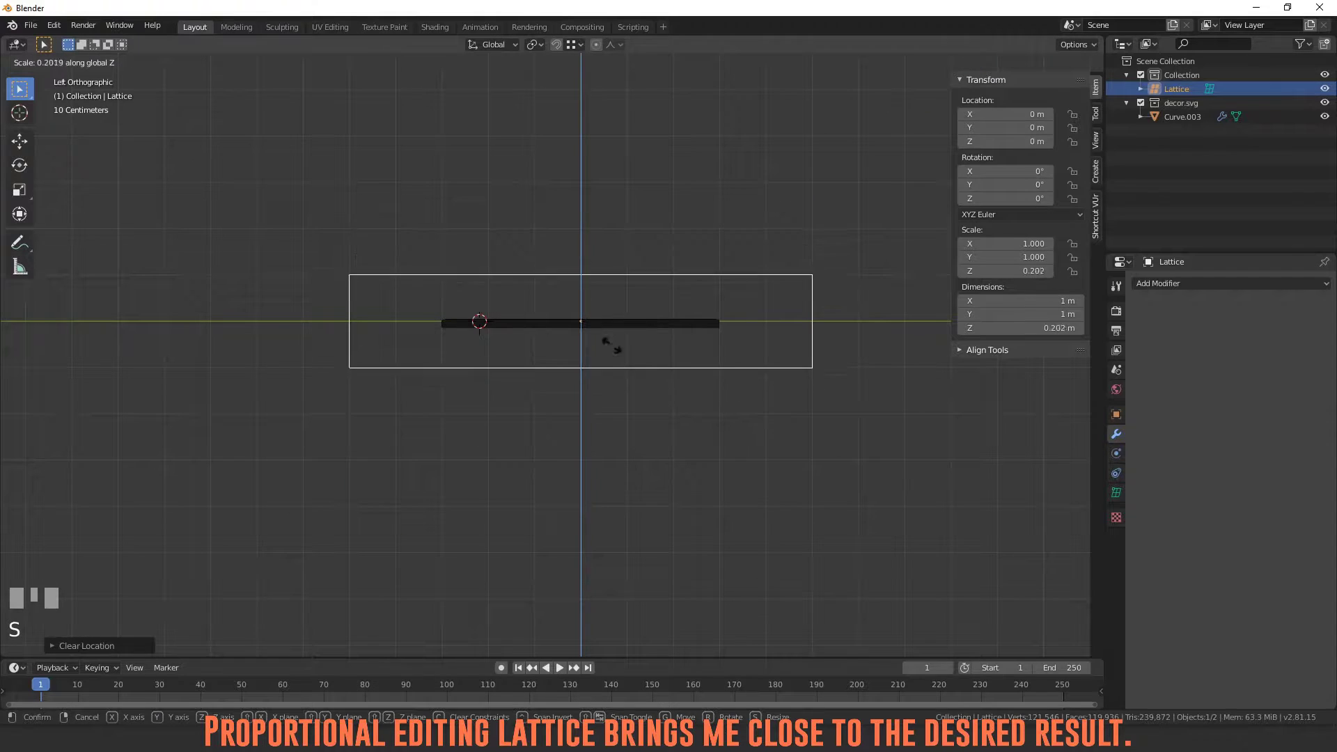
click(587, 315)
Scale the lattice along X to the panel's length and set Resolution V to 13
key(`)
key(s)
click(552, 359)
key(`)
drag(1119, 500, 1119, 501)
scroll(up, 3)
drag(1318, 339, 789, 312)
click(369, 336)
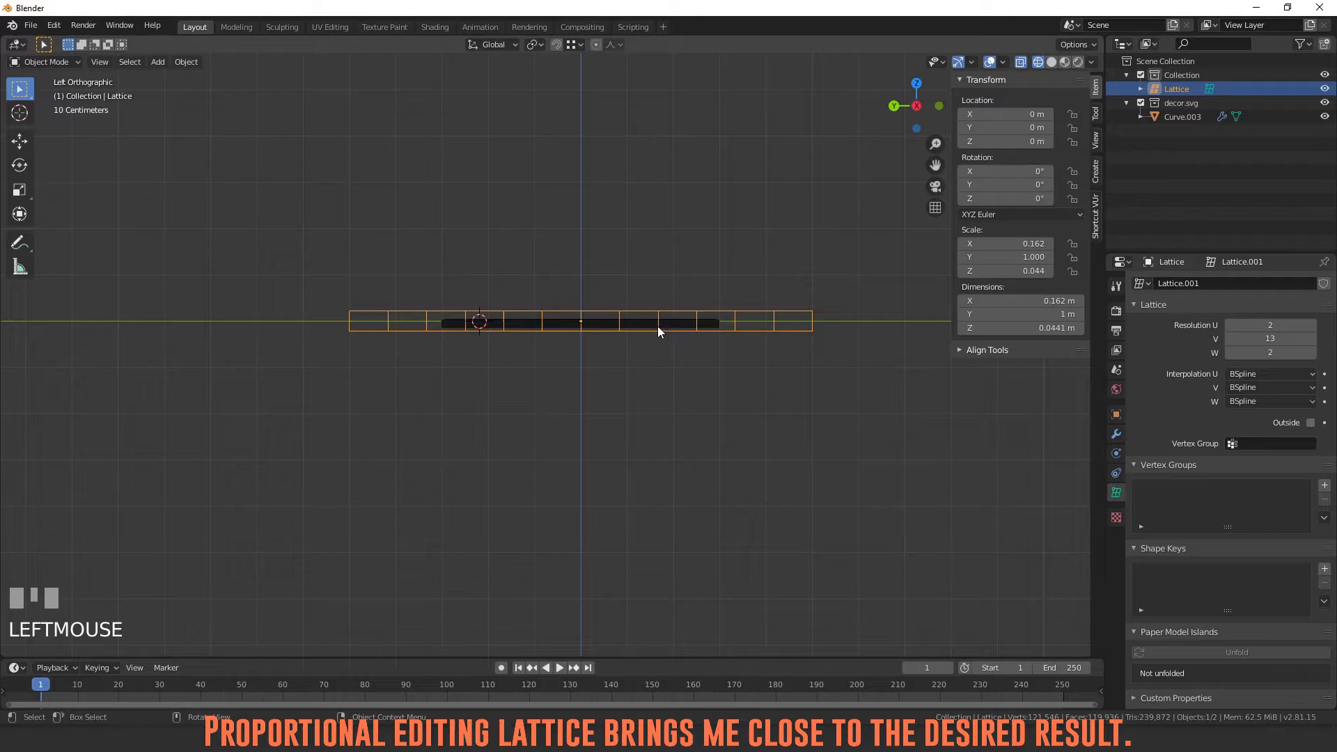
Adjust the panel's lattice deform settings in the Properties editor
click(684, 322)
scroll(down, 3)
click(1123, 441)
scroll(down, 3)
click(1225, 662)
scroll(up, 3)
click(831, 321)
Lower the lattice end points along Z with proportional editing, bending the panel
key(Tab)
click(922, 282)
key(g)
key(Escape)
key(o)
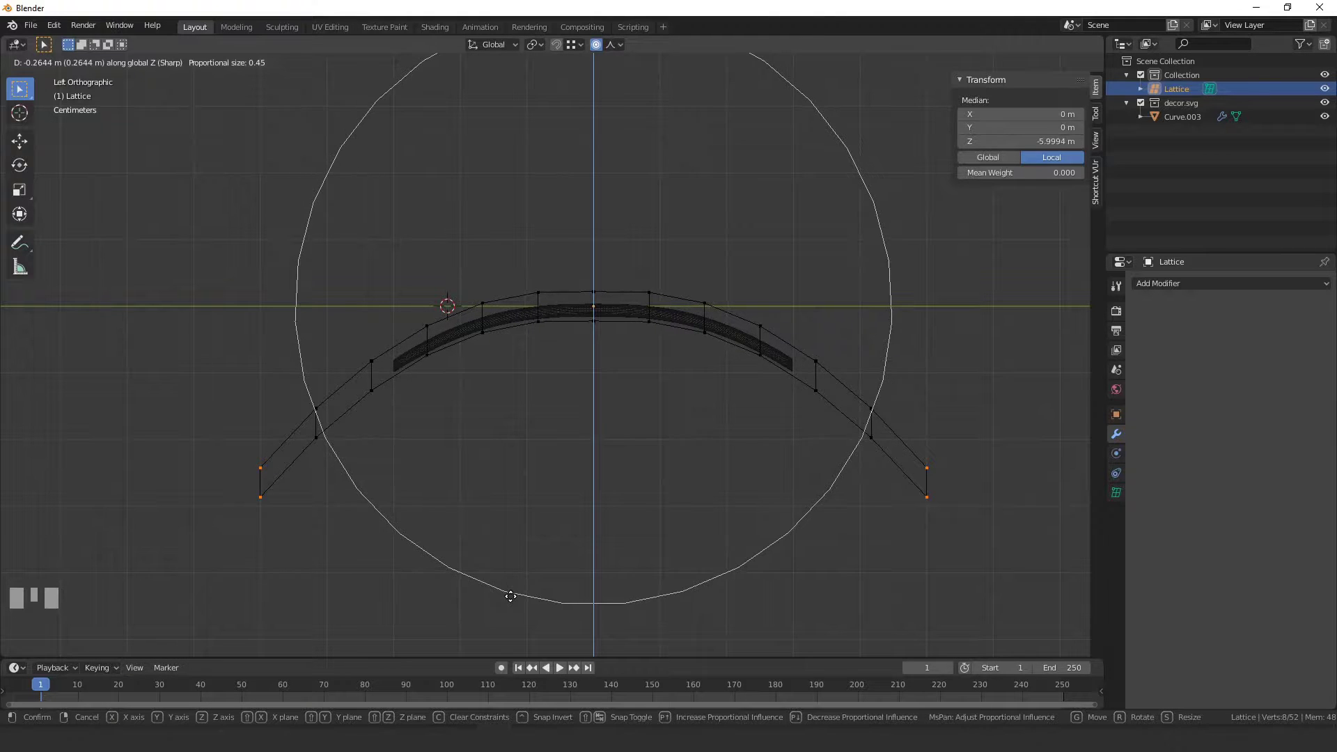
click(512, 595)
Inspect the arched panel and undo the bend so lattice and panel are flat again
scroll(up, 3)
key(Tab)
key(z)
drag(673, 366, 630, 385)
key(`)
scroll(up, 3)
scroll(down, 3)
scroll(down, 3)
key(ctrl+z)
Restart lowering the lattice end points along Z with proportional falloff on
key(g)
key(Escape)
key(o)
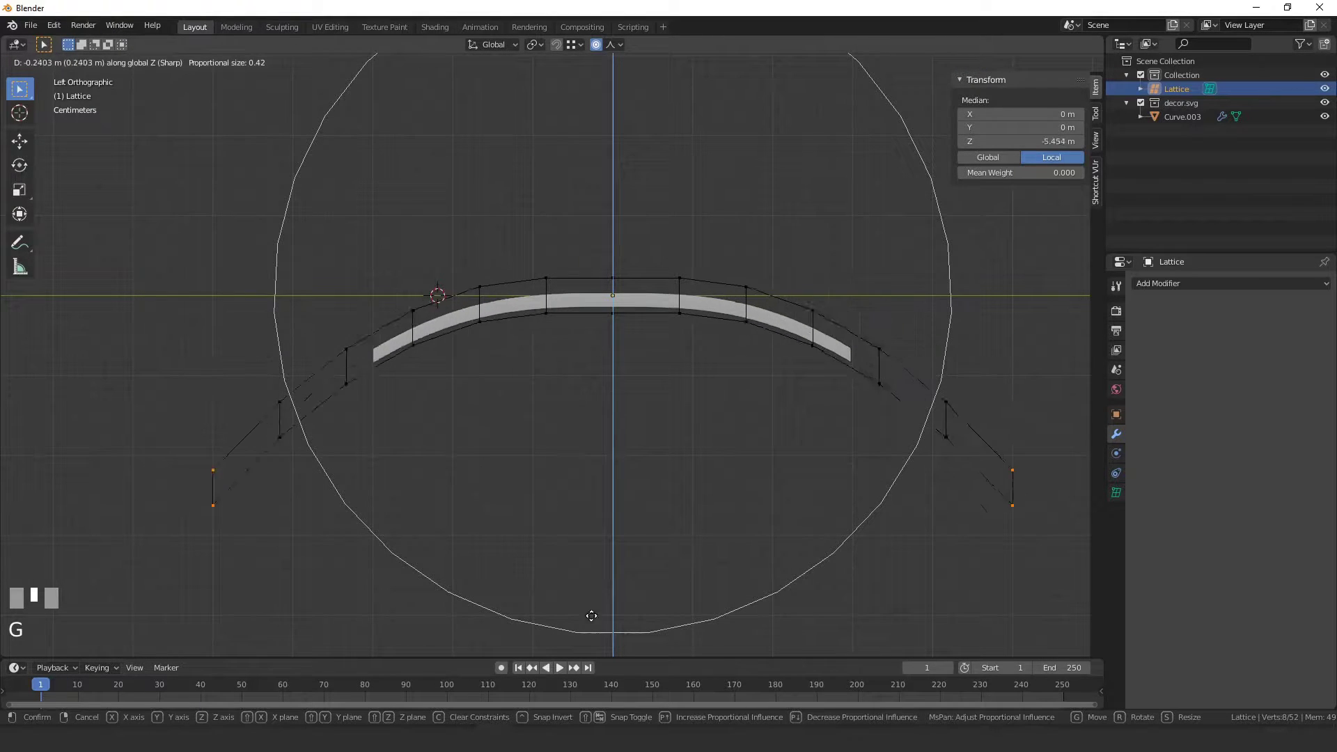
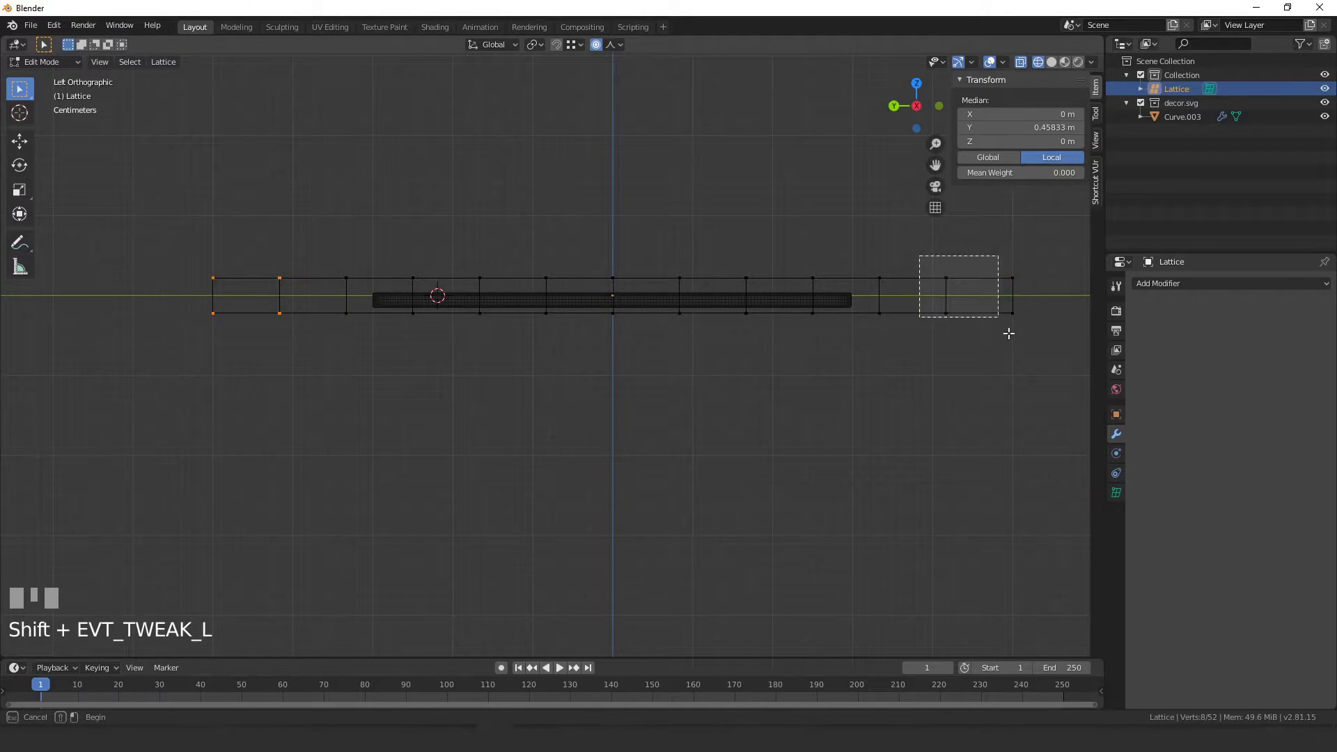
Drop both outer columns of lattice points with falloff to re-arch the panel
key(g)
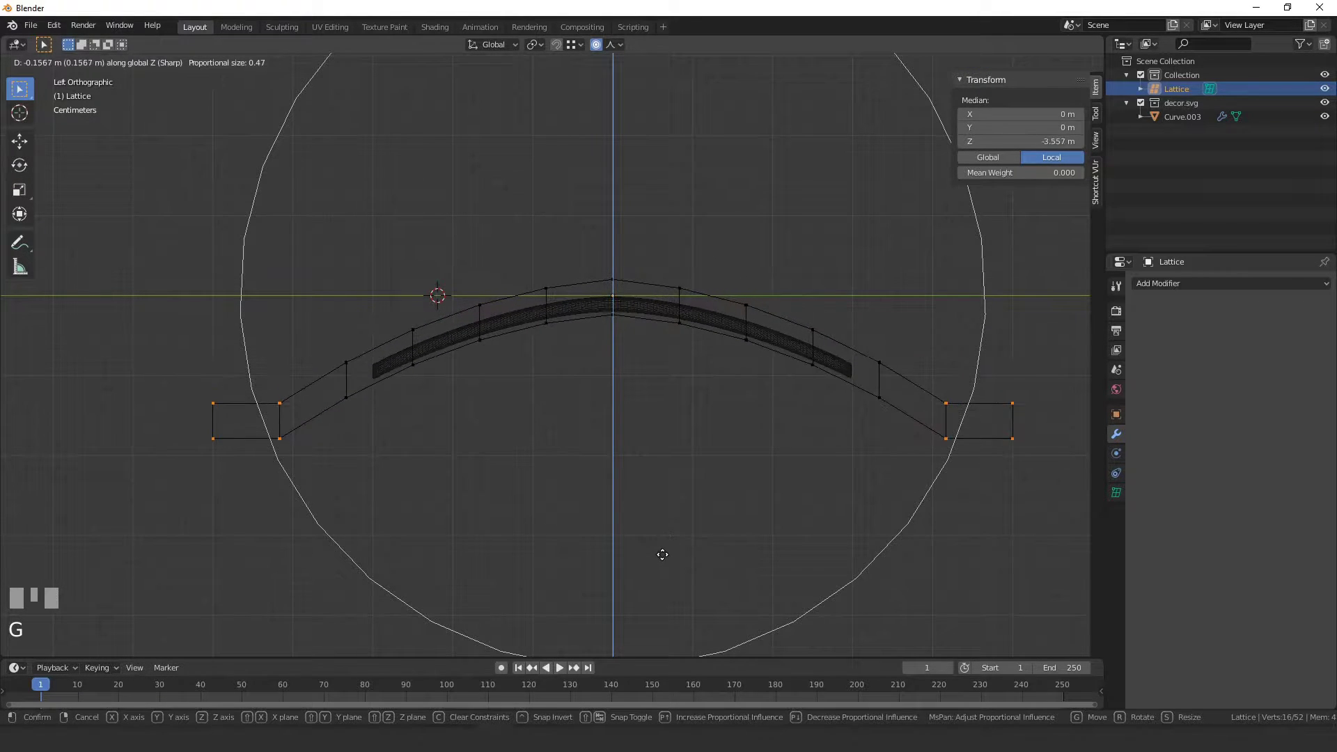
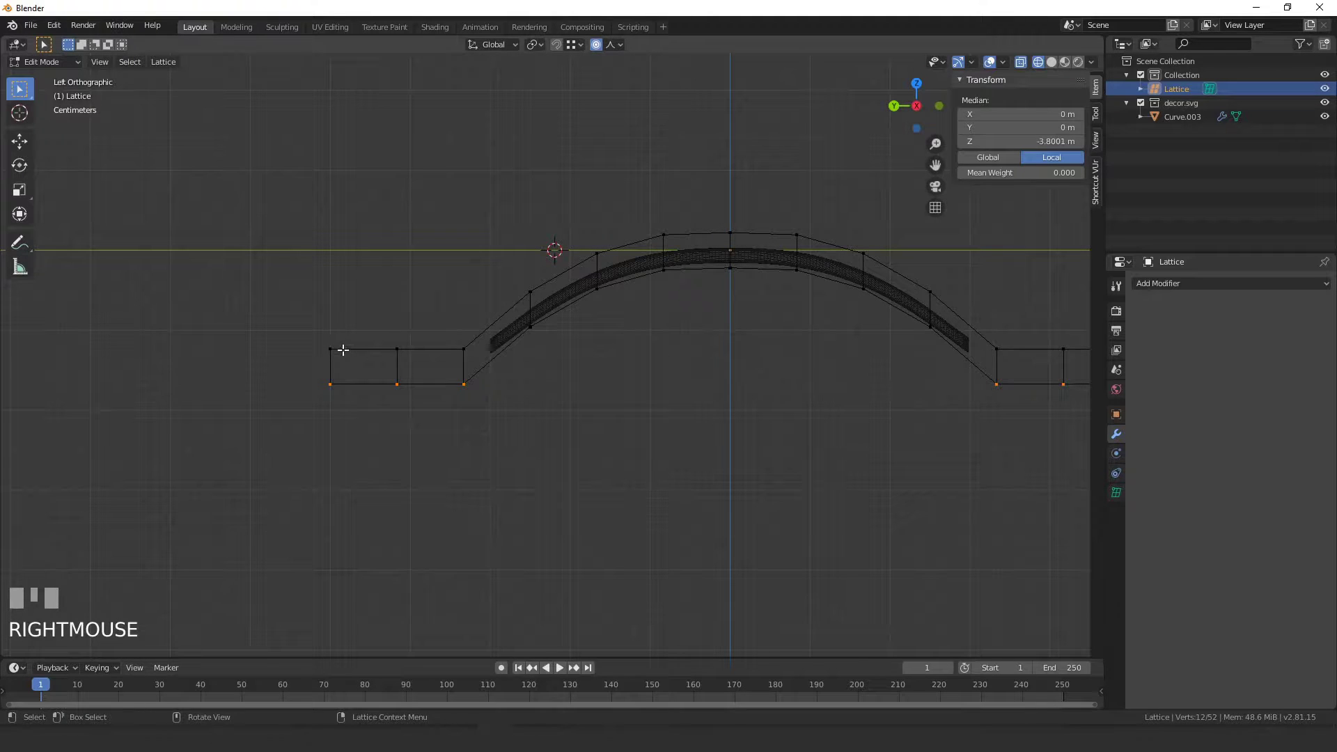
Circle-select the arch control points across the lattice
click(356, 343)
key(c)
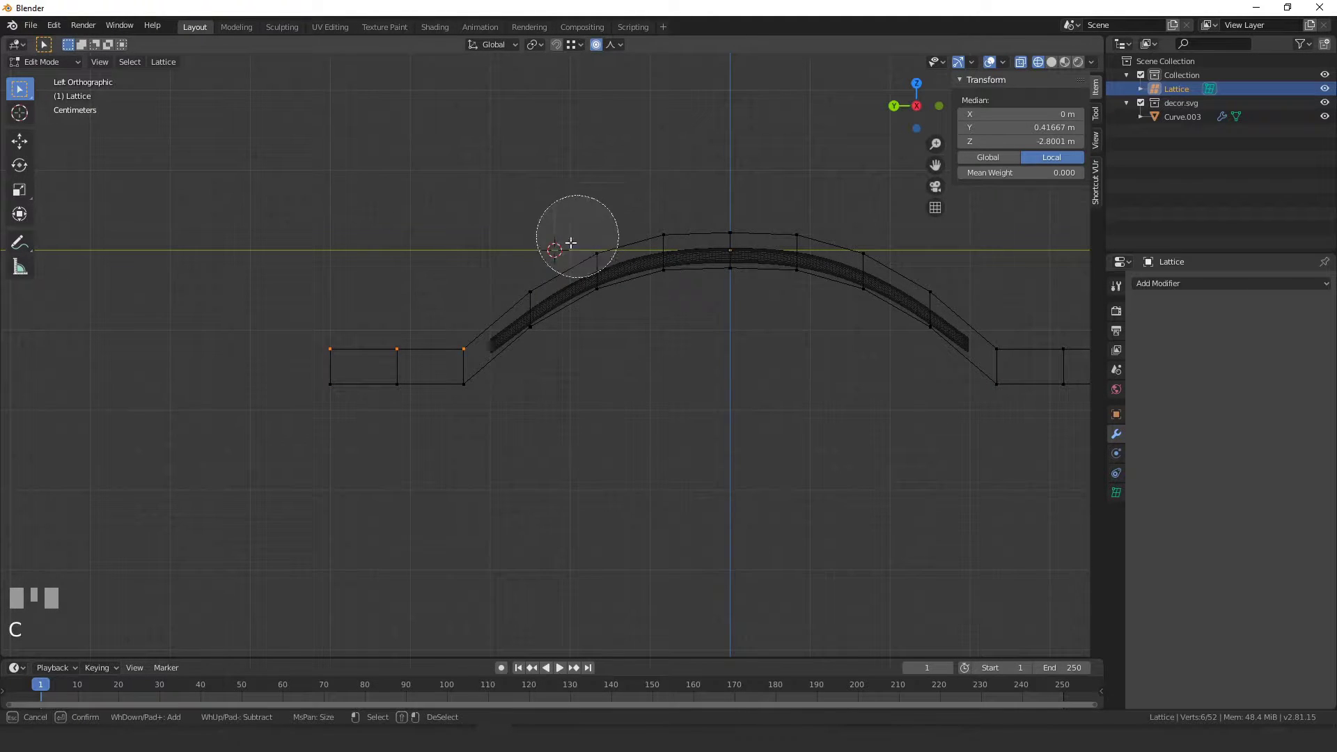
right_click(521, 268)
key(c)
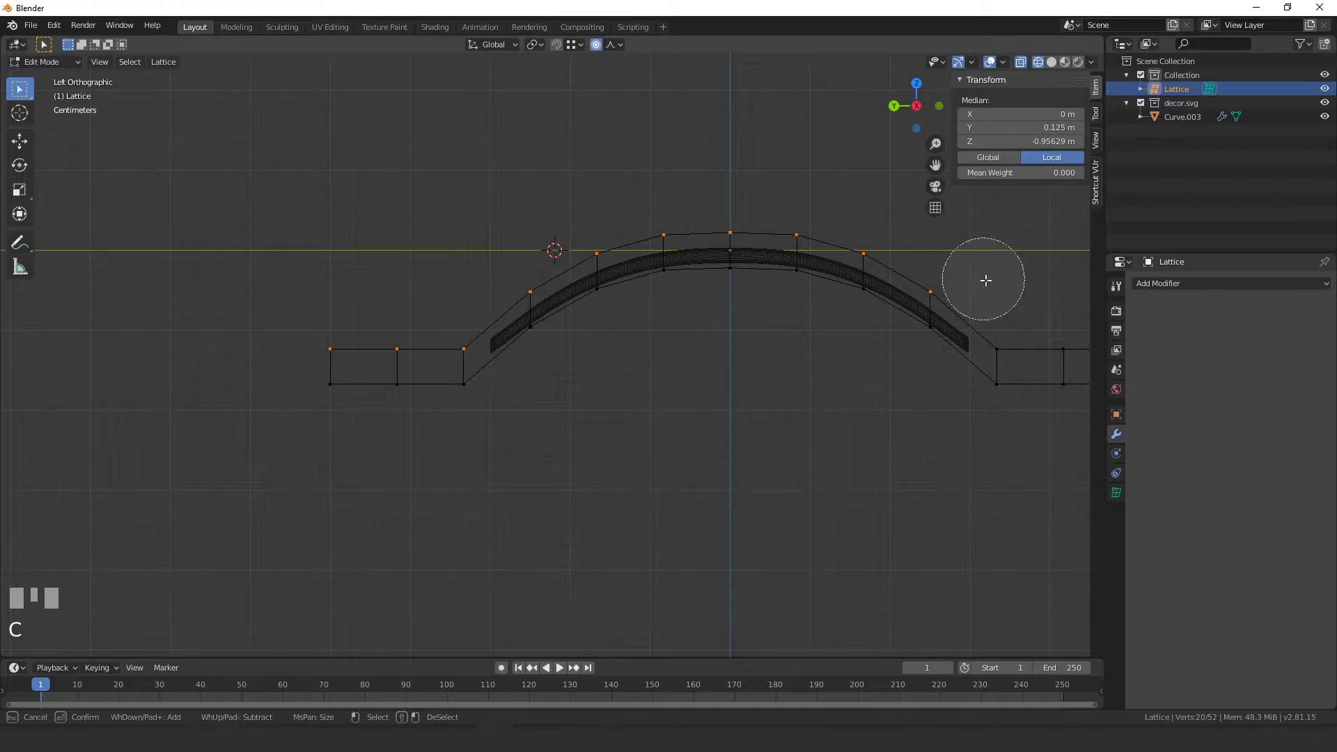
right_click(1027, 324)
middle_click(948, 344)
Hide the top row, invert to the bottom row of points and move them along Z
key(c)
right_click(596, 316)
key(h)
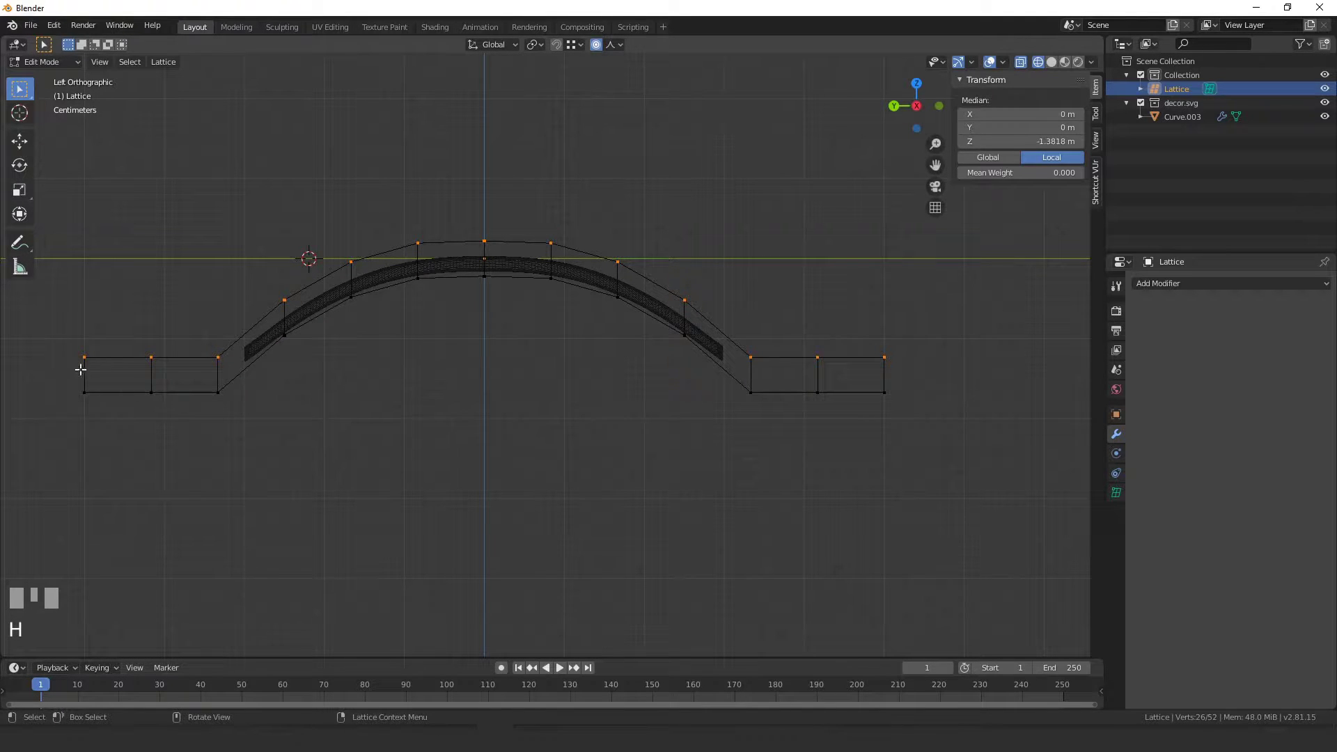
key(ctrl+i)
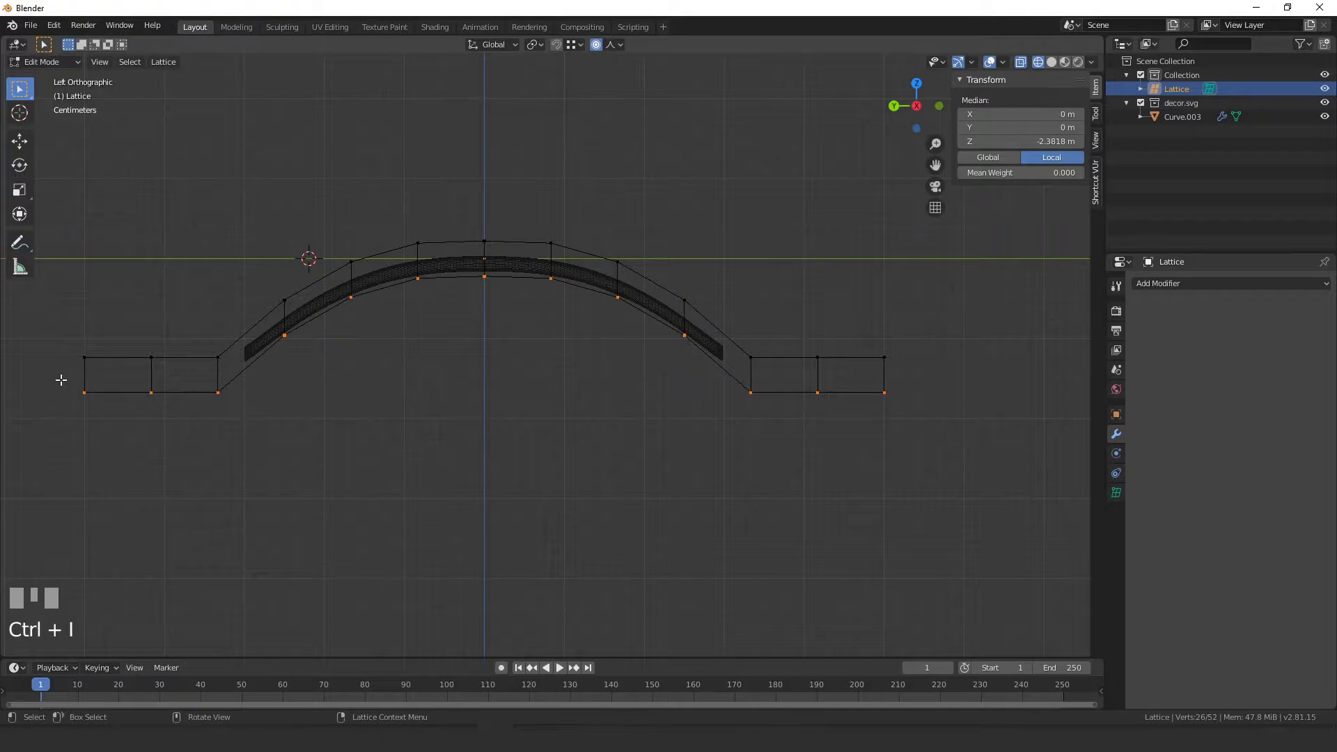
key(c)
right_click(600, 362)
key(g)
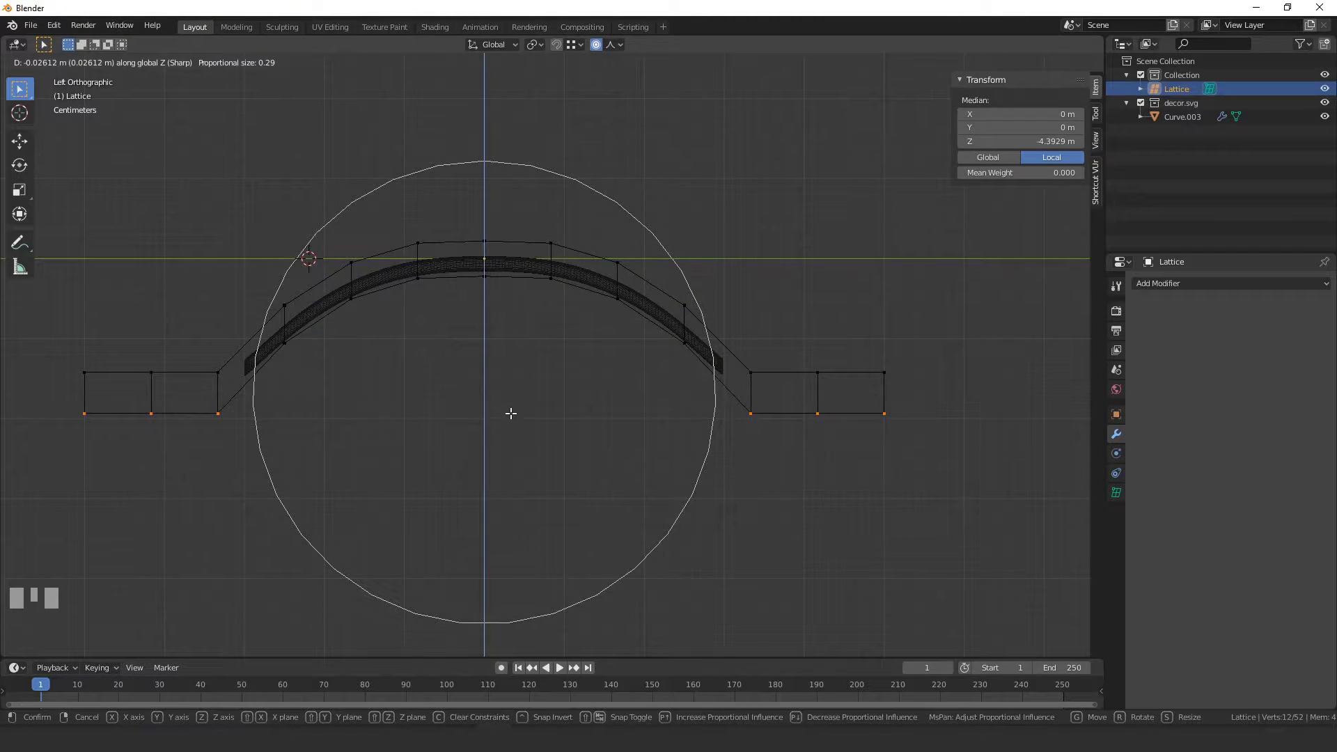
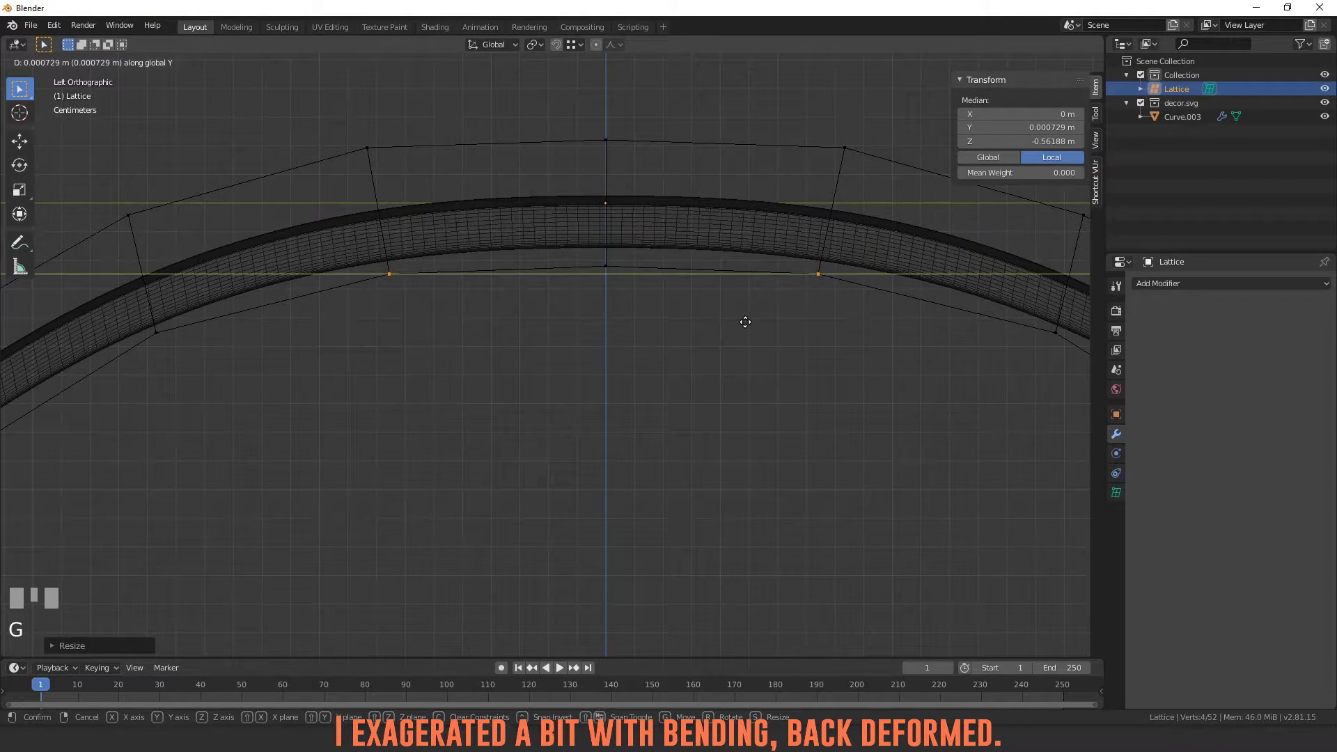
Nudge the lattice points slightly and move the lattice to soften the exaggerated bend
click(747, 320)
scroll(down, 3)
key(Tab)
click(589, 310)
key(g)
click(623, 335)
key(Tab)
scroll(up, 3)
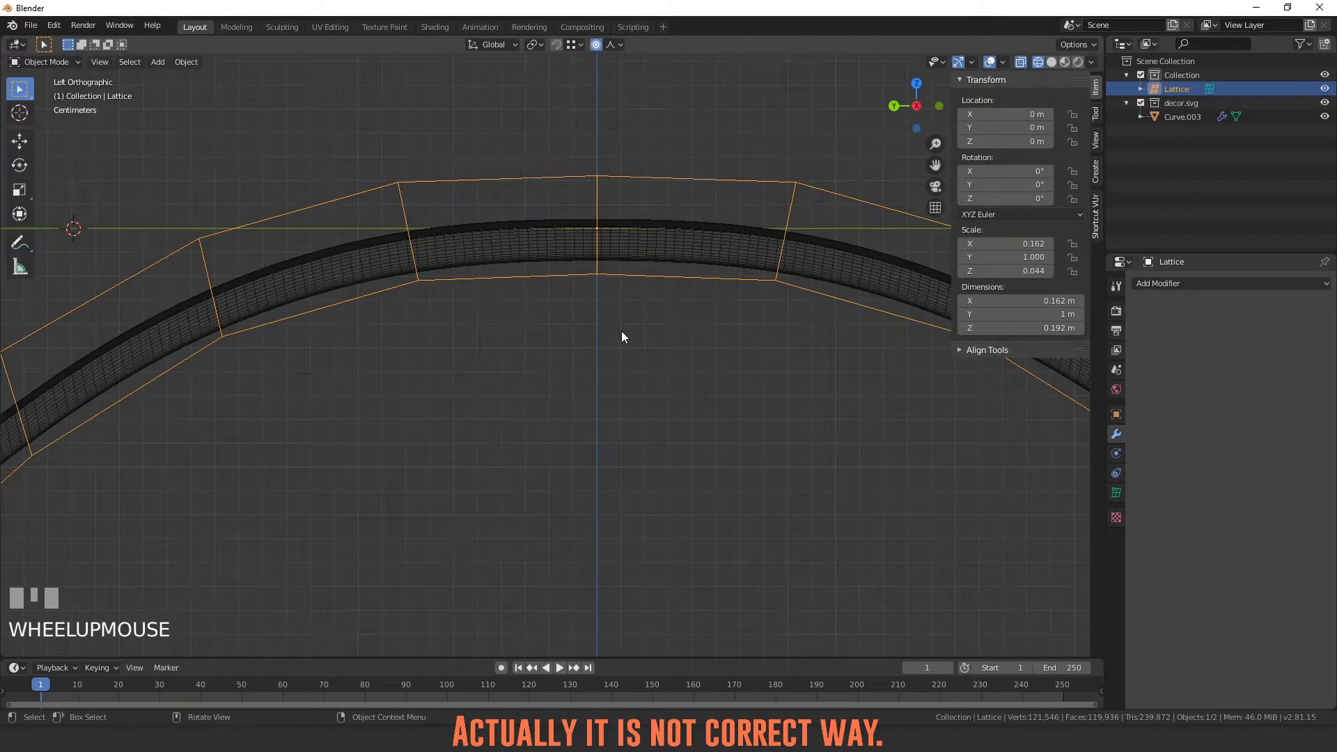
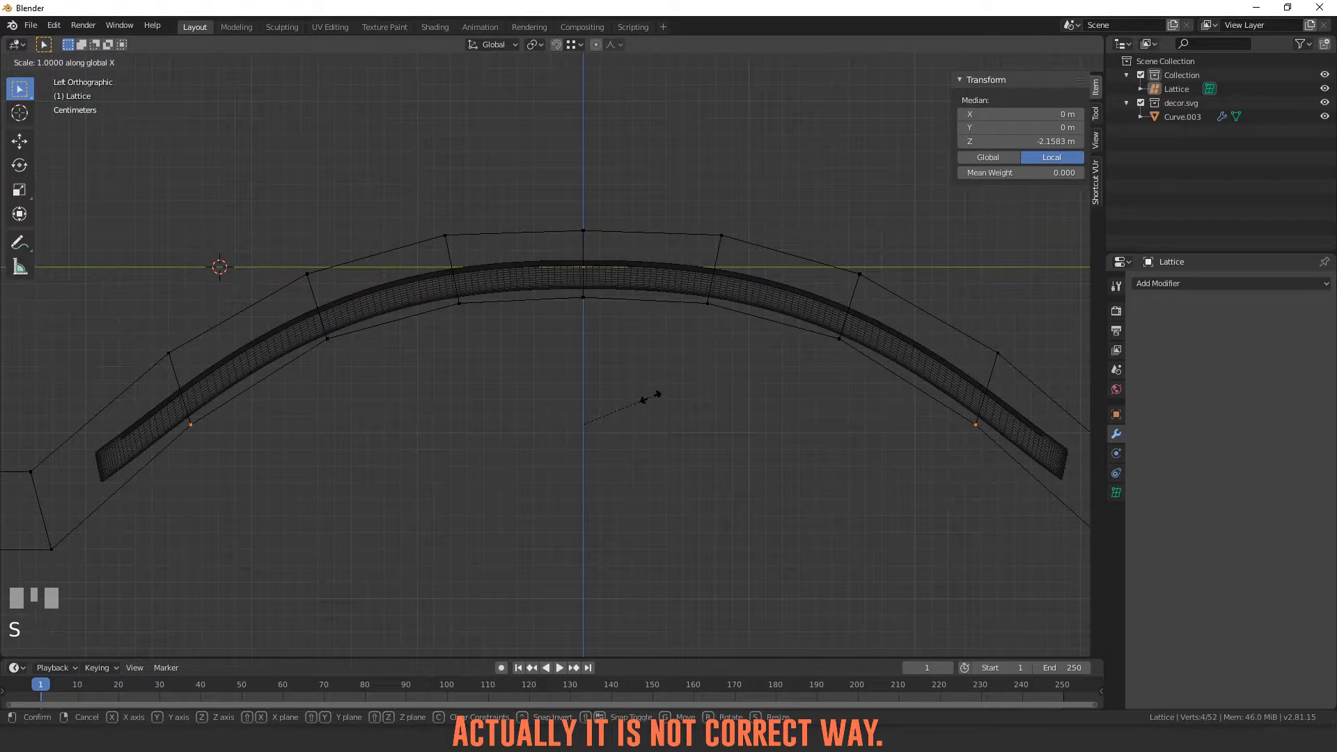
Scale the lower side lattice points and lower them along Z so the underside deforms less
click(646, 395)
key(g)
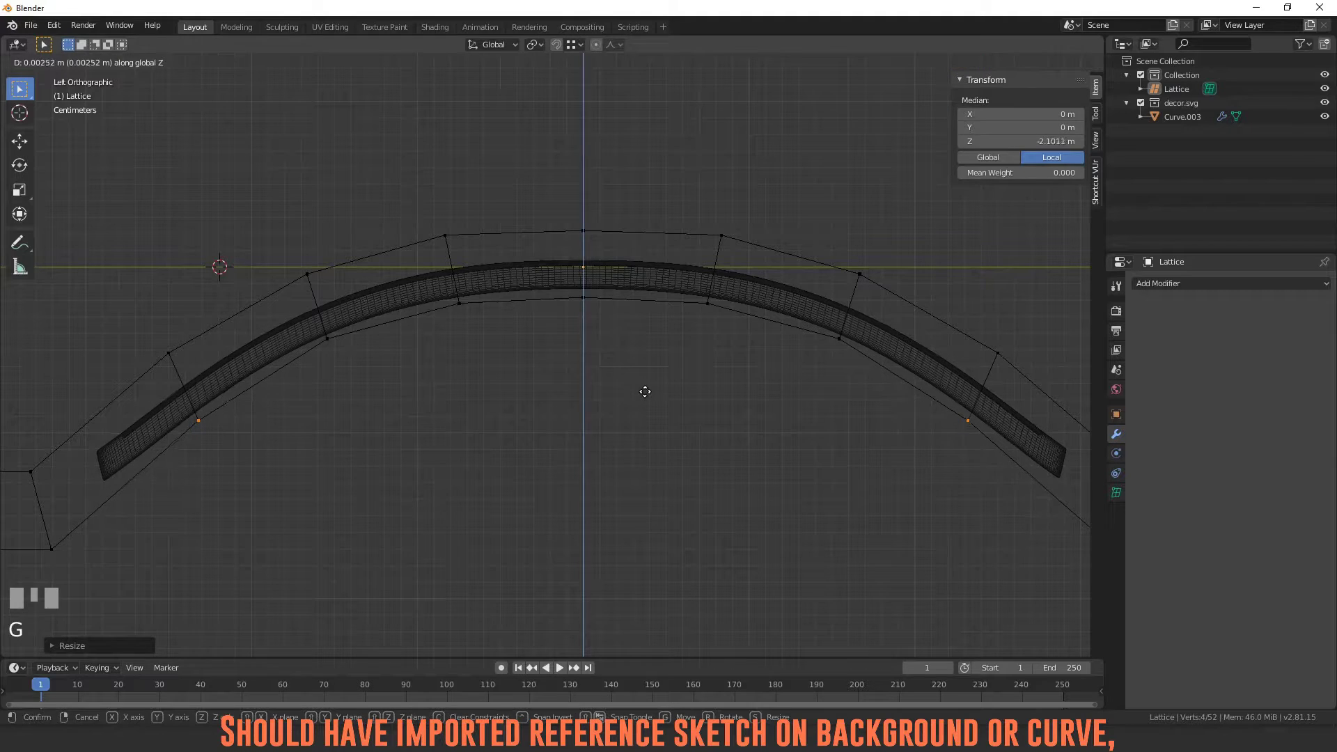
click(647, 388)
scroll(down, 3)
key(Tab)
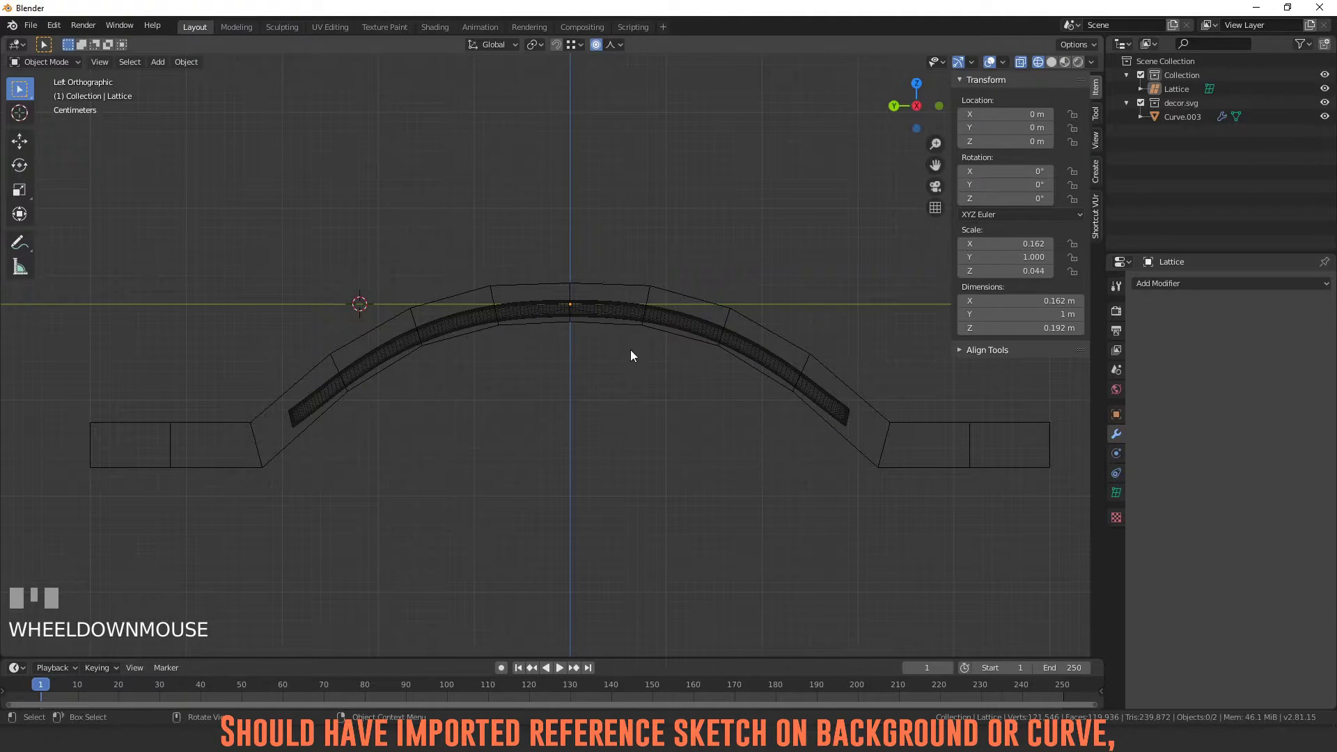
Orbit around the arched panel in solid shading to inspect the bend from several angles
drag(635, 365, 907, 355)
key(z)
key(`)
drag(302, 221, 491, 316)
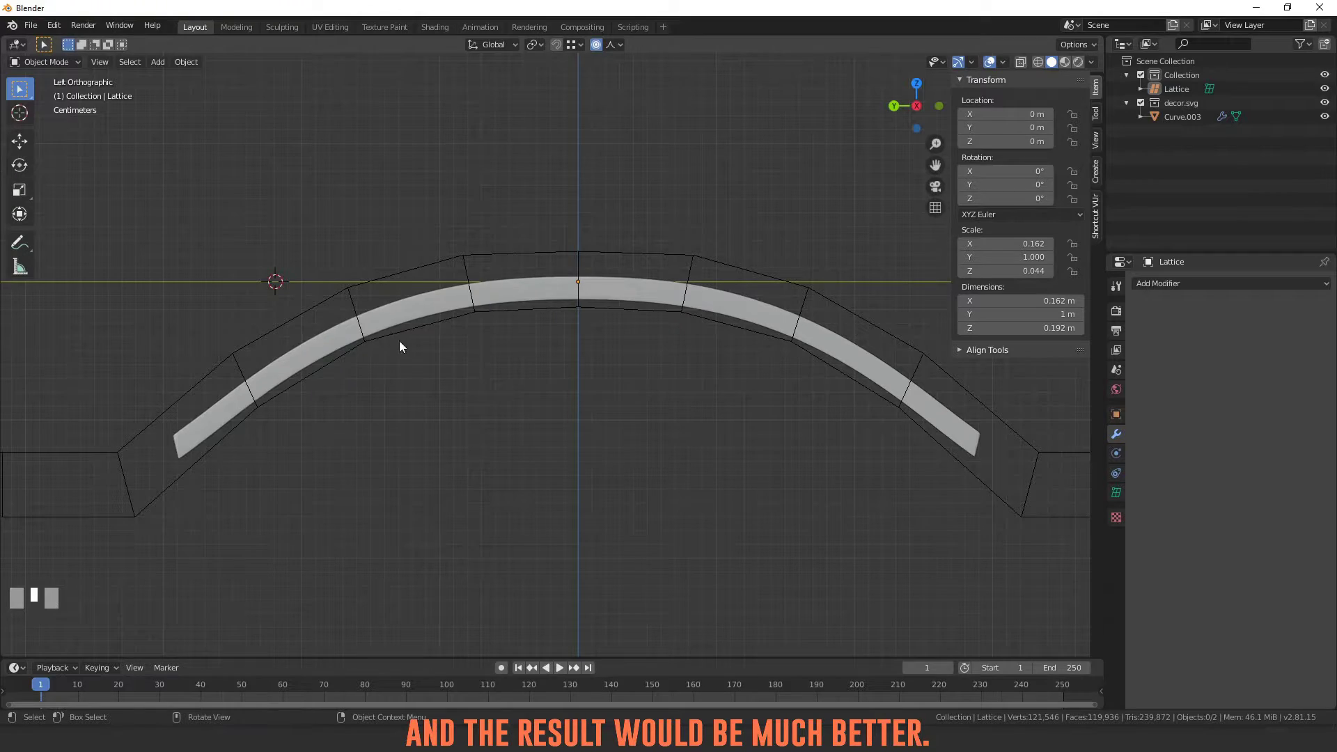
scroll(down, 3)
middle_click(407, 365)
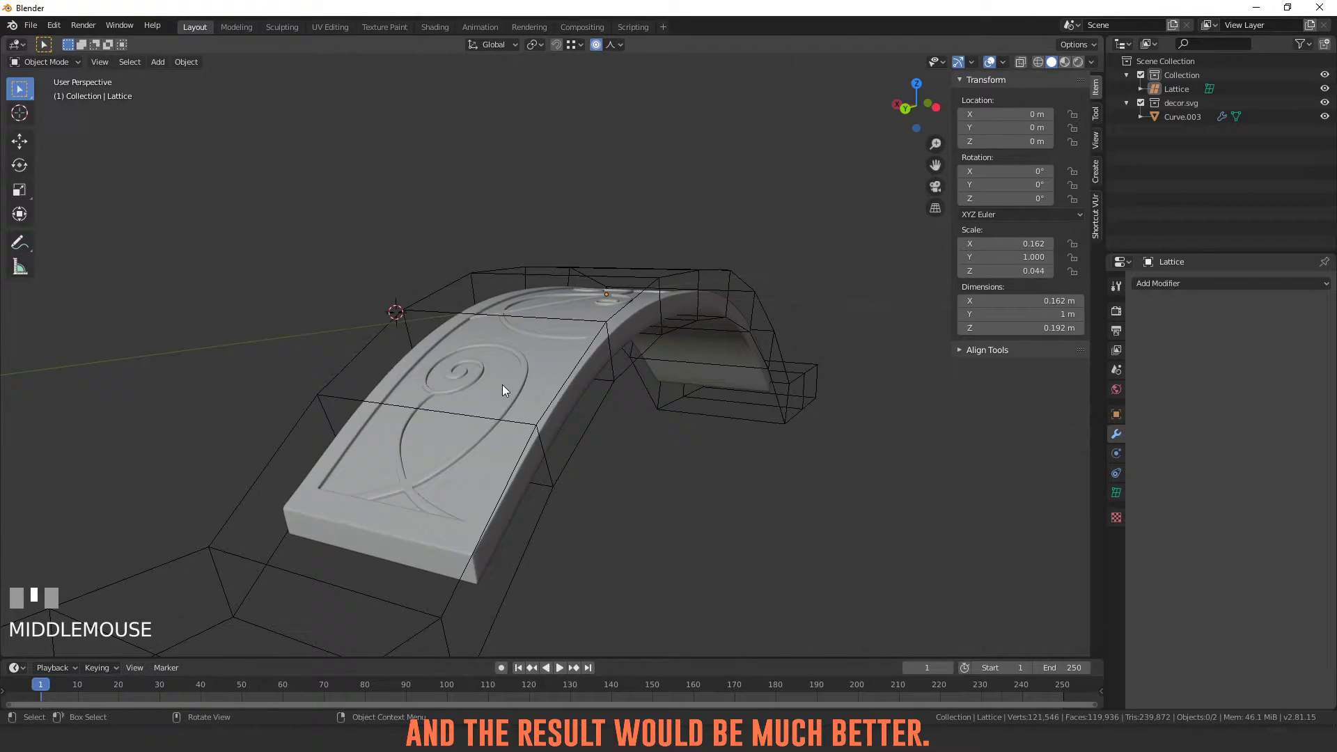
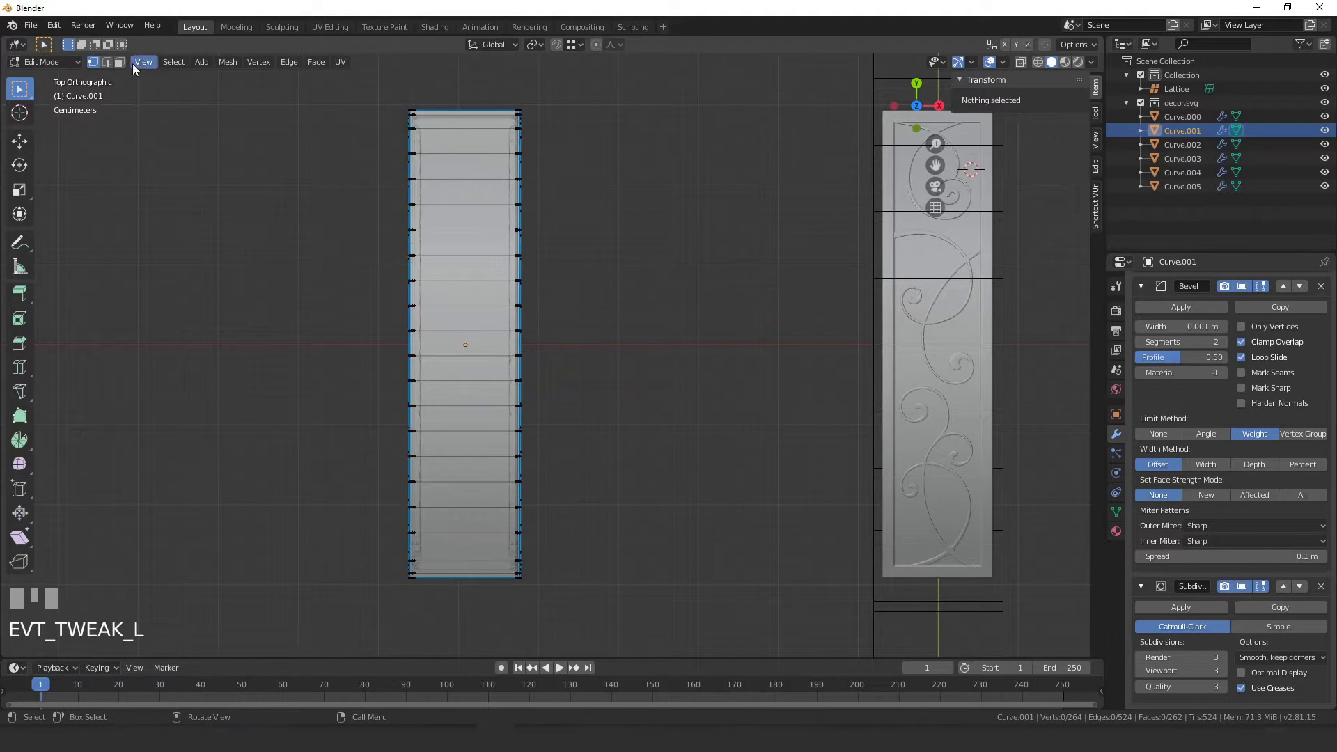
Select the whole Curve.001 mesh in Edit Mode
click(124, 58)
key(c)
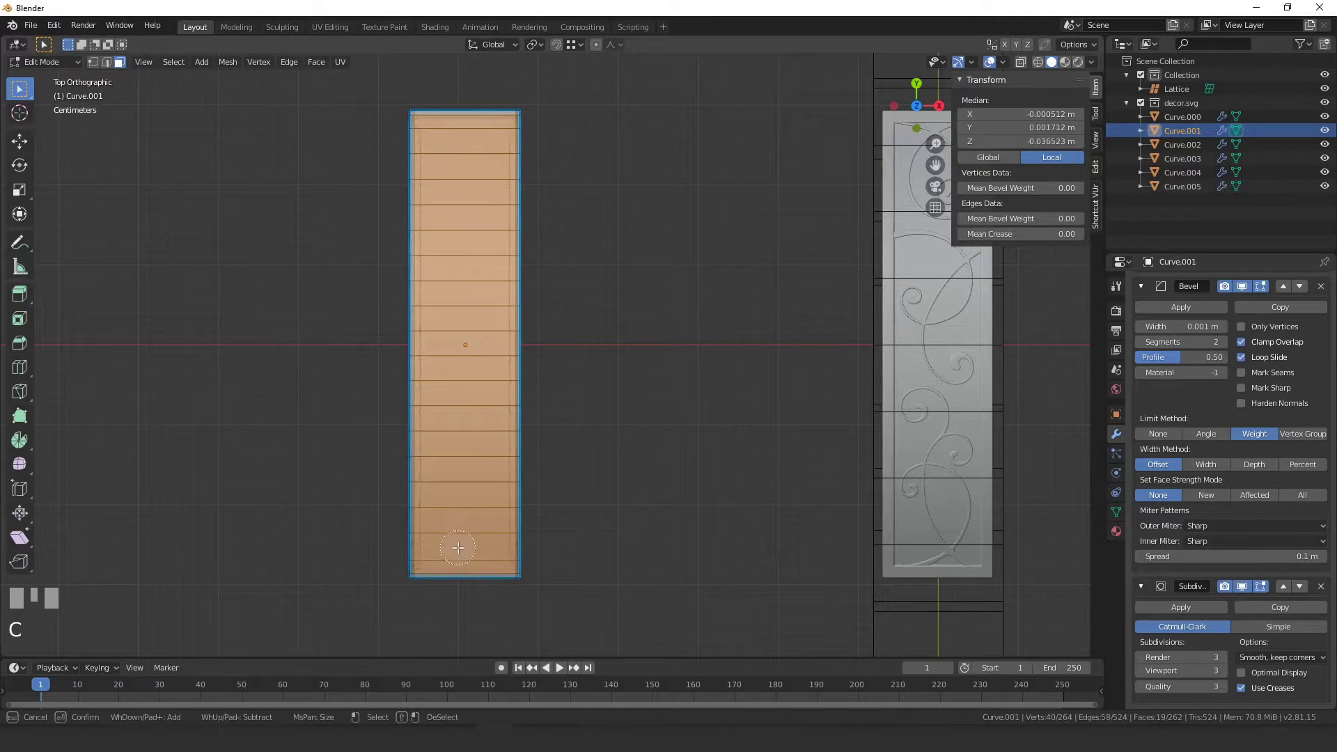
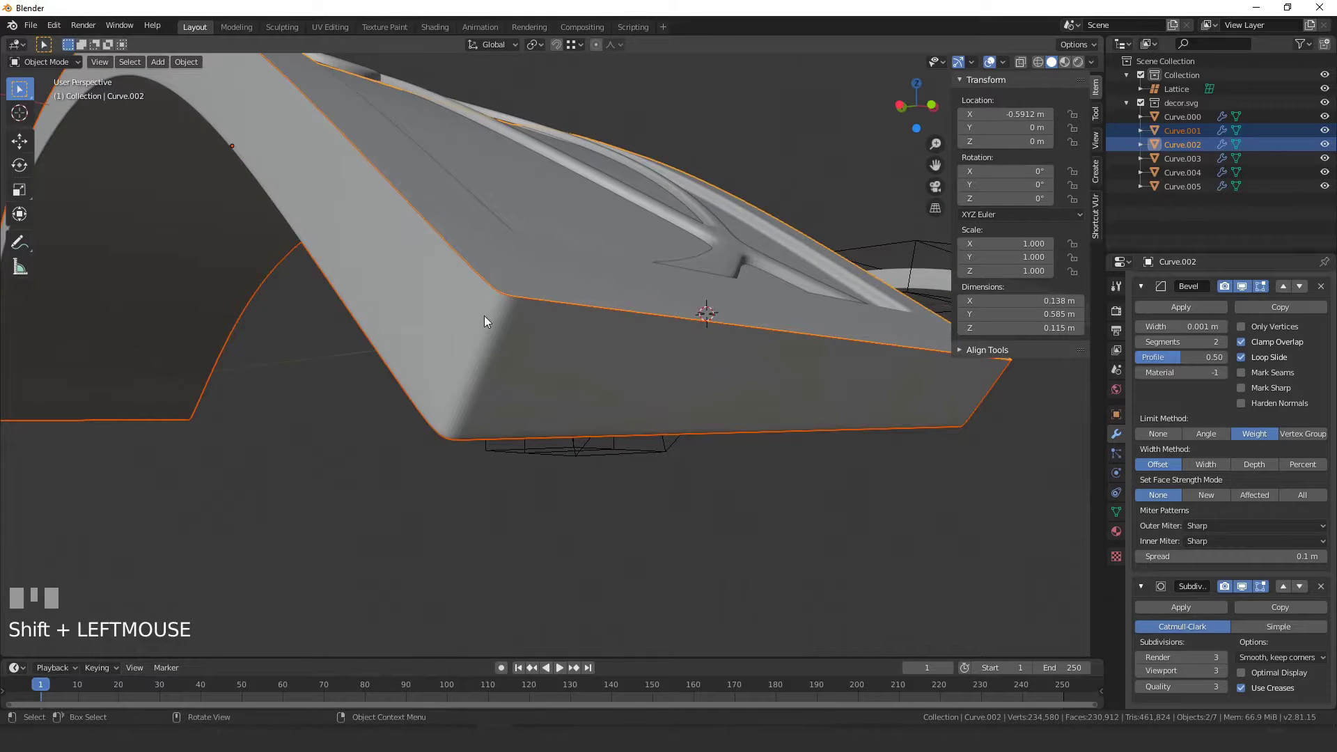
Inspect the Curve.002 mesh from the front view and join the selected ornament pieces with Ctrl+J
key(Tab)
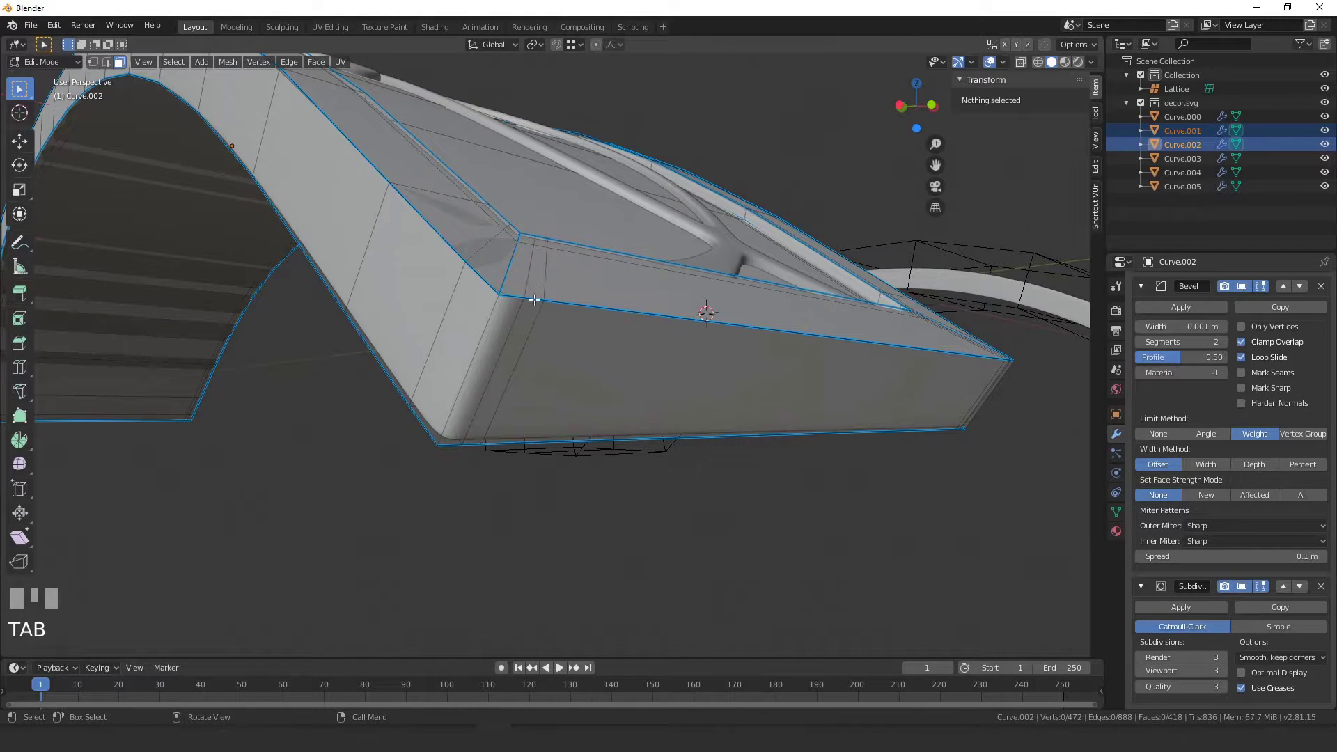
key(1)
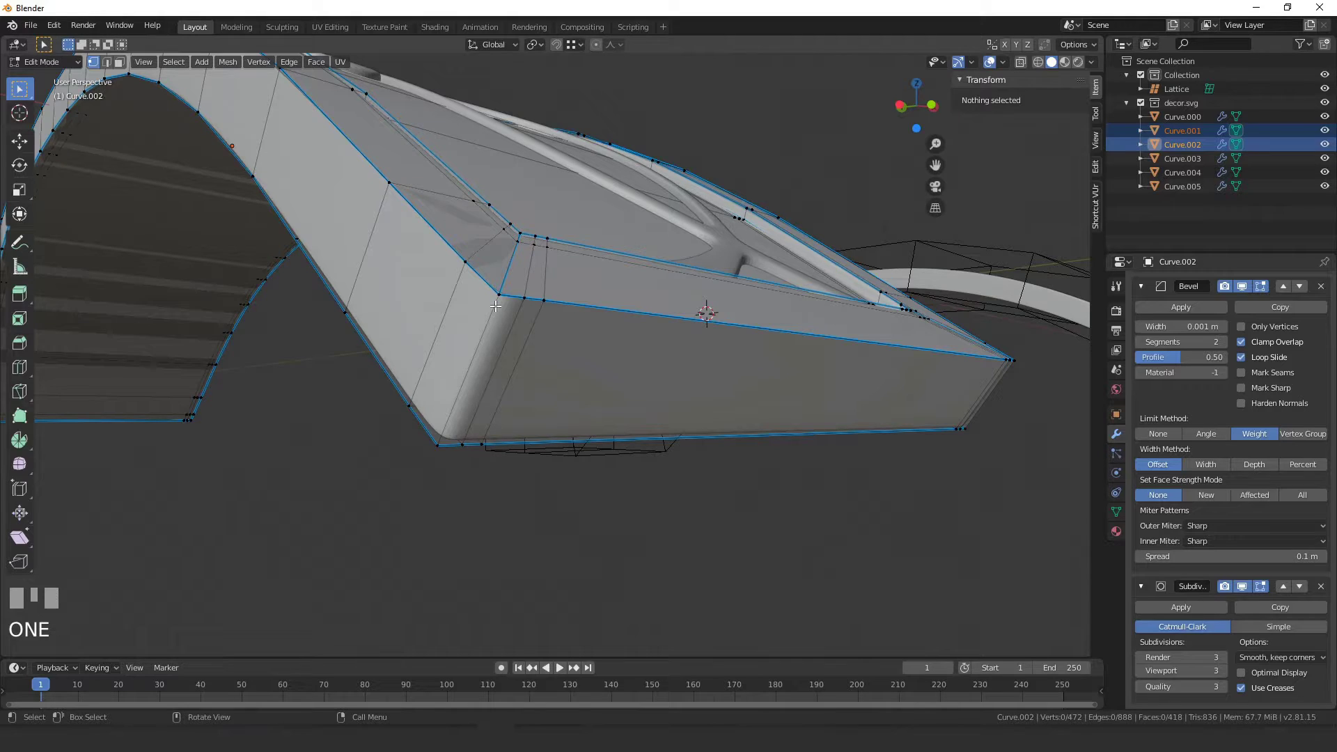
key(Tab)
click(495, 256)
scroll(down, 3)
drag(480, 308, 491, 293)
click(491, 293)
scroll(down, 3)
middle_click(456, 275)
click(454, 139)
key(ctrl+j)
Orbit around the joined panel and select the right spiral piece for cleanup
scroll(up, 3)
drag(497, 389, 305, 468)
scroll(up, 3)
click(305, 468)
scroll(down, 3)
drag(437, 482, 1097, 60)
scroll(down, 3)
drag(1098, 60, 767, 369)
drag(767, 369, 979, 59)
scroll(down, 3)
drag(979, 58, 503, 401)
drag(503, 401, 397, 339)
click(397, 339)
click(397, 339)
Separate the spiral's mesh by selection, then select all its faces and recalculate normals outside
key(Tab)
key(a)
drag(392, 312, 417, 311)
key(Escape)
key(p)
key(Tab)
click(417, 312)
key(Tab)
key(a)
key(shift+n)
Recalculate normals outside on the next ornament piece so the panel reads fully blue in the overlay
key(Tab)
click(679, 364)
key(Tab)
key(a)
key(shift+n)
key(Tab)
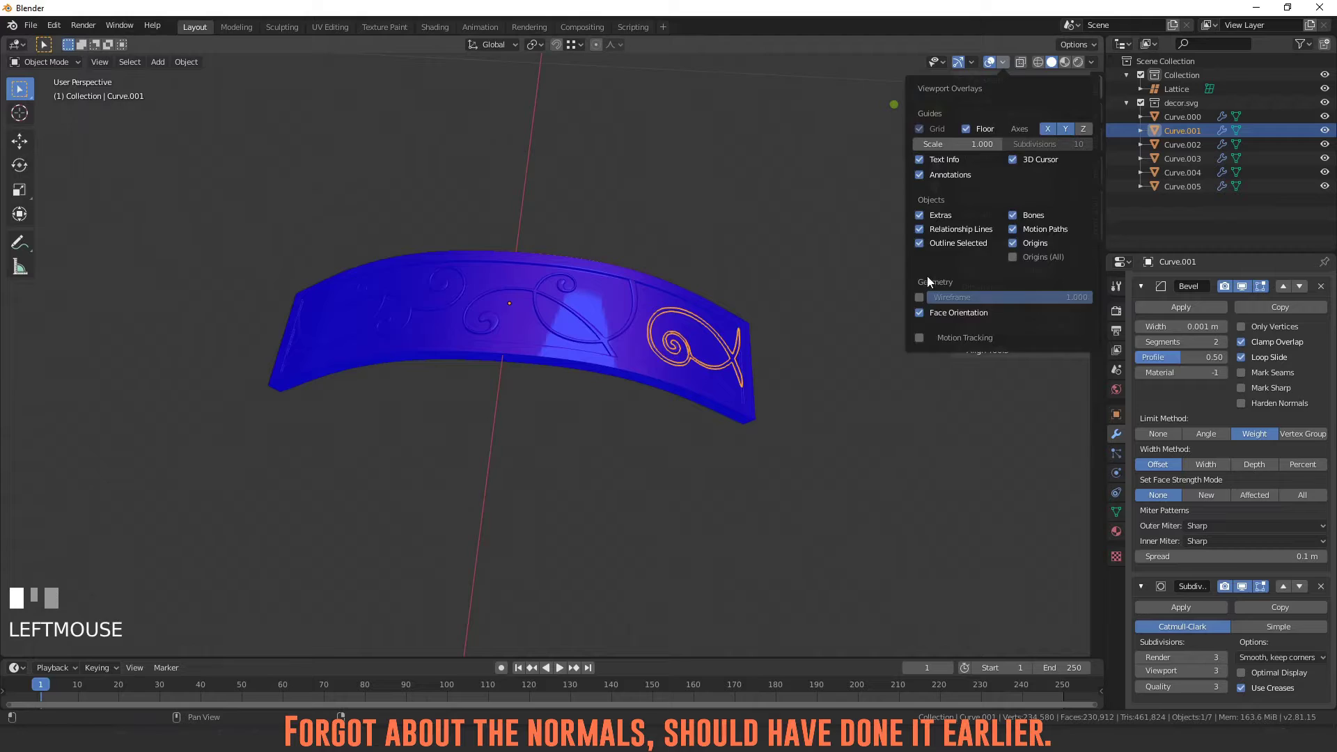
key(Escape)
key(q)
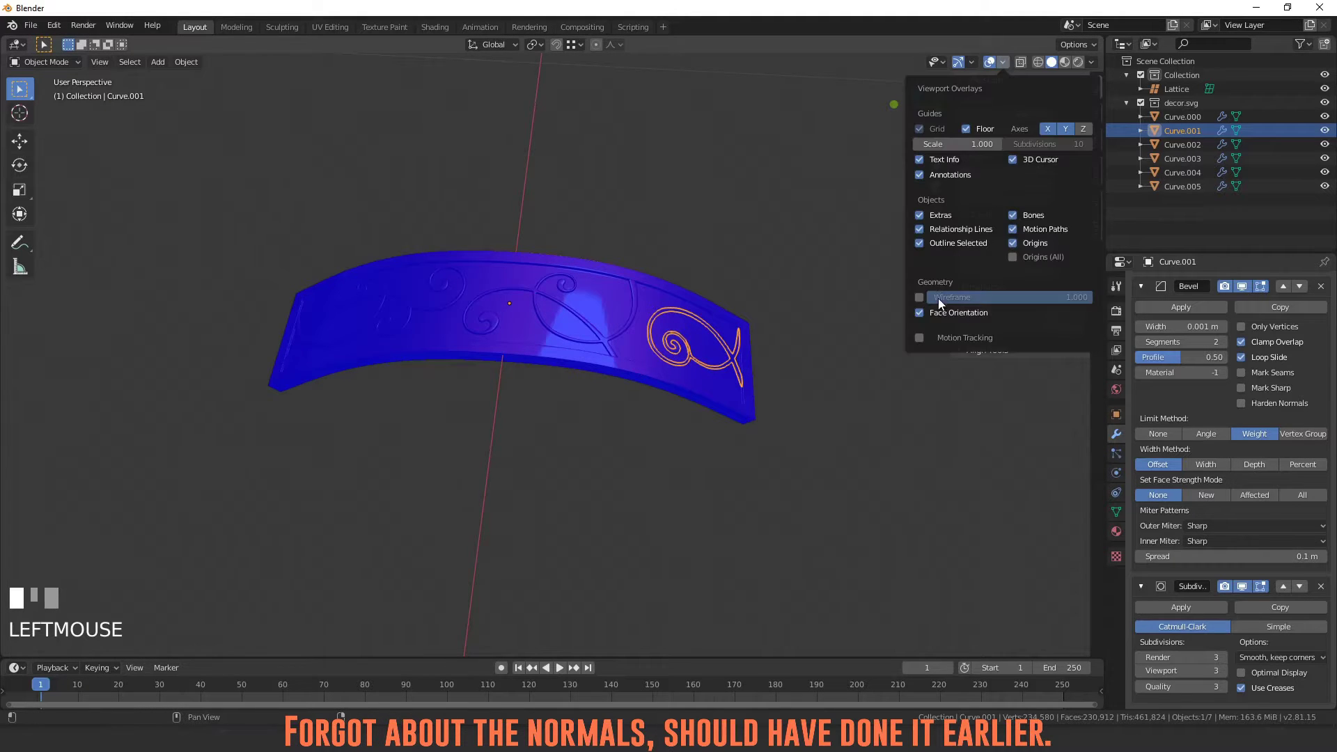